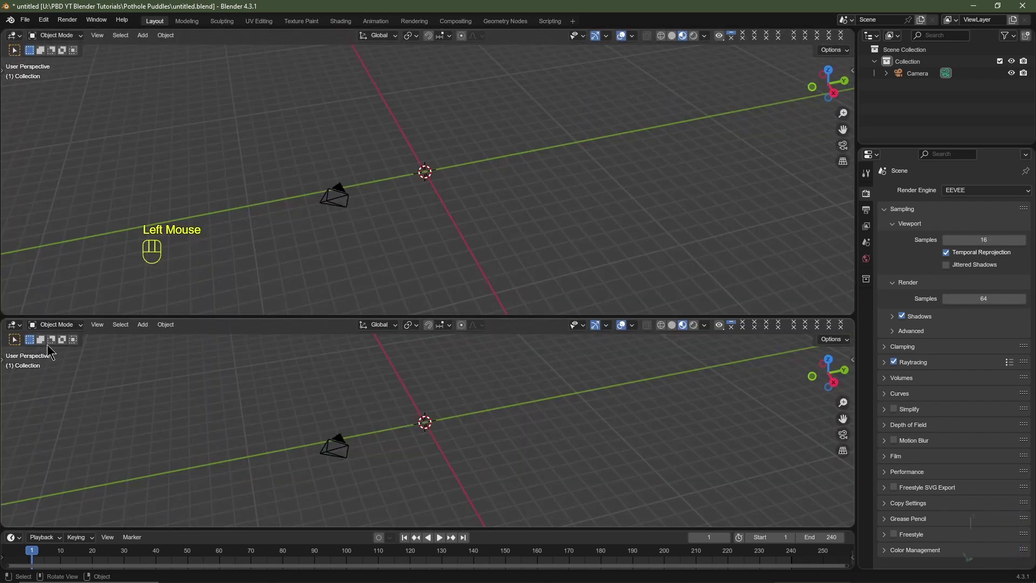
Turn the lower area into a Shader Editor and hide its sidebar
drag(18, 329, 190, 355)
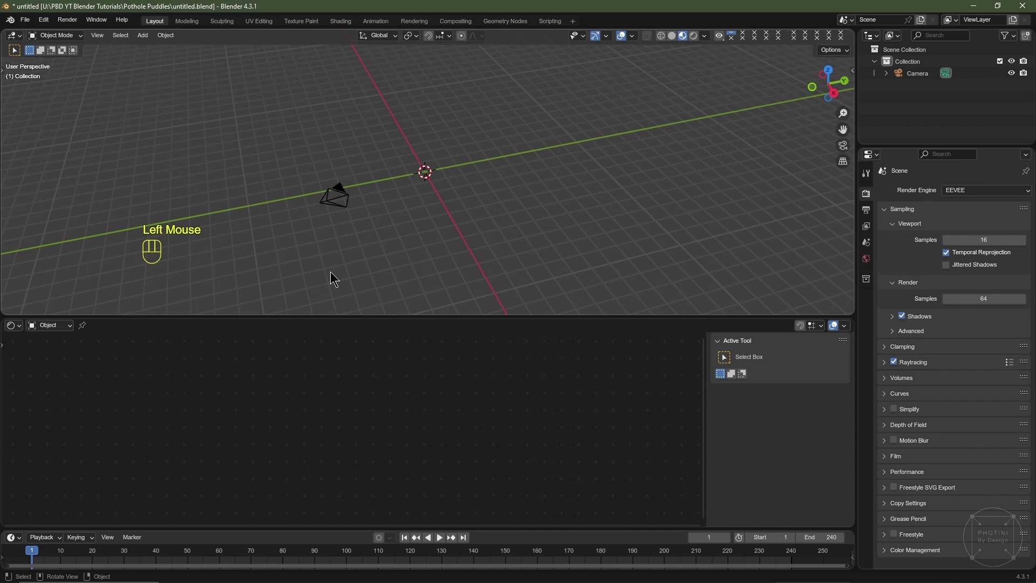
key(n)
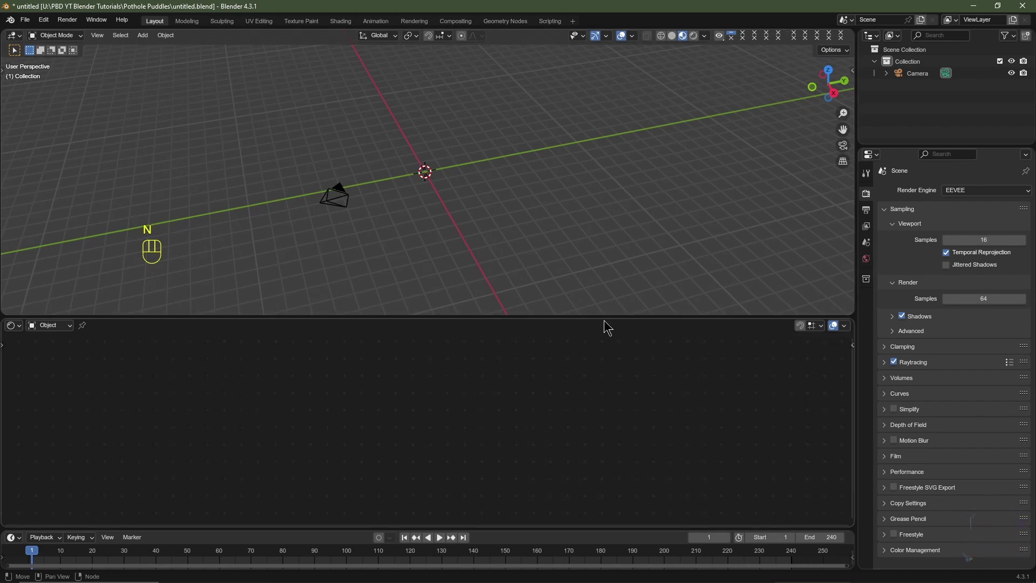
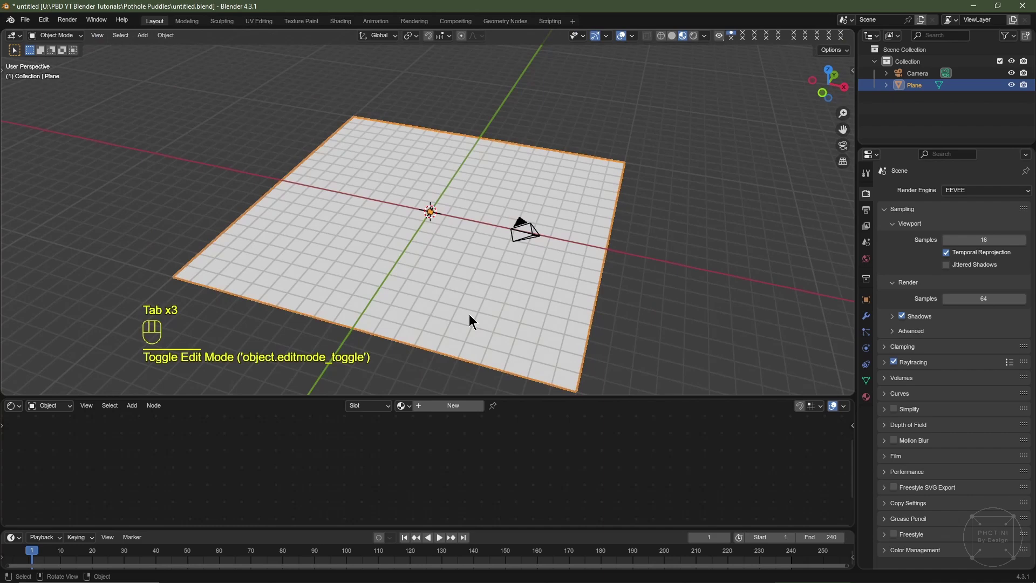
Create a new material on the plane named 'Pothole Material'
click(436, 412)
click(441, 400)
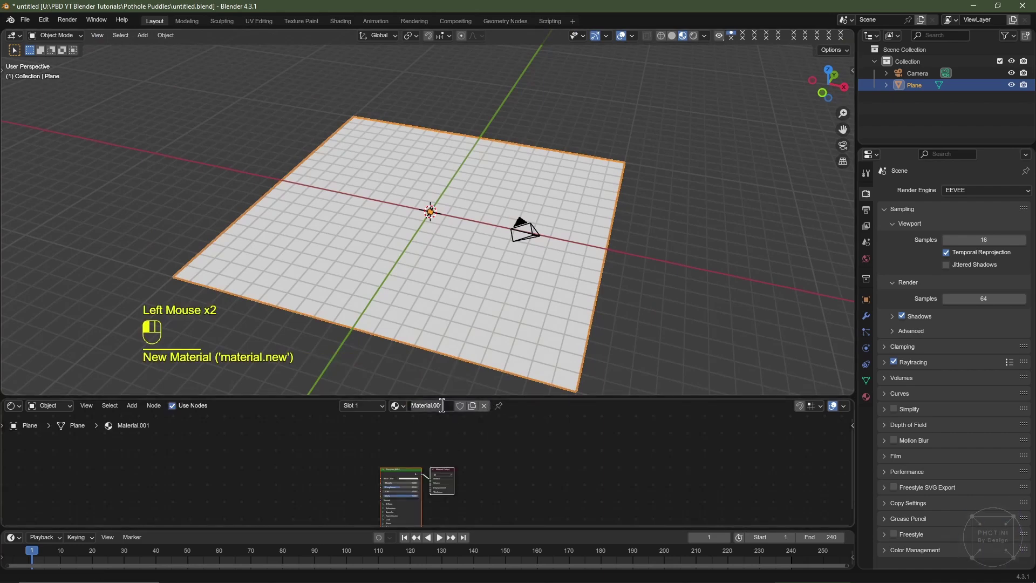
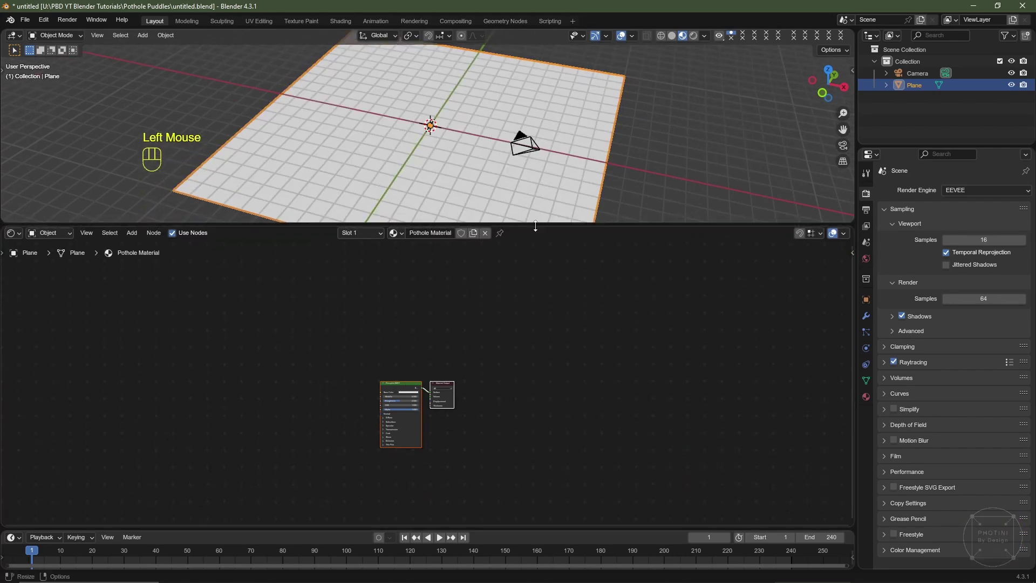
scroll(up, 3)
Show the plane in Material Preview shading and frame the default node tree
click(679, 41)
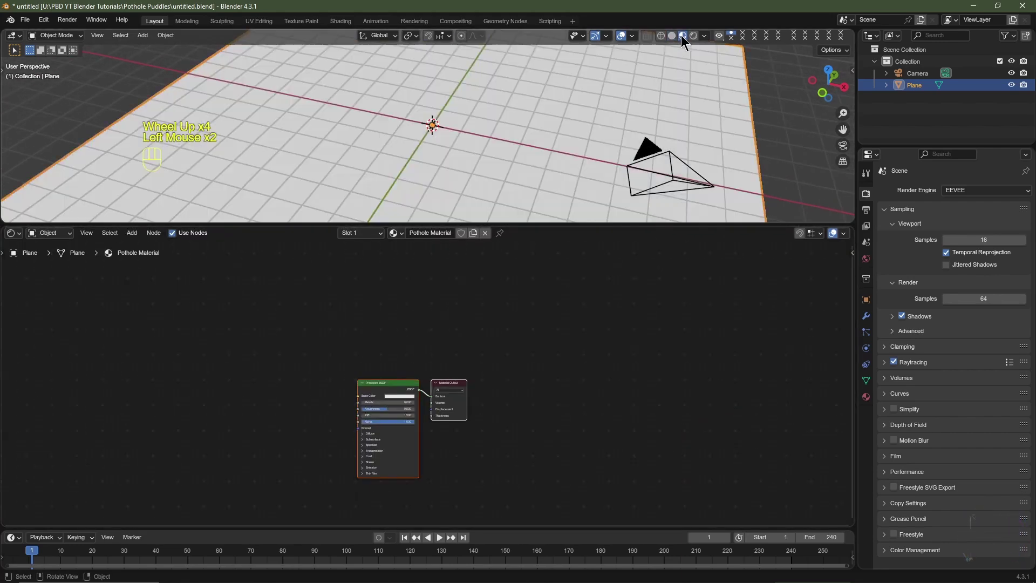
drag(483, 163, 623, 40)
click(623, 40)
scroll(up, 3)
middle_click(477, 397)
middle_click(564, 364)
key(shift+a)
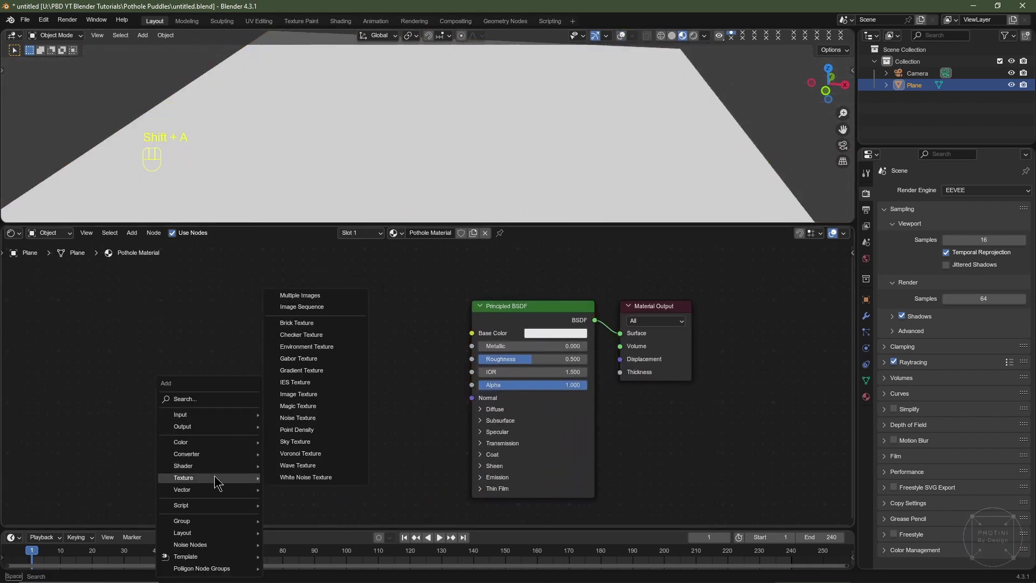
Add a Noise Texture (Detail 15, Roughness 0.75) with Texture Coordinate and Mapping nodes via Ctrl+T
click(162, 373)
drag(232, 375, 221, 440)
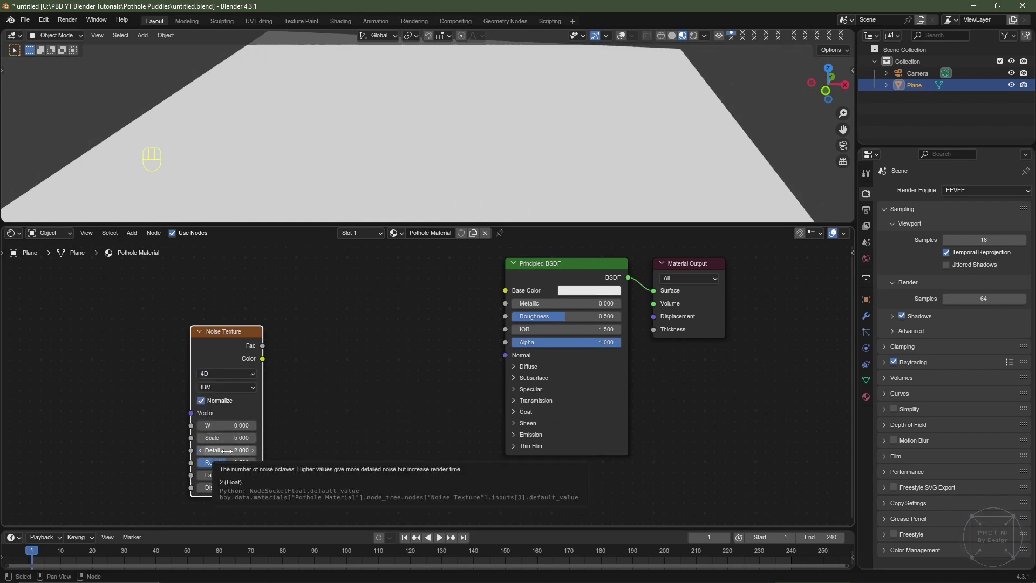
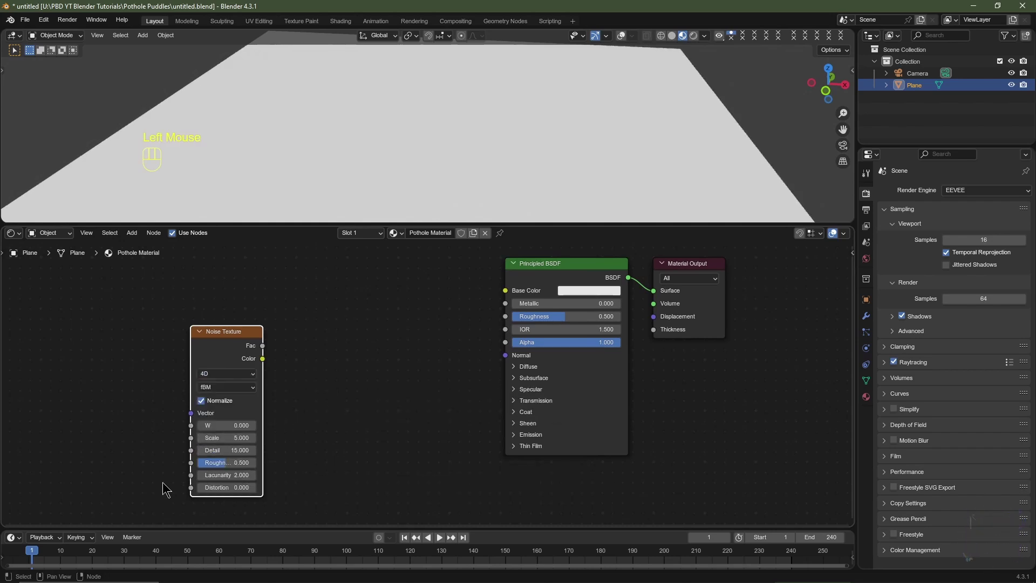
click(228, 465)
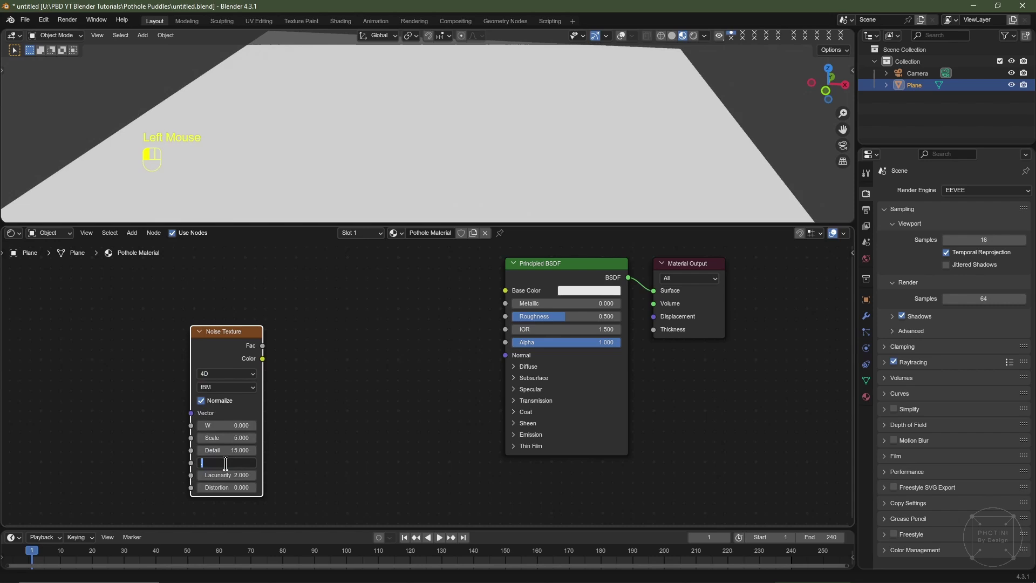
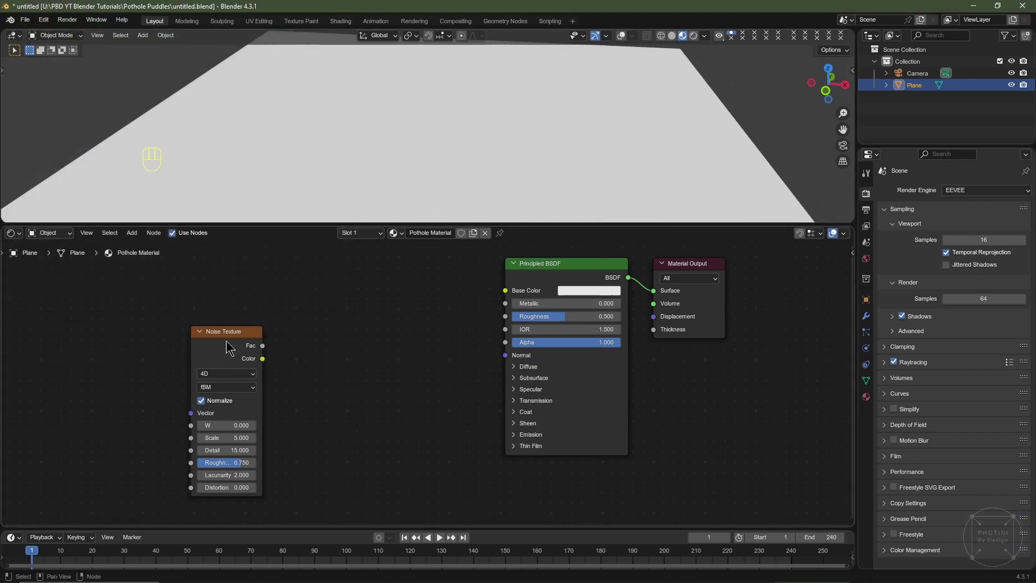
click(230, 345)
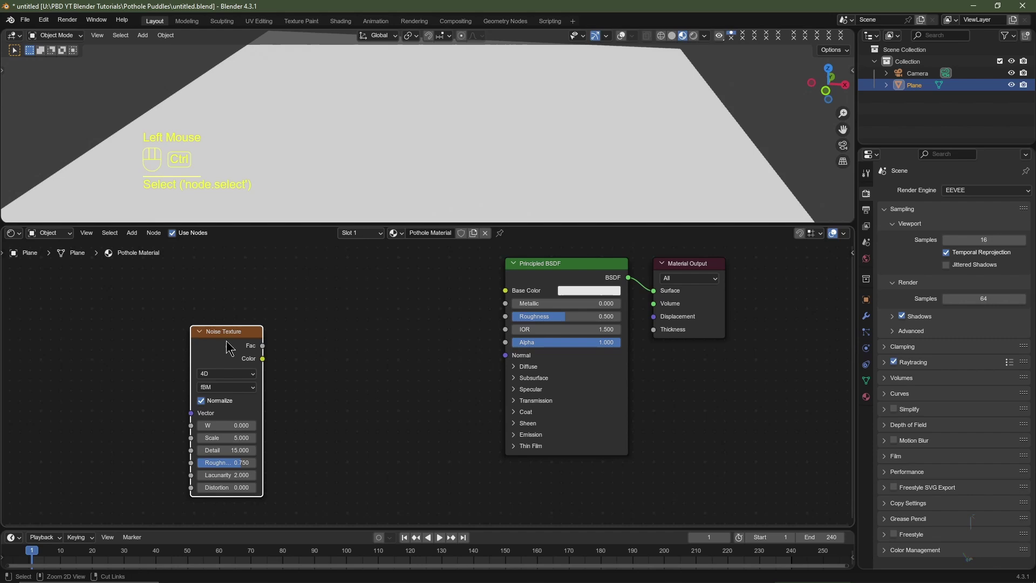
key(ctrl+t)
middle_click(194, 383)
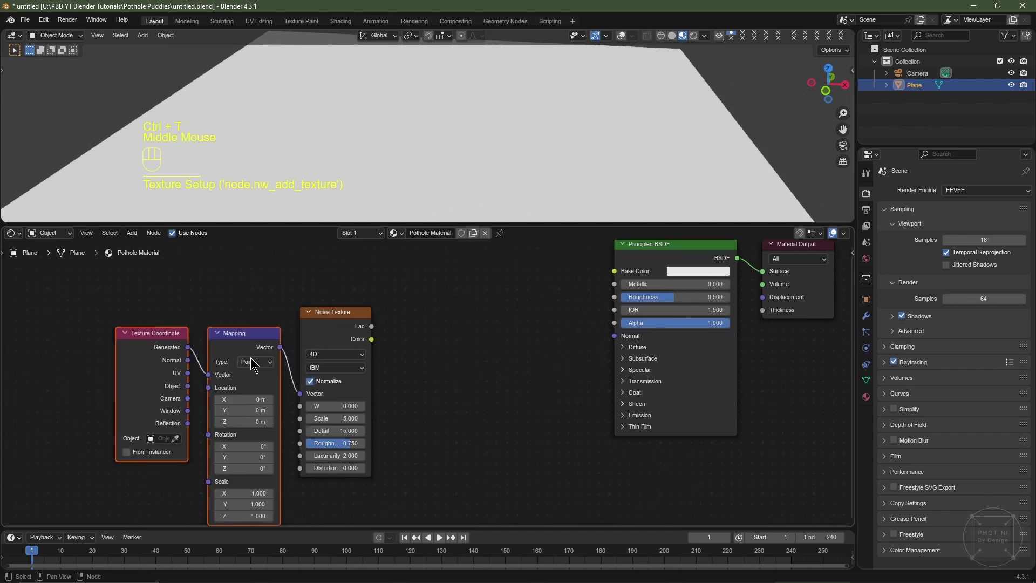
Wire Mapping into the noise Vector and duplicate the noise as a 4D noise with W 100, Scale 10
click(454, 331)
drag(329, 382, 148, 414)
scroll(down, 3)
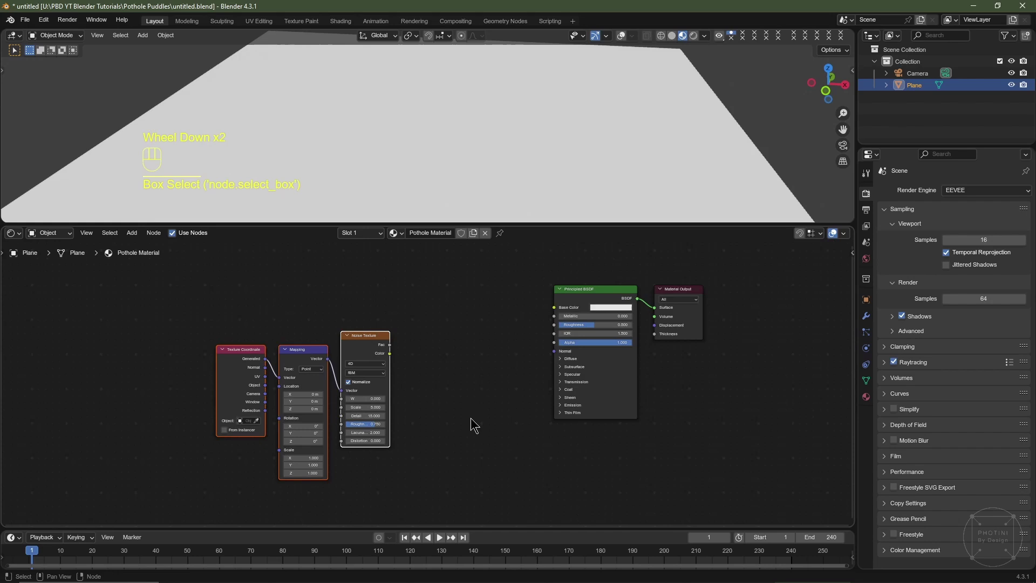
key(g)
click(362, 401)
drag(241, 403, 280, 307)
key(ctrl+z)
key(ctrl+shift+d)
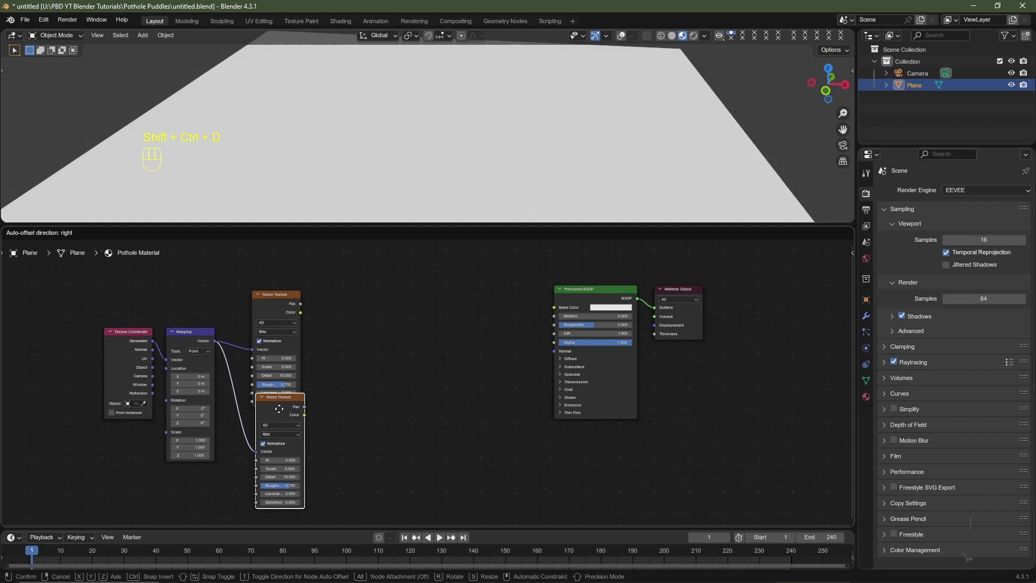
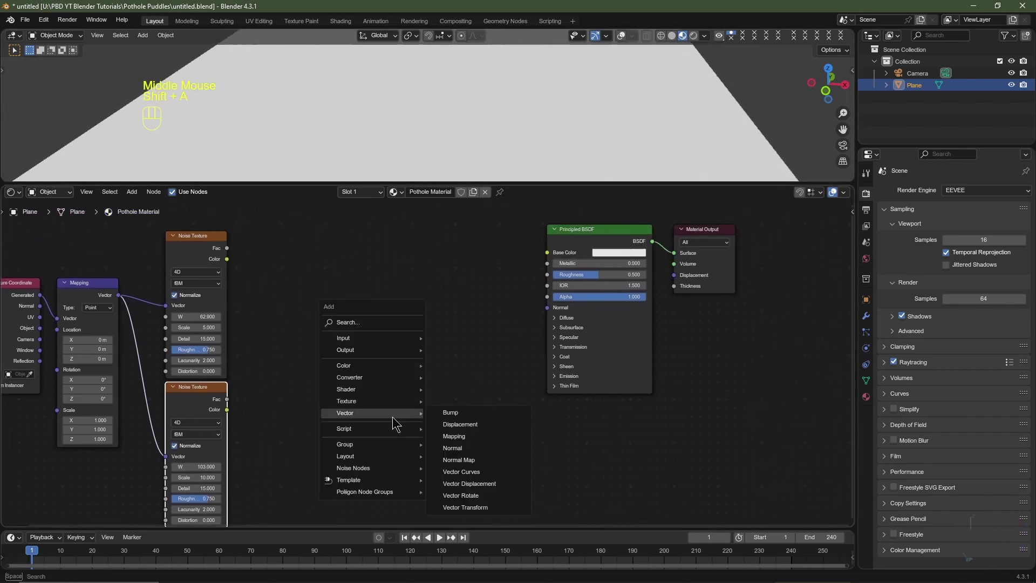
Add a Mix node blending the two noise outputs in A and B at Factor 1
key(shift+a)
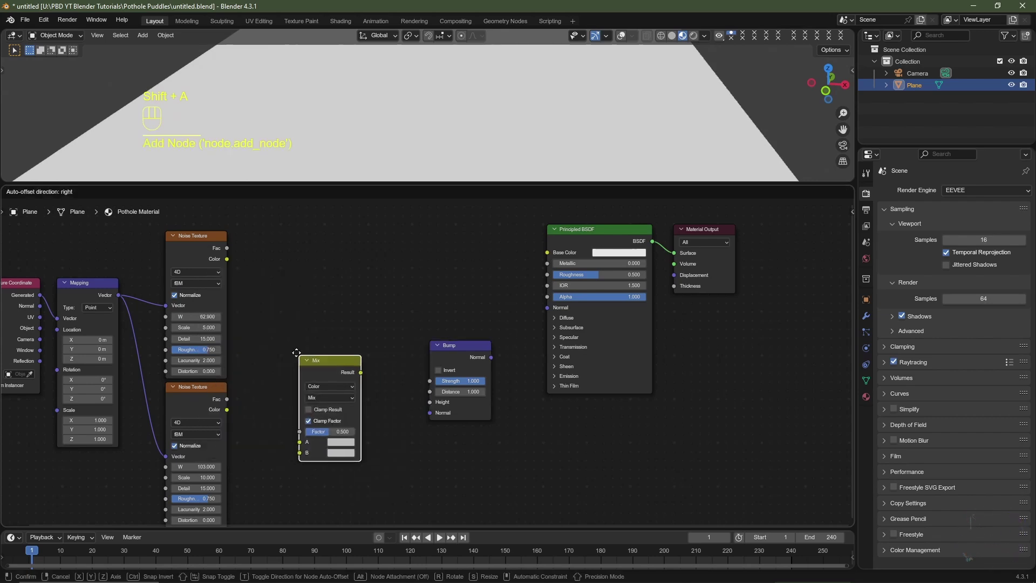
click(309, 374)
drag(309, 374, 315, 419)
right_click(239, 248)
click(231, 251)
drag(283, 334, 277, 420)
click(230, 402)
drag(247, 418, 283, 428)
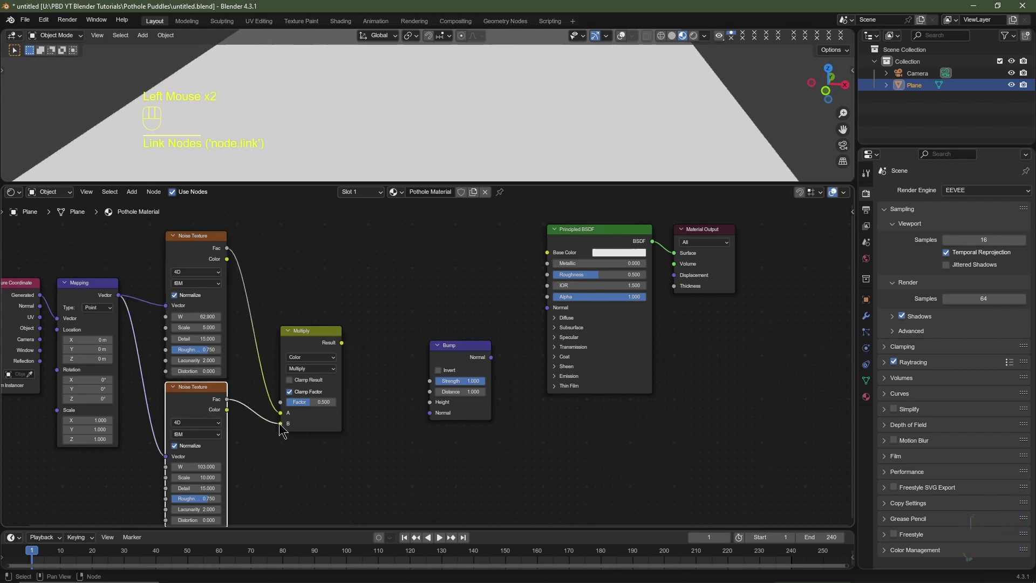
drag(307, 406, 358, 404)
Feed the mix into Bump Height and the Bump Normal into the Principled BSDF Normal
drag(347, 343, 434, 407)
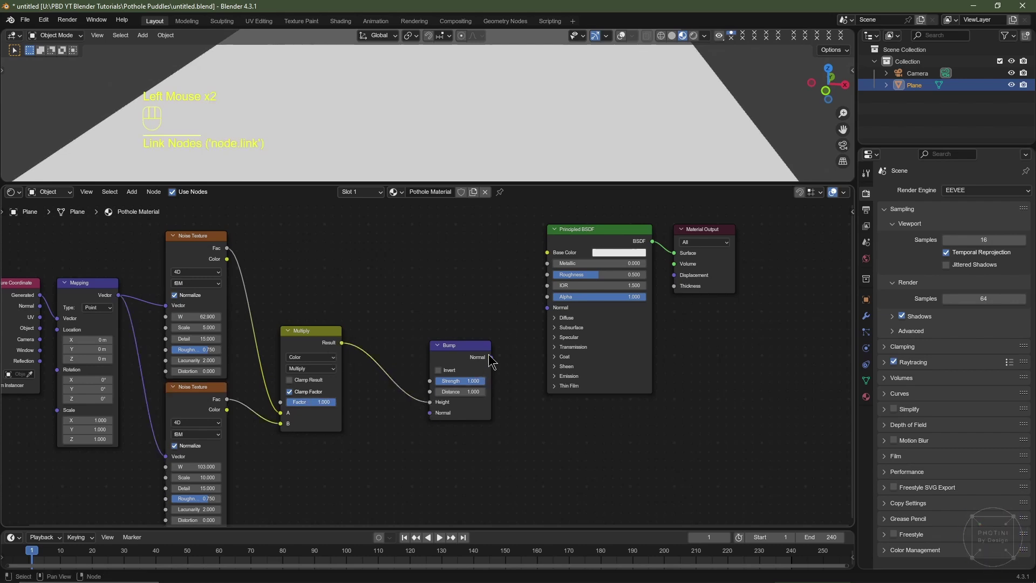
drag(495, 360, 543, 311)
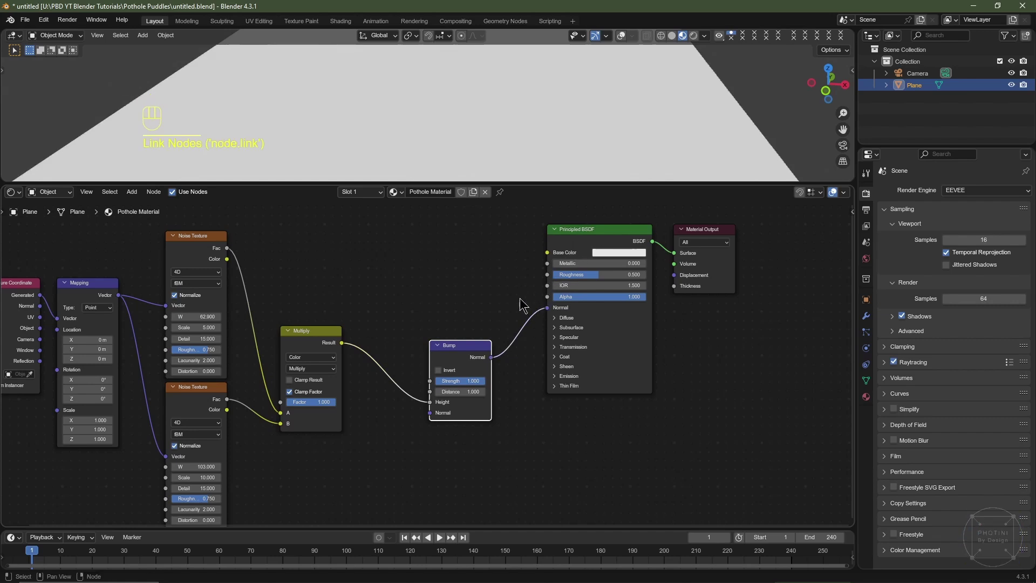
scroll(up, 3)
scroll(down, 3)
scroll(up, 3)
middle_click(486, 252)
right_click(290, 383)
key(g)
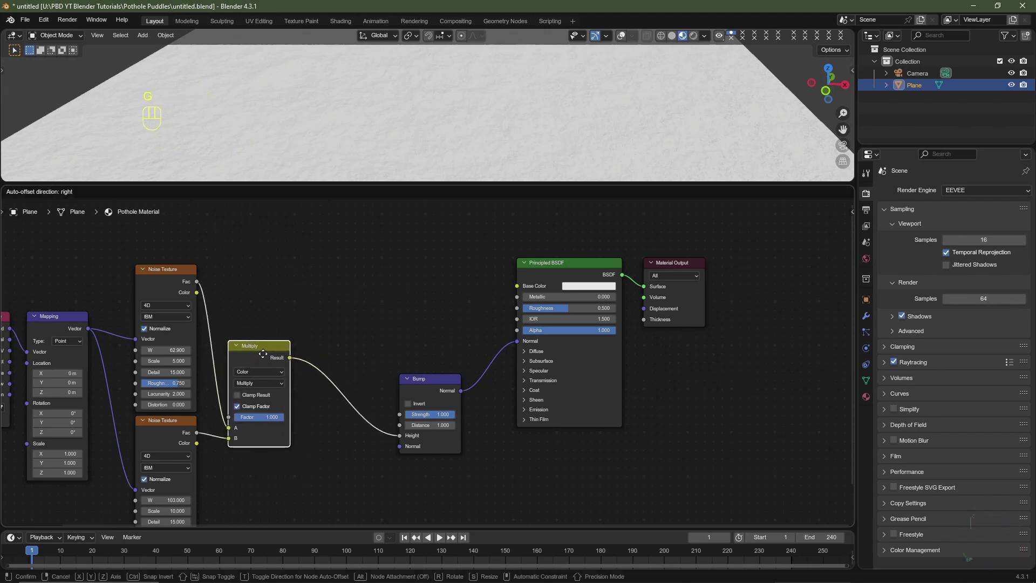
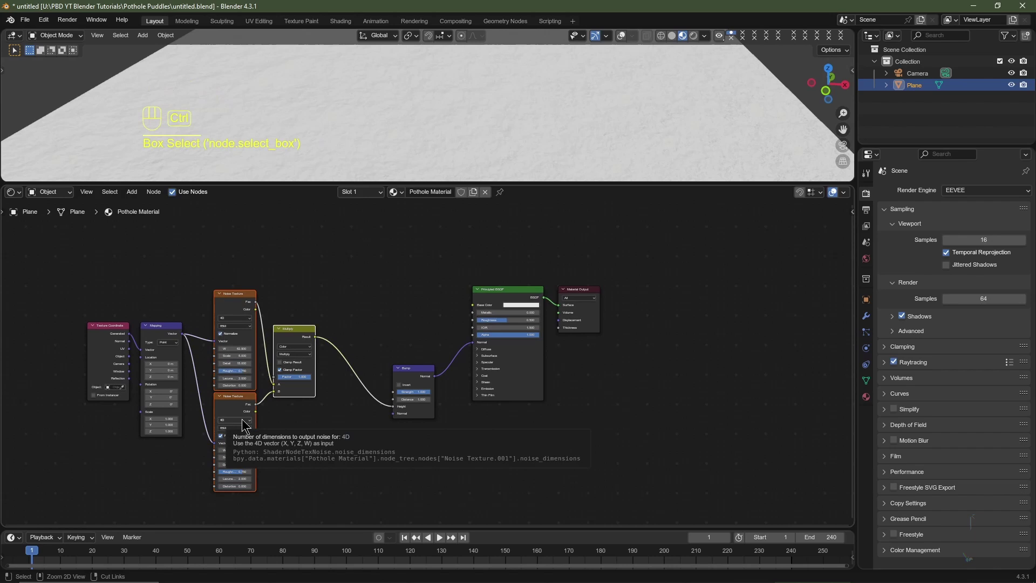
Set the Mix to Multiply, noise W to 62.8, and wire the noise into the BSDF Base Color
key(ctrl+j)
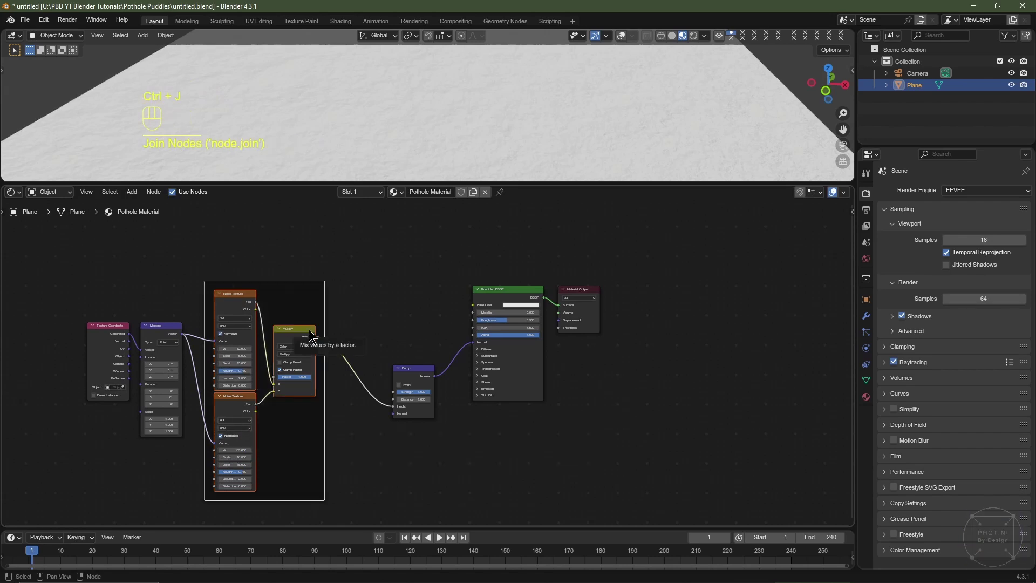
key(F2)
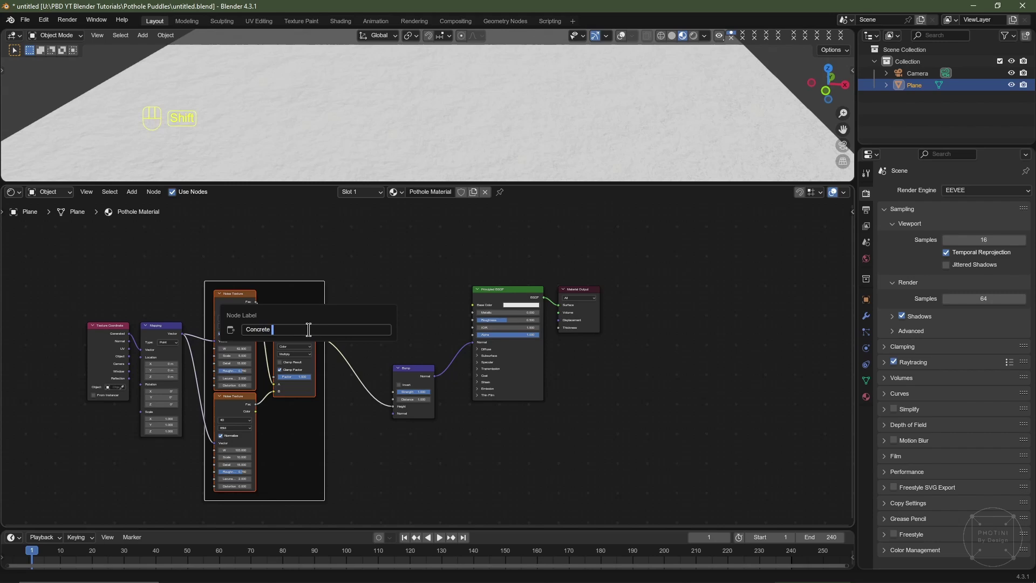
middle_click(315, 333)
scroll(up, 3)
click(332, 401)
right_click(331, 402)
drag(231, 387, 439, 346)
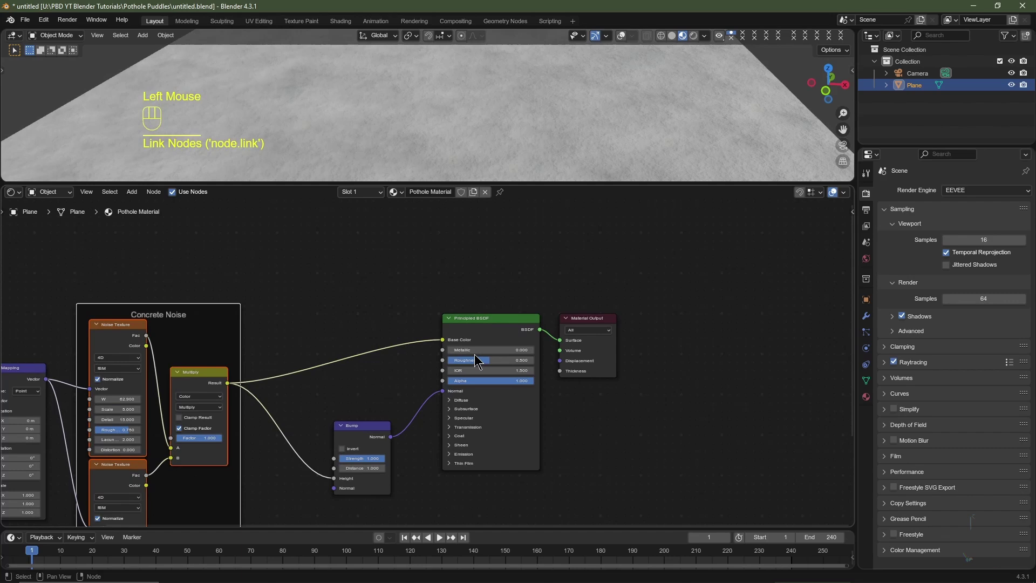
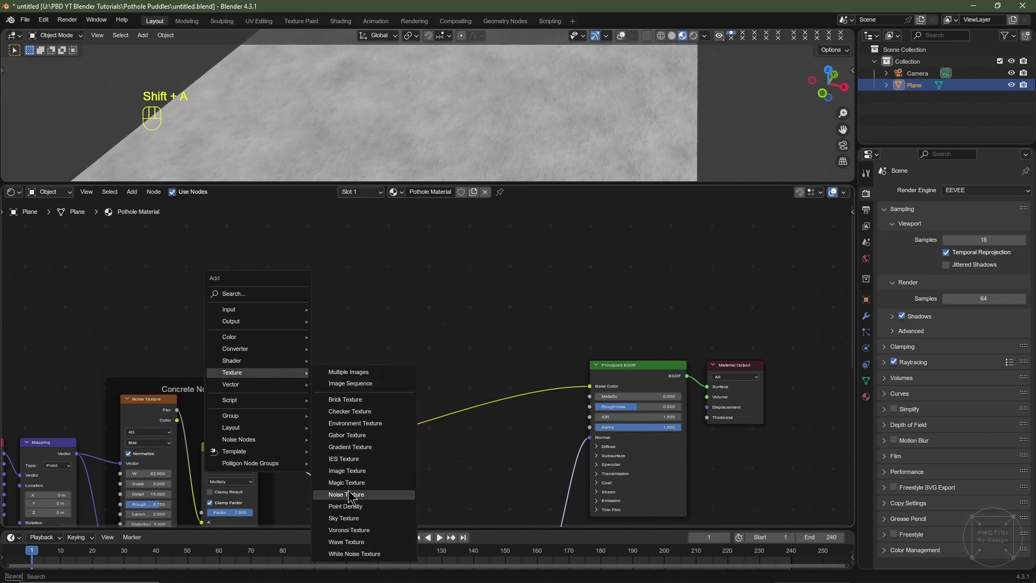
click(127, 242)
middle_click(81, 456)
scroll(up, 3)
middle_click(120, 420)
click(147, 469)
drag(196, 377, 202, 286)
drag(240, 258, 229, 314)
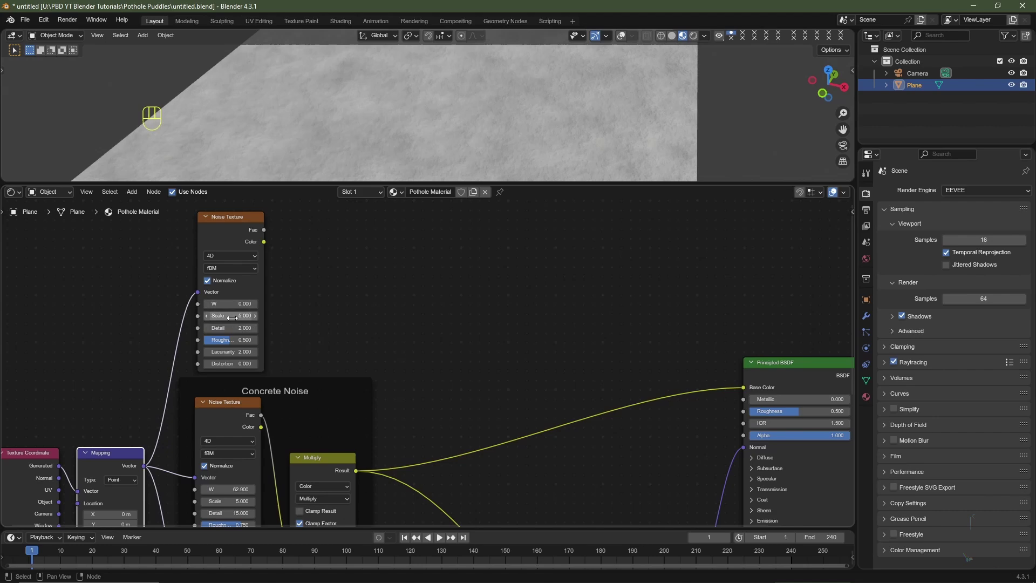
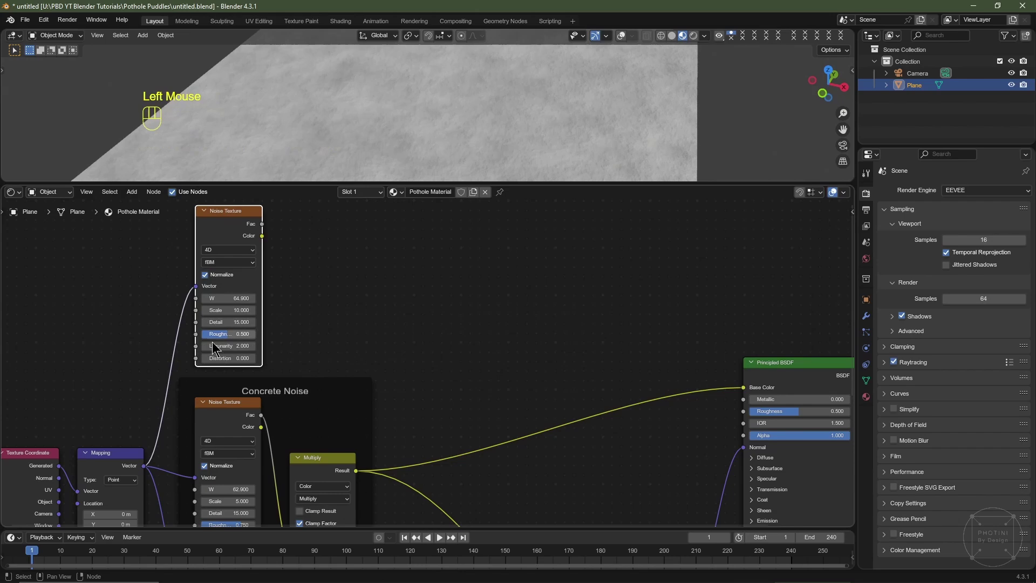
scroll(up, 3)
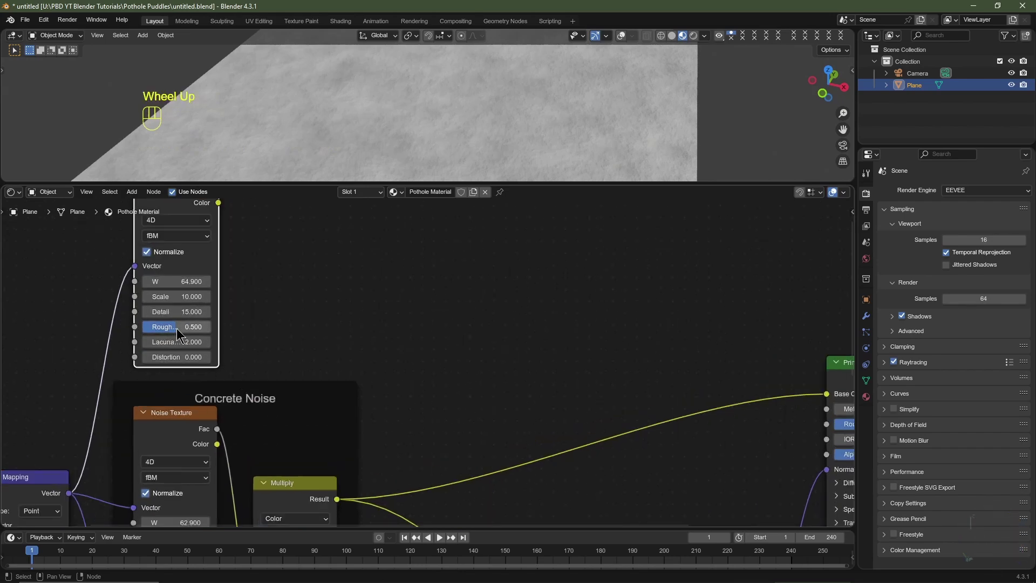
scroll(down, 3)
click(184, 258)
drag(288, 279, 697, 463)
middle_click(600, 495)
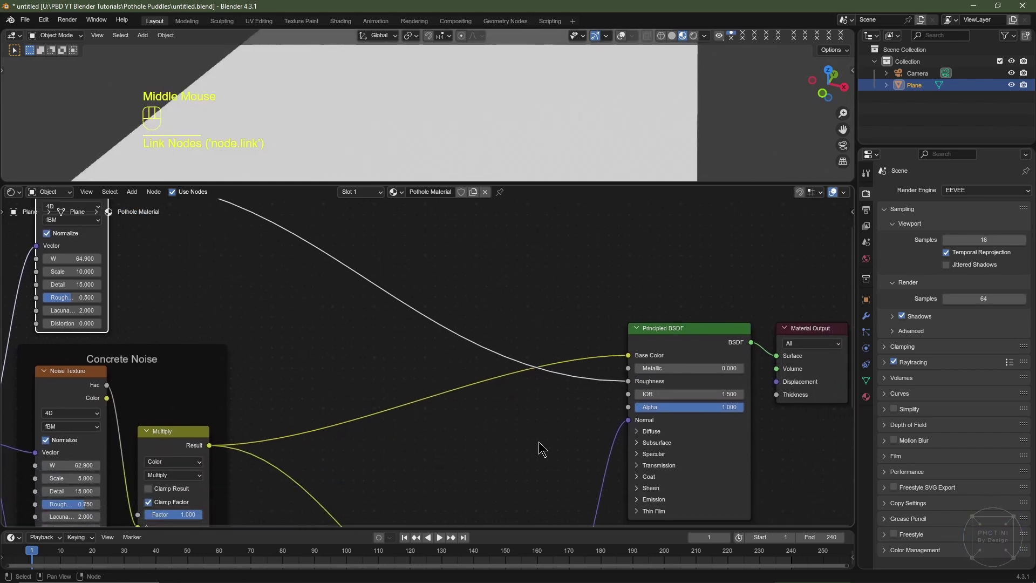
middle_click(445, 390)
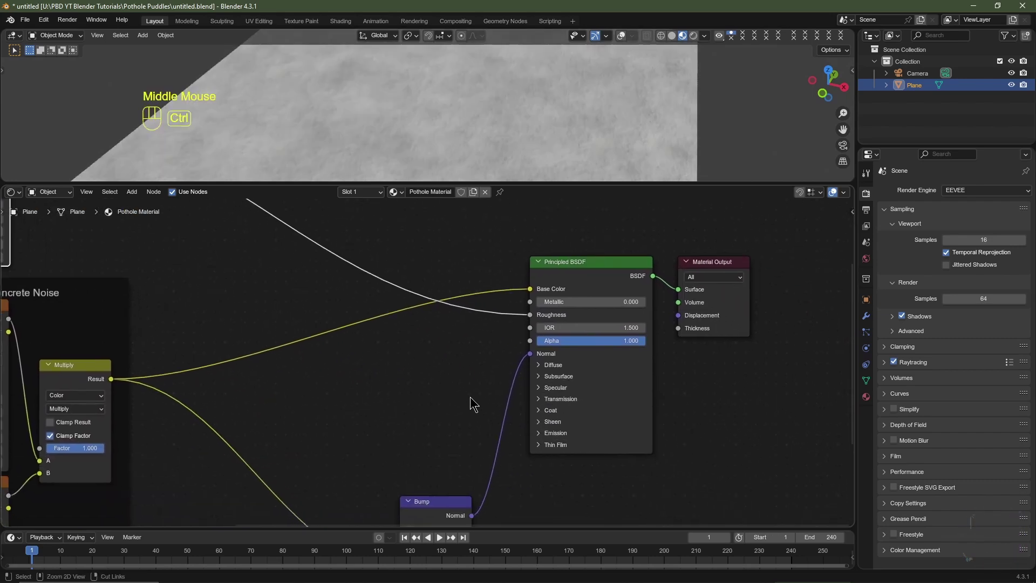
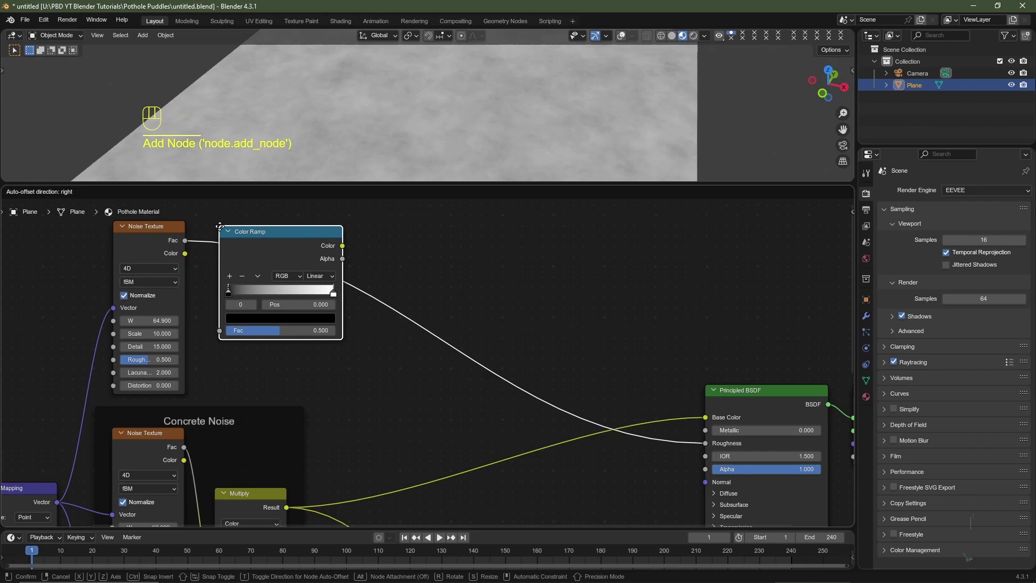
click(219, 226)
middle_click(296, 404)
scroll(up, 3)
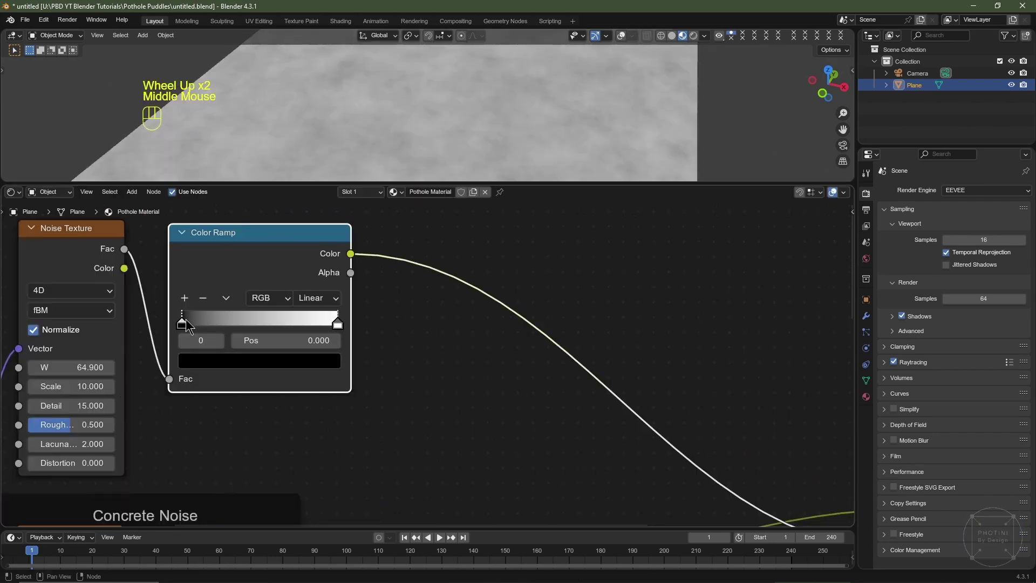
drag(186, 323, 321, 334)
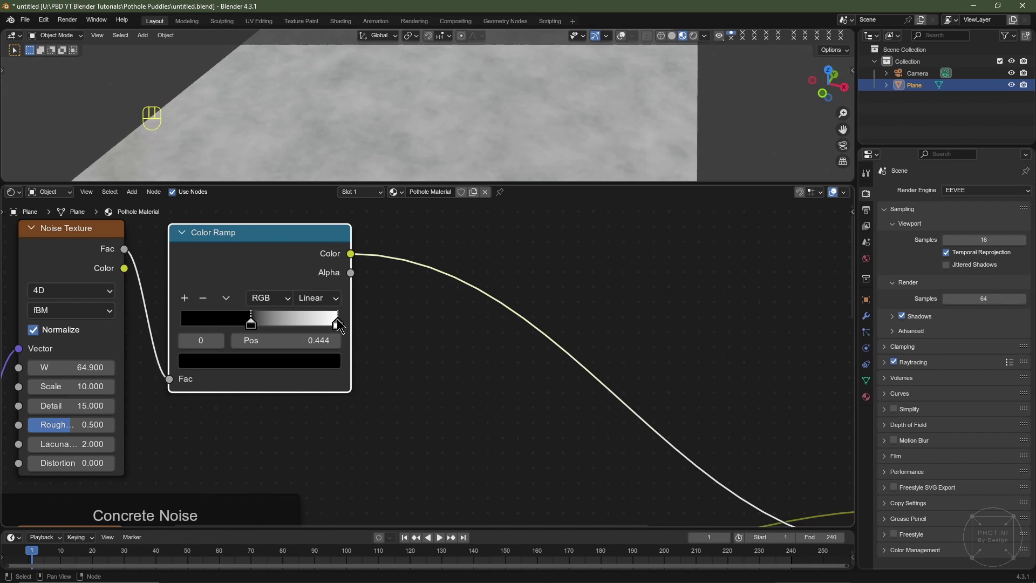
drag(341, 321, 270, 328)
scroll(down, 3)
scroll(up, 3)
scroll(down, 3)
drag(464, 147, 476, 143)
middle_click(564, 357)
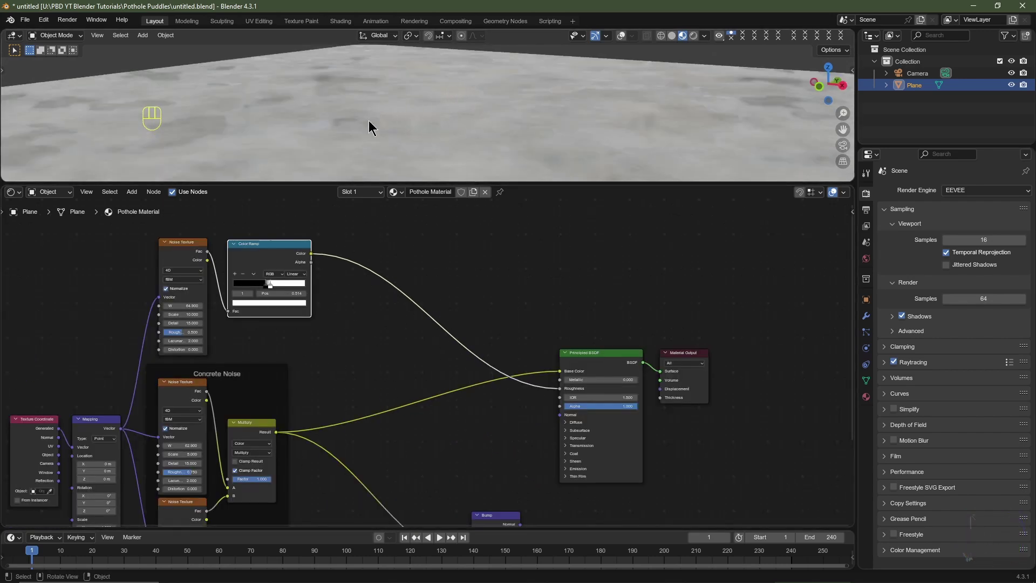
Drop a ColorRamp node onto the link between the noise and the shader
middle_click(390, 405)
key(shift+a)
key(shift+a)
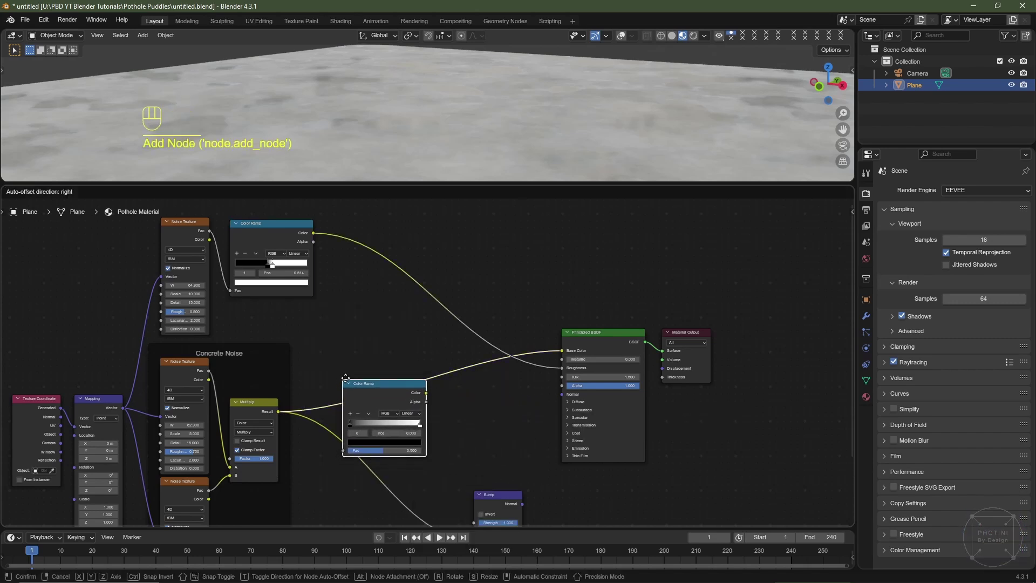
click(393, 356)
scroll(up, 3)
middle_click(498, 432)
drag(328, 375, 358, 379)
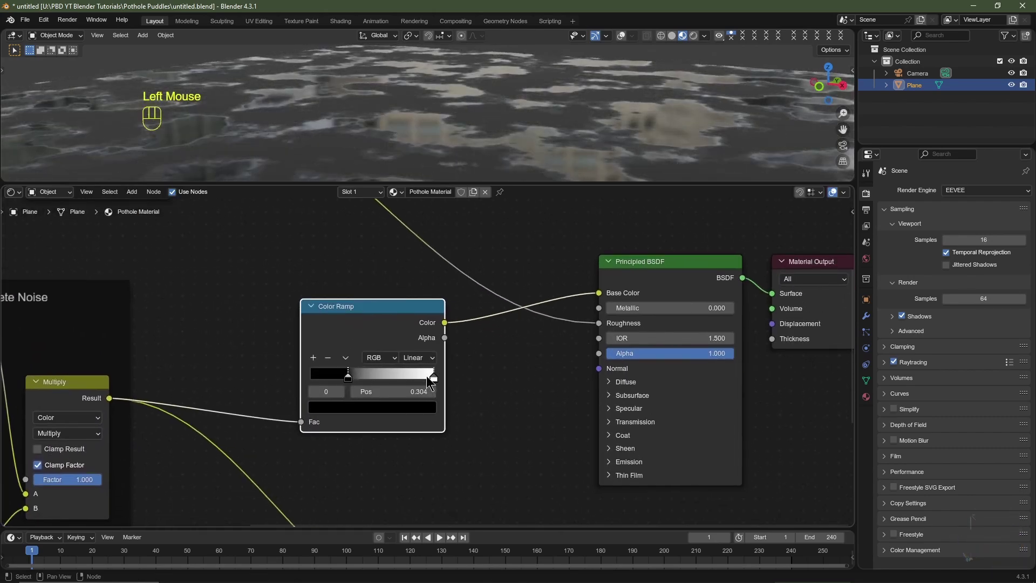
Tighten the ColorRamp stops into sharply contrasting puddle patches
drag(430, 377, 358, 375)
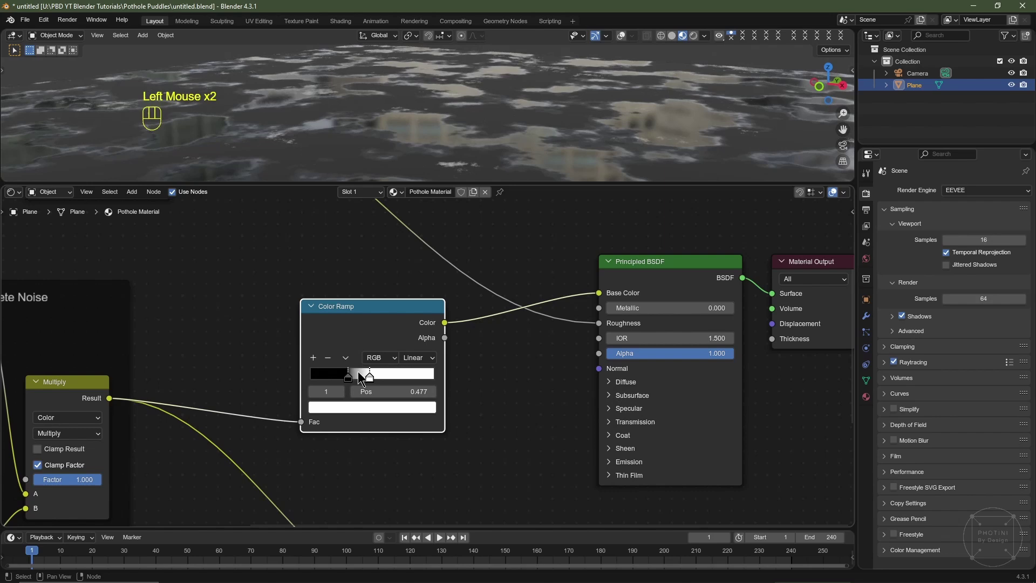
click(354, 374)
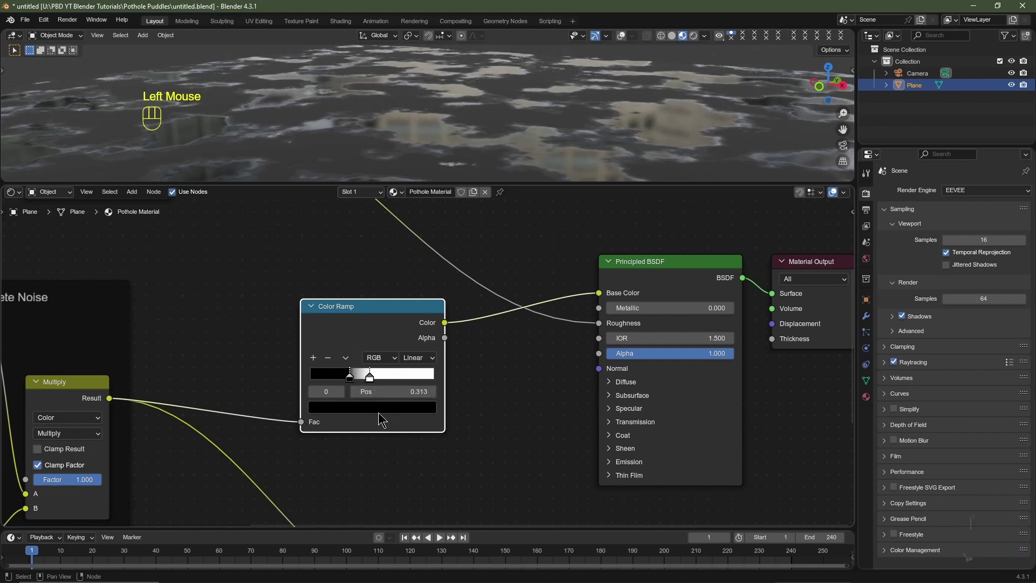
click(376, 412)
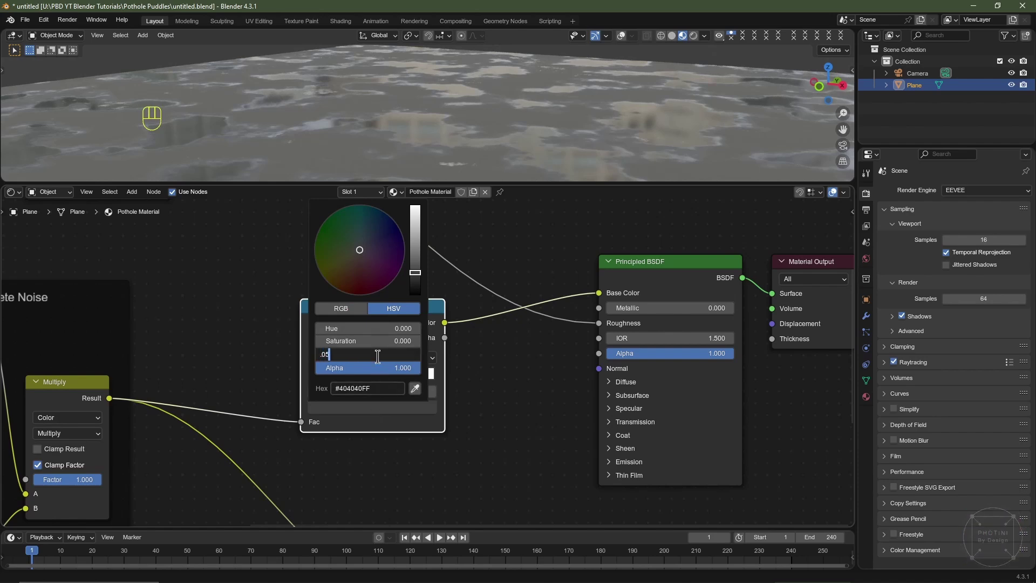
click(373, 373)
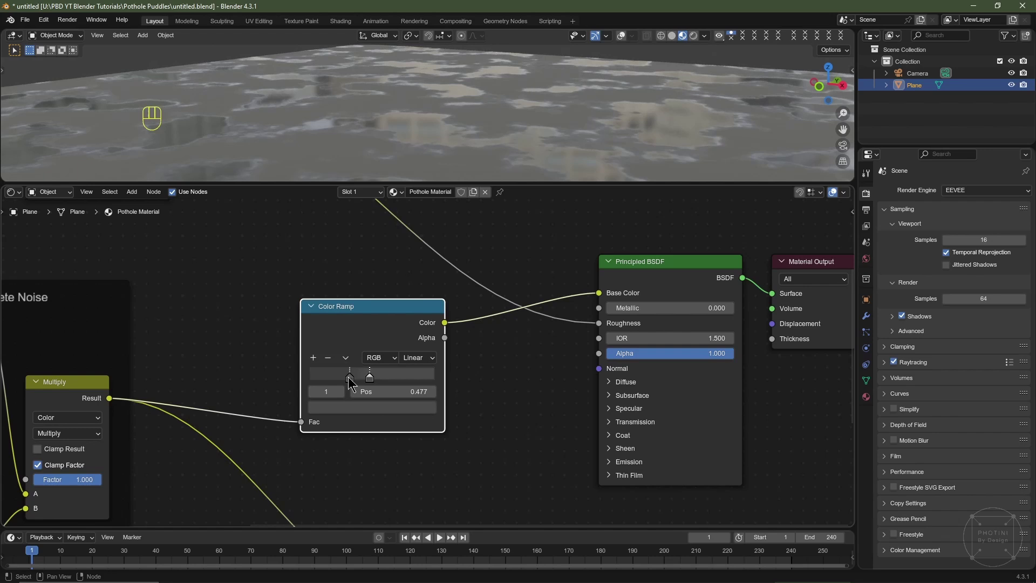
click(377, 407)
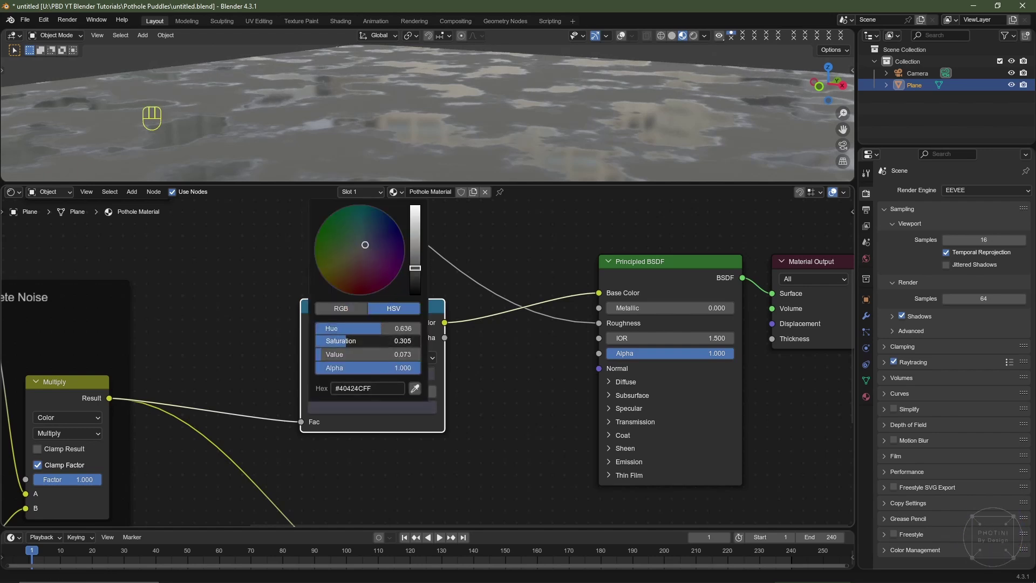
click(351, 380)
click(362, 410)
Connect the Bump Normal output to the Principled BSDF Normal input
scroll(down, 3)
drag(576, 124, 561, 128)
scroll(up, 3)
scroll(up, 3)
middle_click(473, 462)
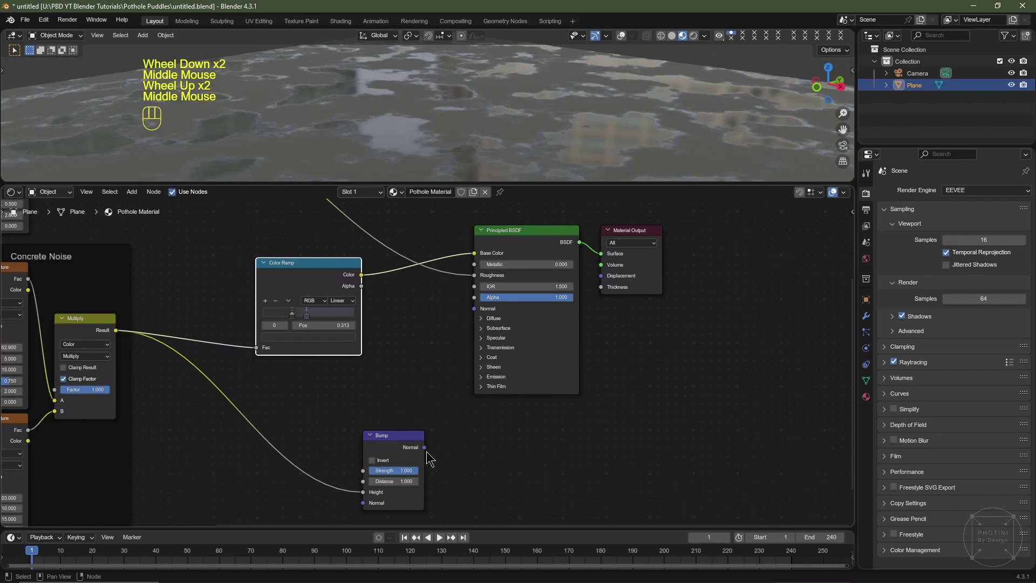
drag(428, 450, 475, 315)
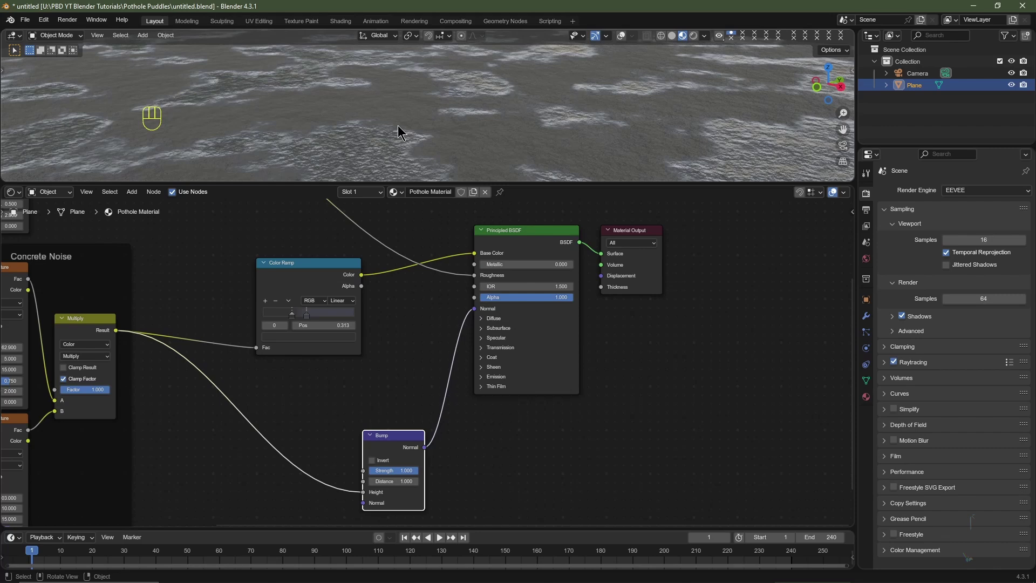
middle_click(366, 136)
Insert a Mix Color node before the Bump Height with its B colour set to white
click(366, 136)
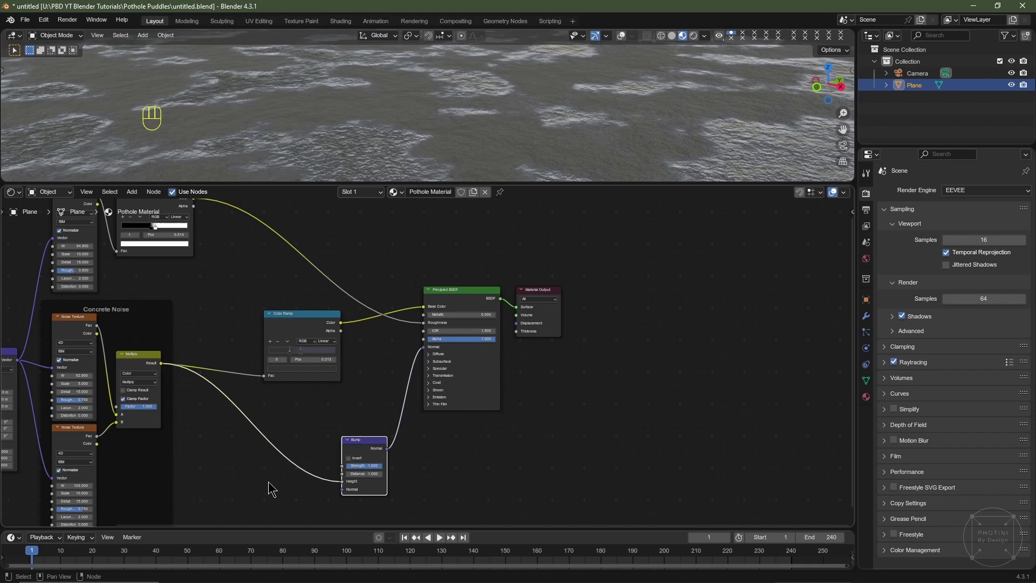
key(shift+a)
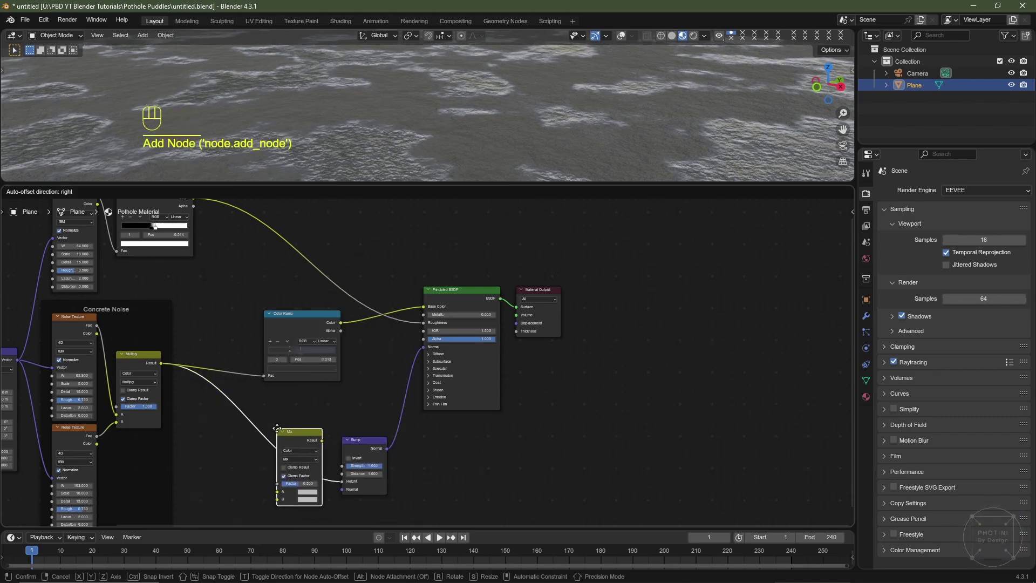
click(281, 433)
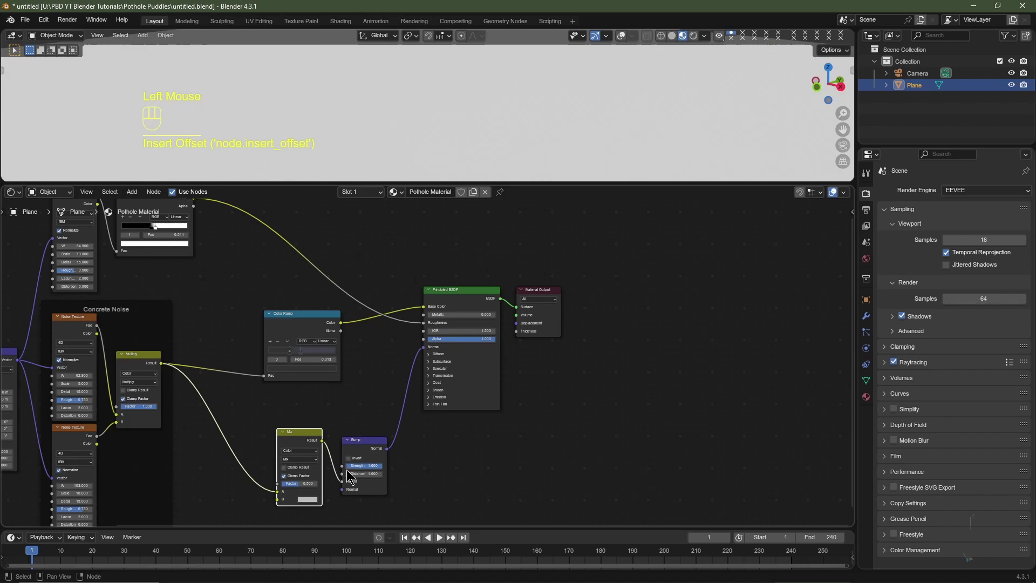
middle_click(257, 459)
scroll(up, 3)
middle_click(109, 313)
click(94, 300)
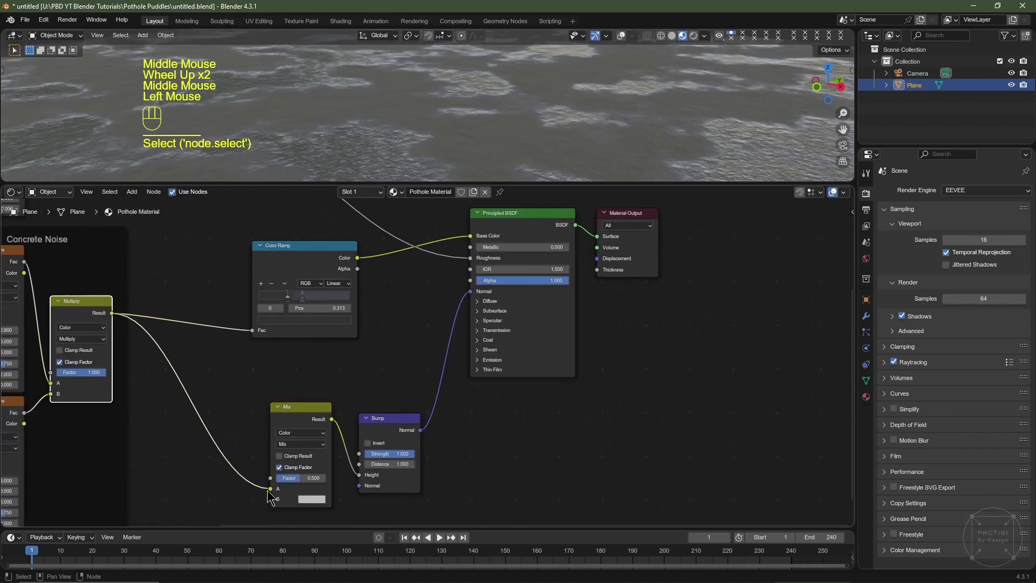
click(275, 493)
click(268, 500)
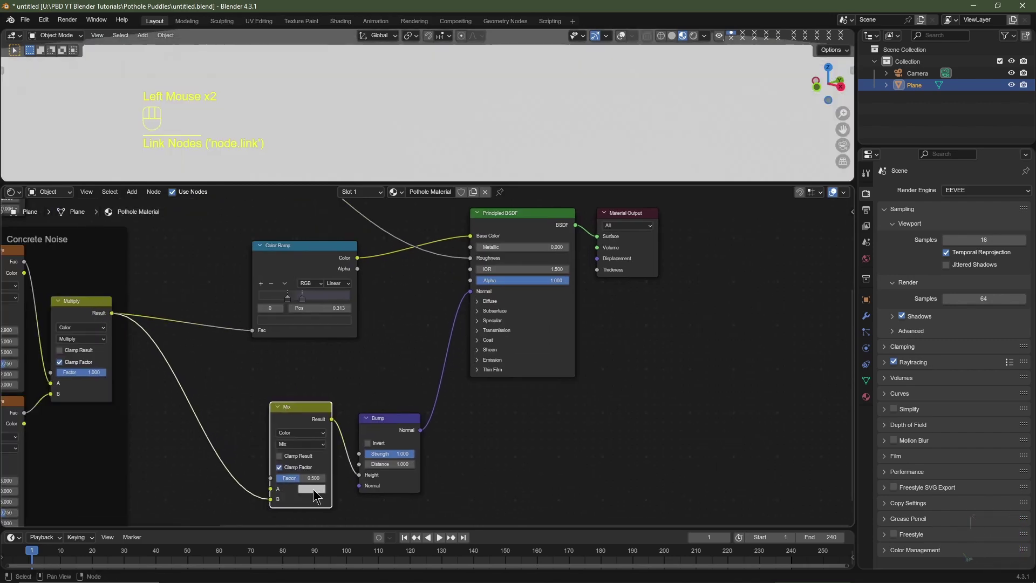
click(317, 491)
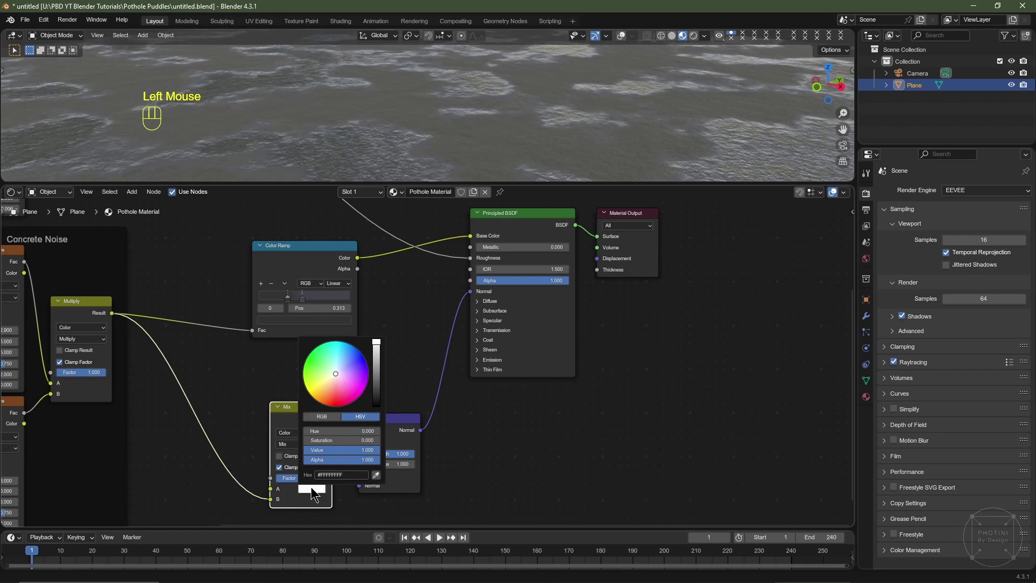
Drive the mix Factor from the ColorRamp puddle mask so puddles flatten out
scroll(down, 3)
middle_click(296, 414)
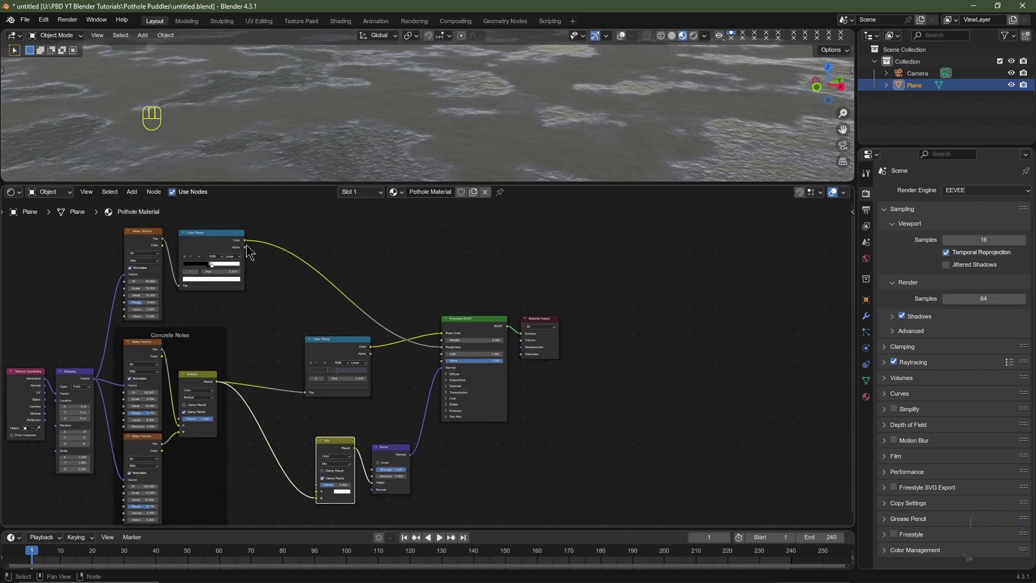
drag(248, 246, 320, 488)
drag(453, 126, 458, 144)
scroll(down, 3)
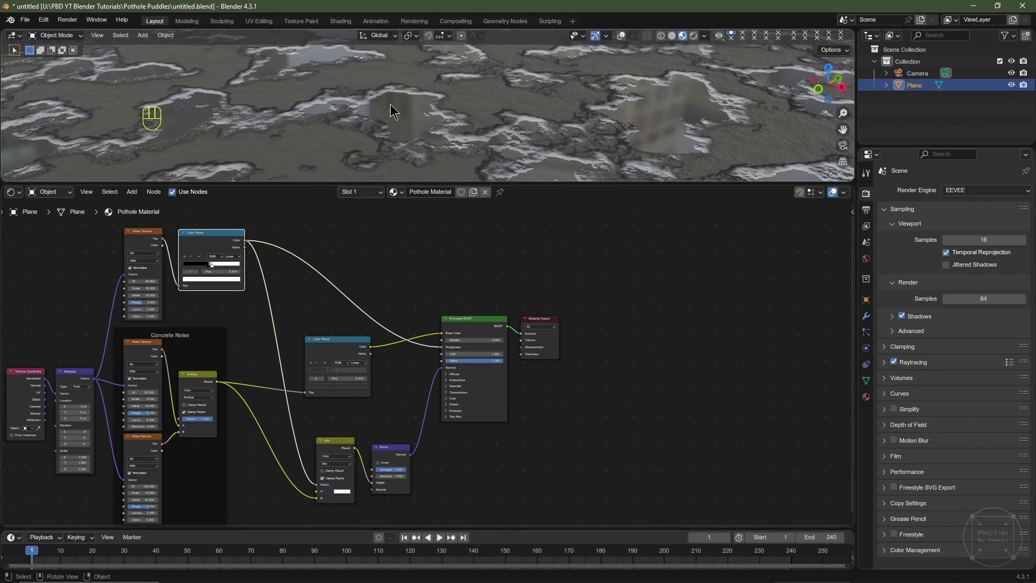
scroll(up, 3)
middle_click(401, 425)
click(350, 466)
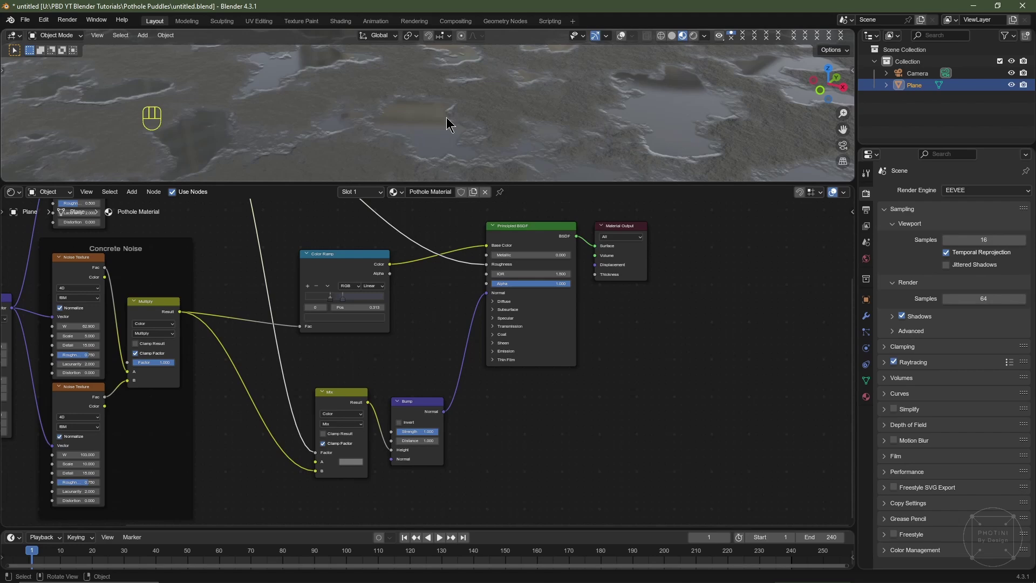
Drop a new Mix Color node into the colour chain and wire the mask into it
middle_click(458, 269)
middle_click(502, 298)
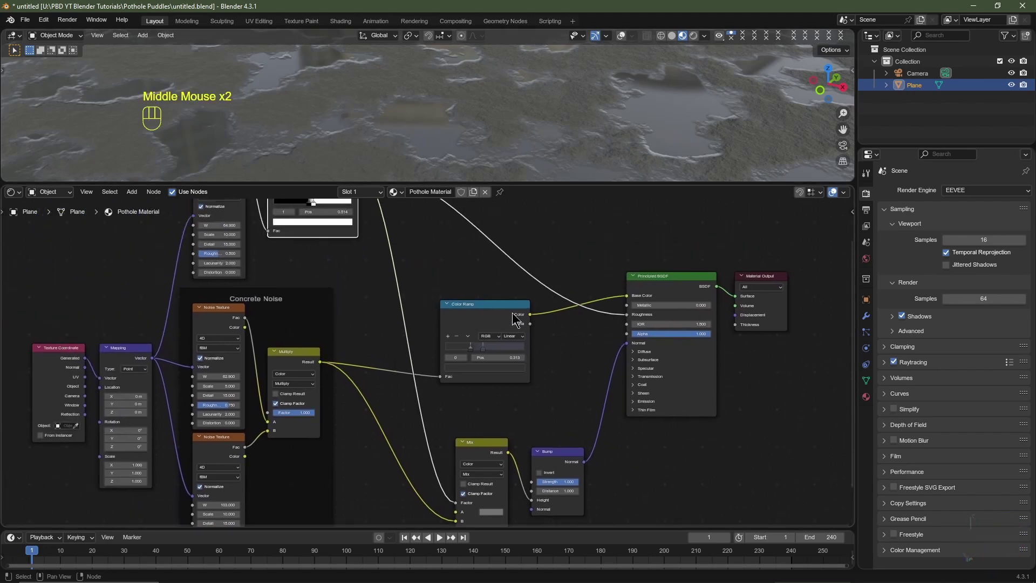
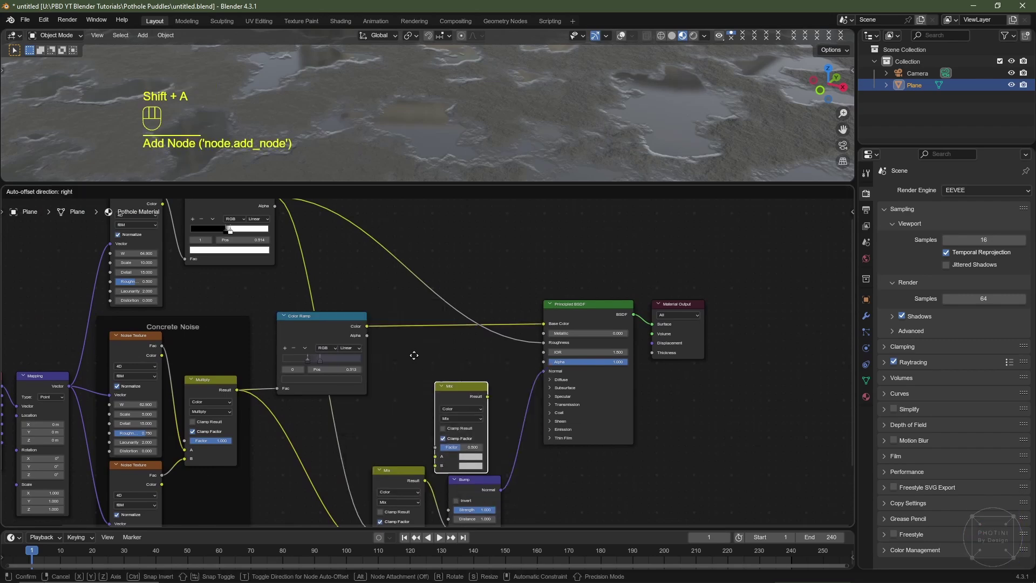
click(399, 307)
scroll(up, 3)
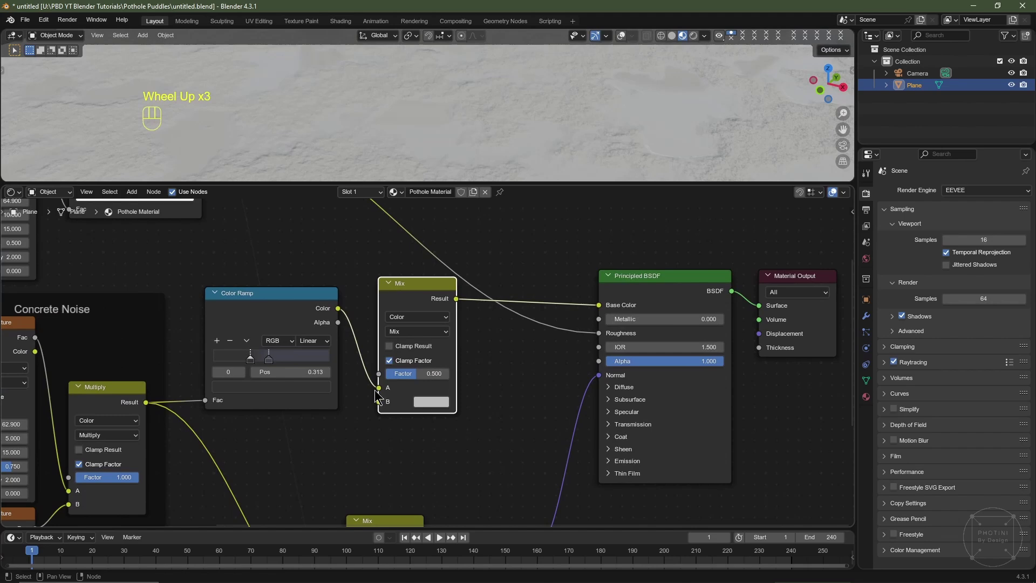
click(383, 393)
drag(380, 394, 378, 407)
scroll(down, 3)
middle_click(424, 332)
right_click(277, 249)
drag(273, 250, 397, 435)
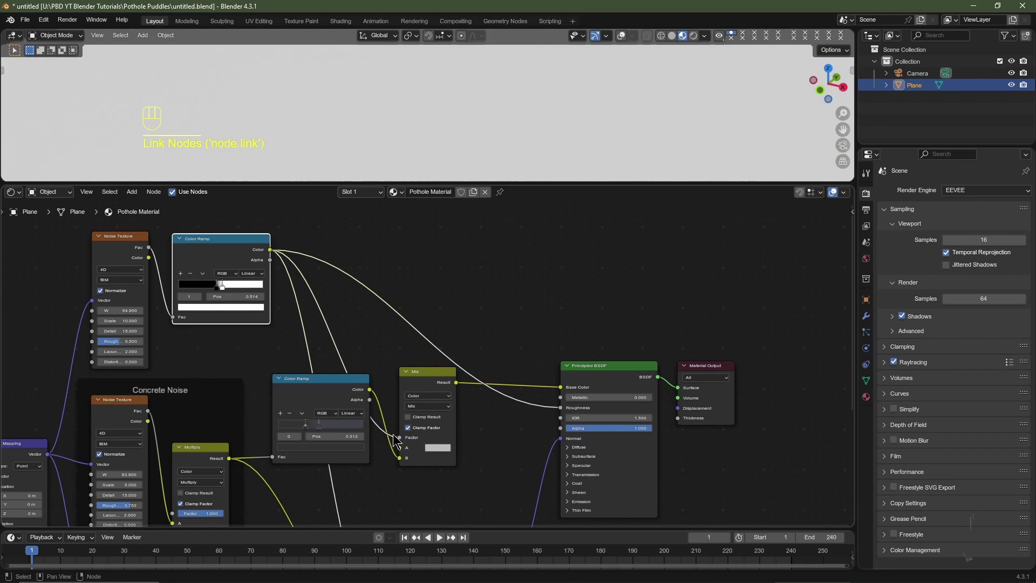
Set the new mix colour to white and inspect the dark reflective puddles
click(444, 447)
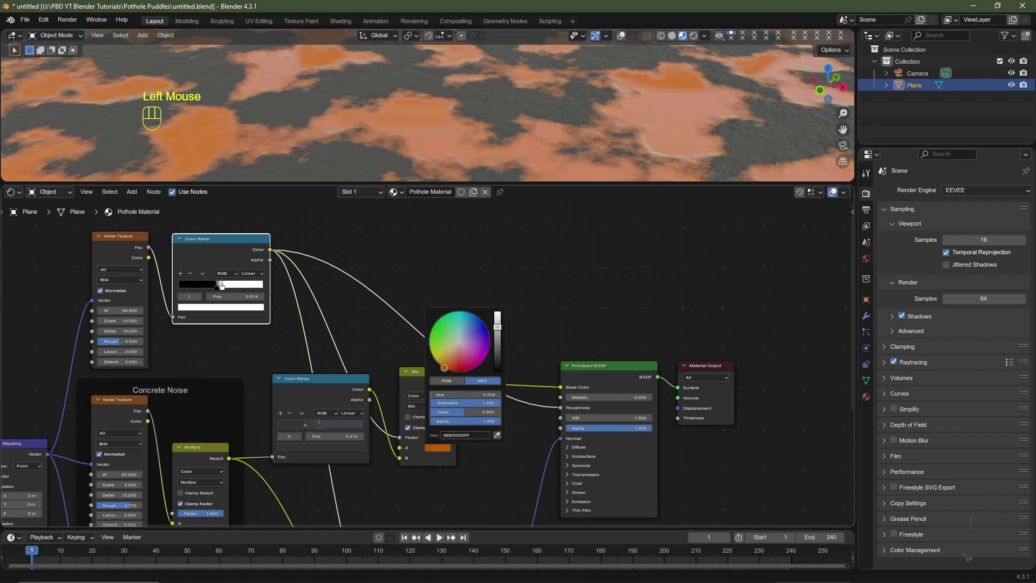
click(442, 452)
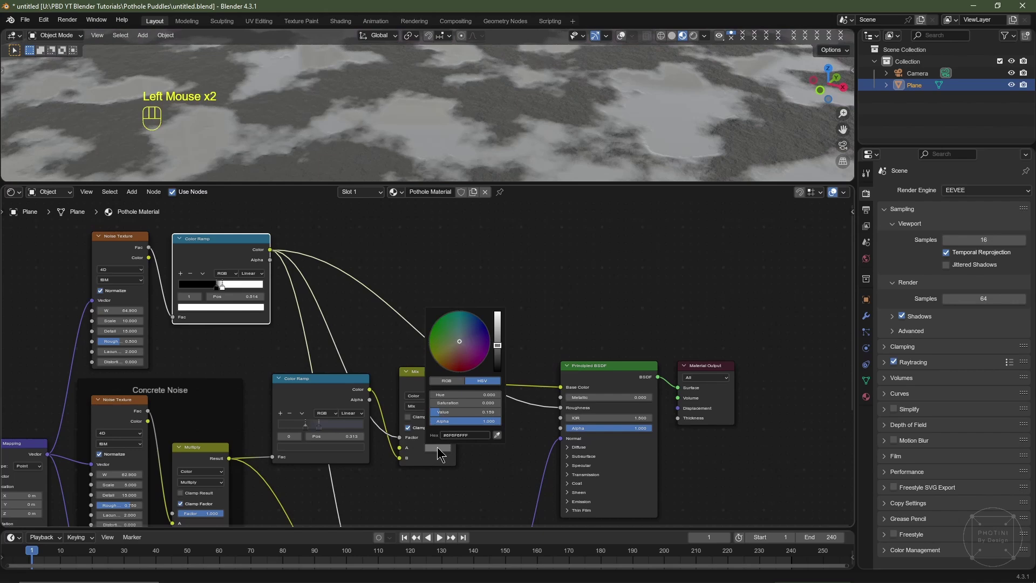
scroll(down, 3)
middle_click(527, 106)
middle_click(539, 103)
scroll(up, 3)
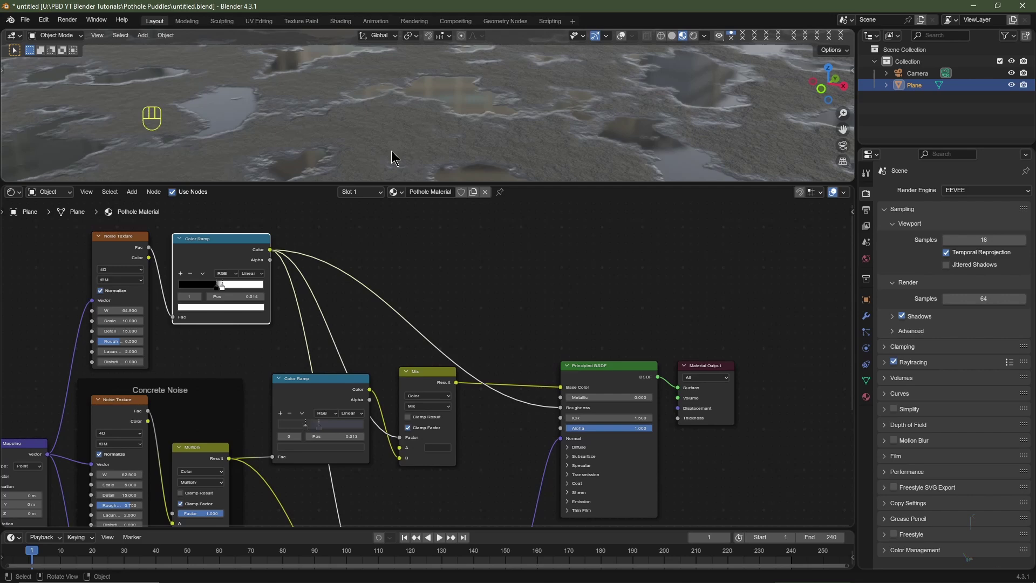
scroll(up, 3)
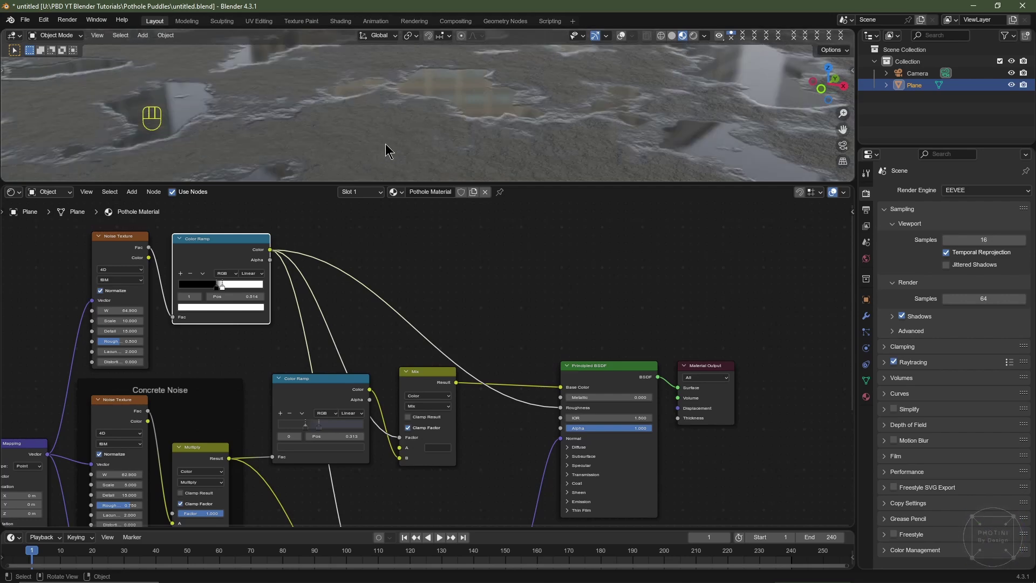
scroll(down, 3)
middle_click(457, 437)
scroll(up, 3)
scroll(up, 3)
Darken the bump Mix B colour to a grey of value 0.171
middle_click(415, 500)
click(382, 405)
click(408, 487)
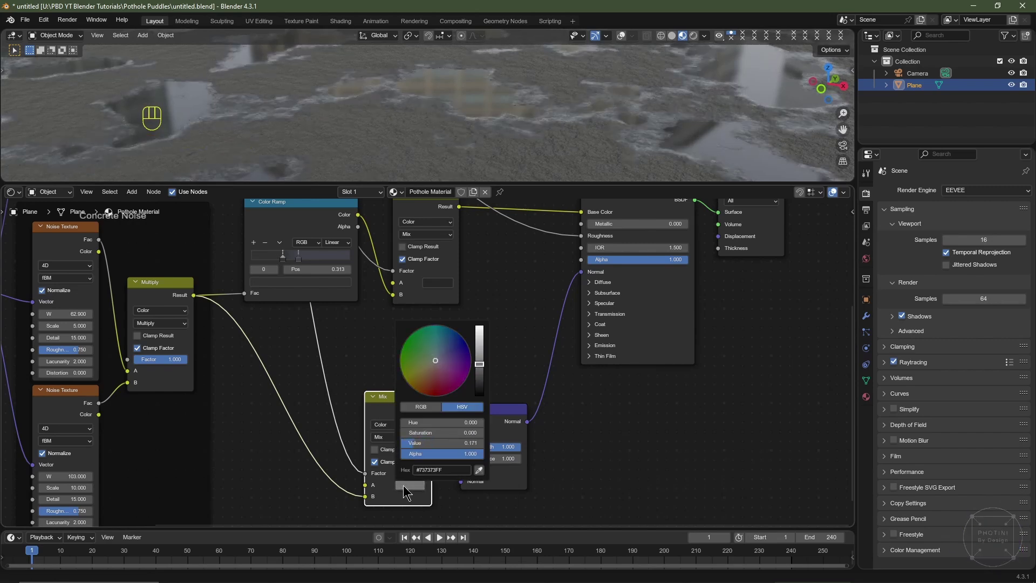
click(160, 291)
scroll(down, 3)
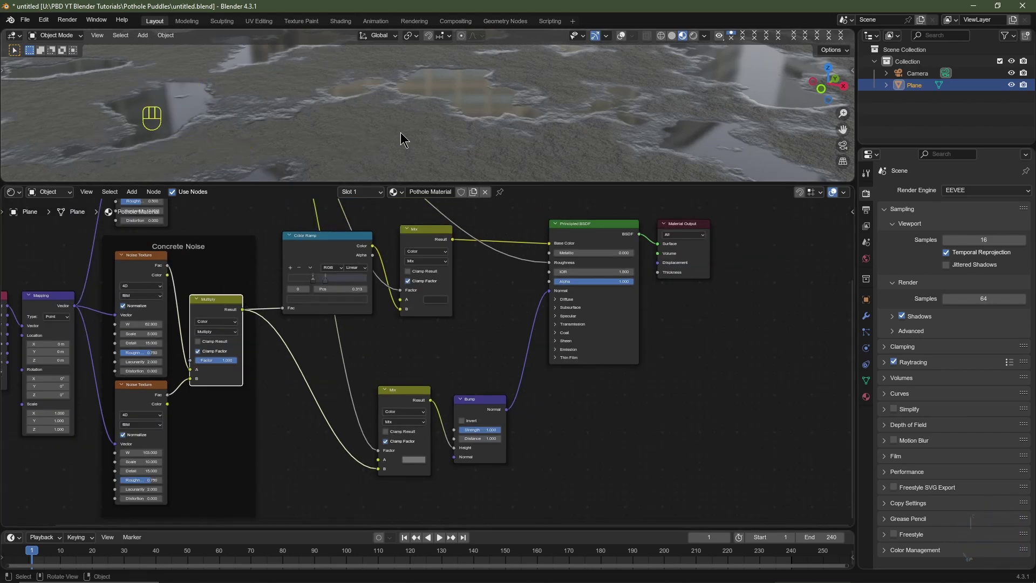
scroll(up, 3)
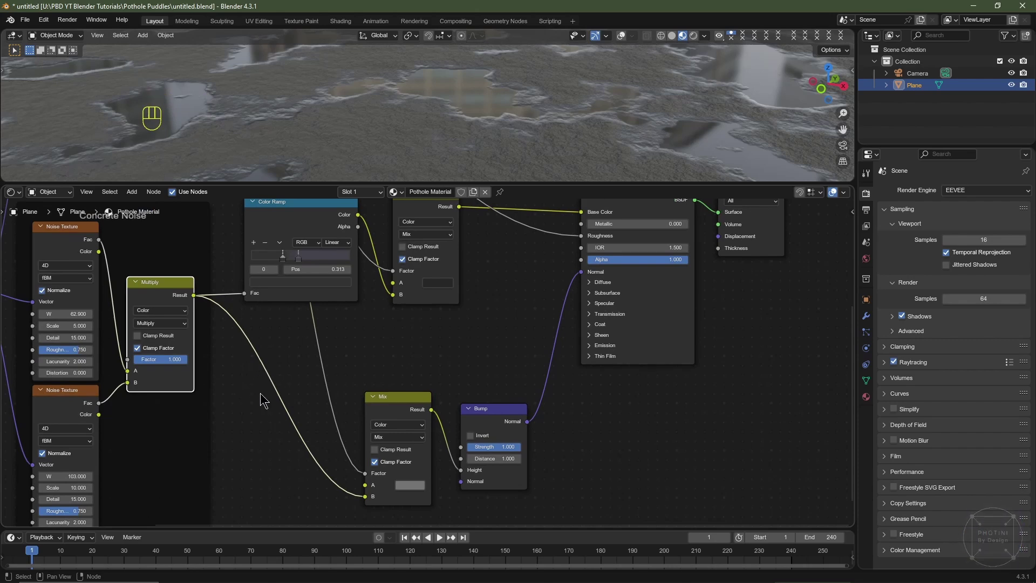
Add a Mix Color node fed by the noise into the bump blend with Factor 0.483
key(shift+a)
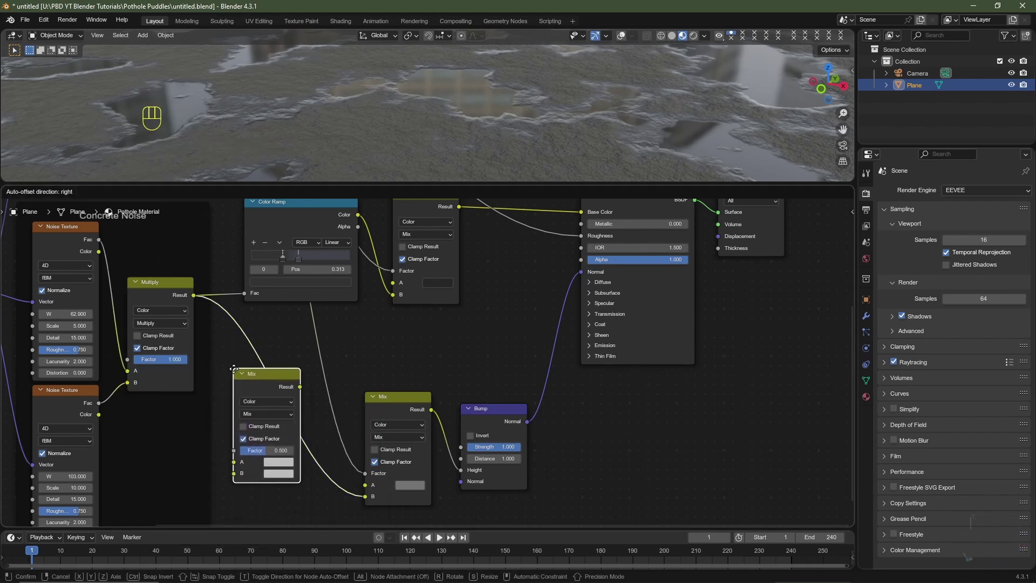
click(238, 373)
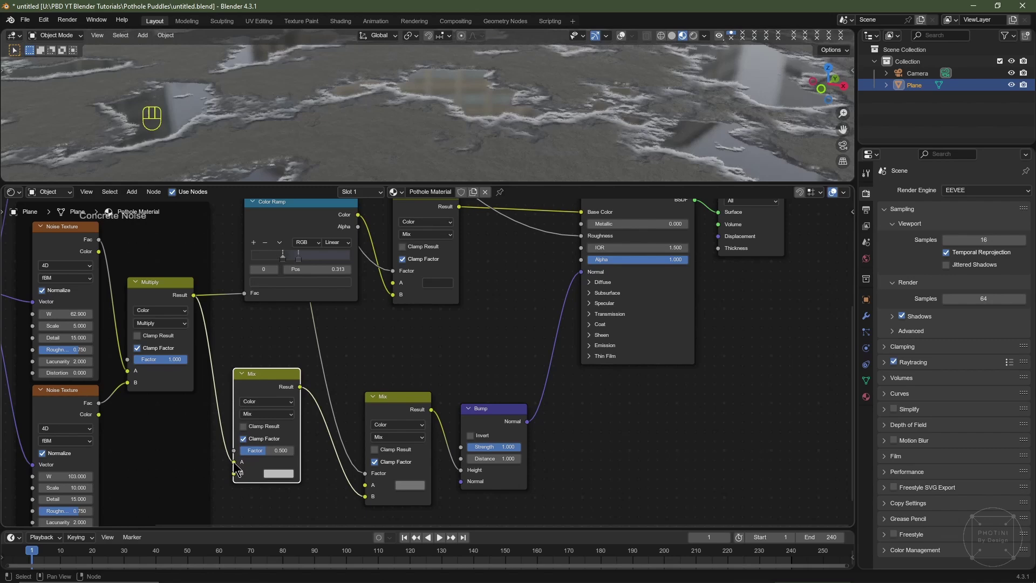
click(236, 466)
drag(229, 464, 235, 479)
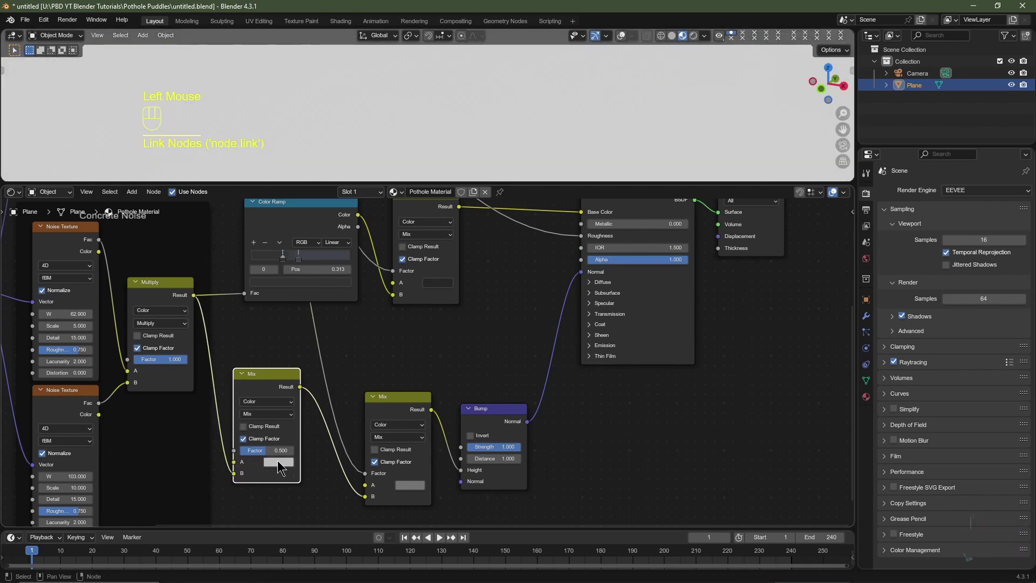
click(282, 469)
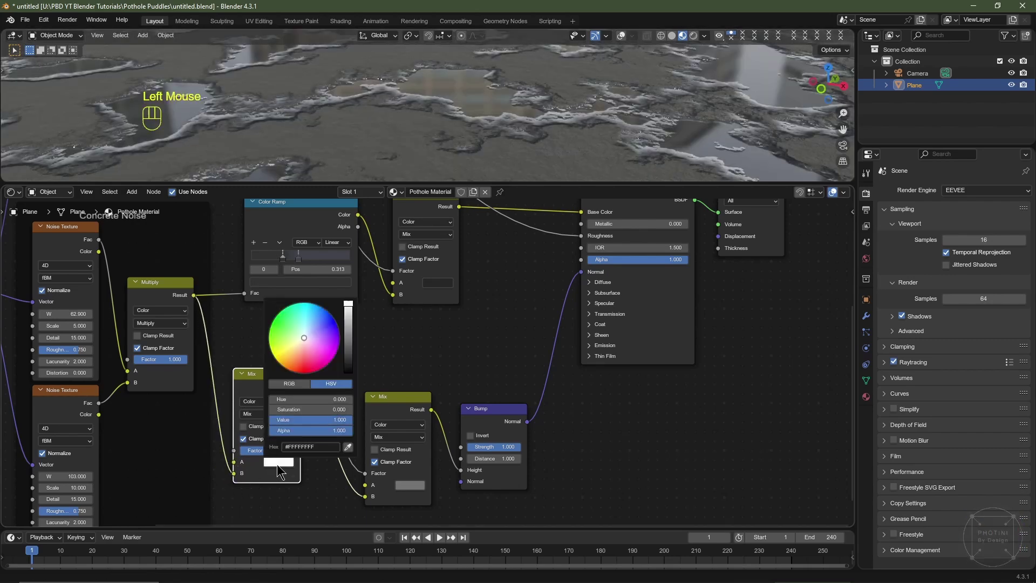
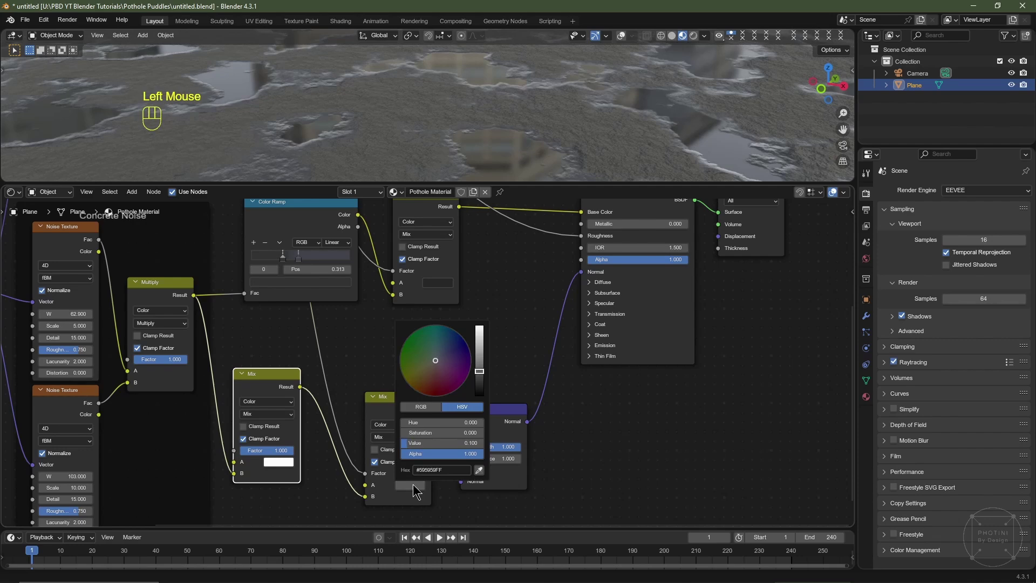
drag(283, 452, 301, 422)
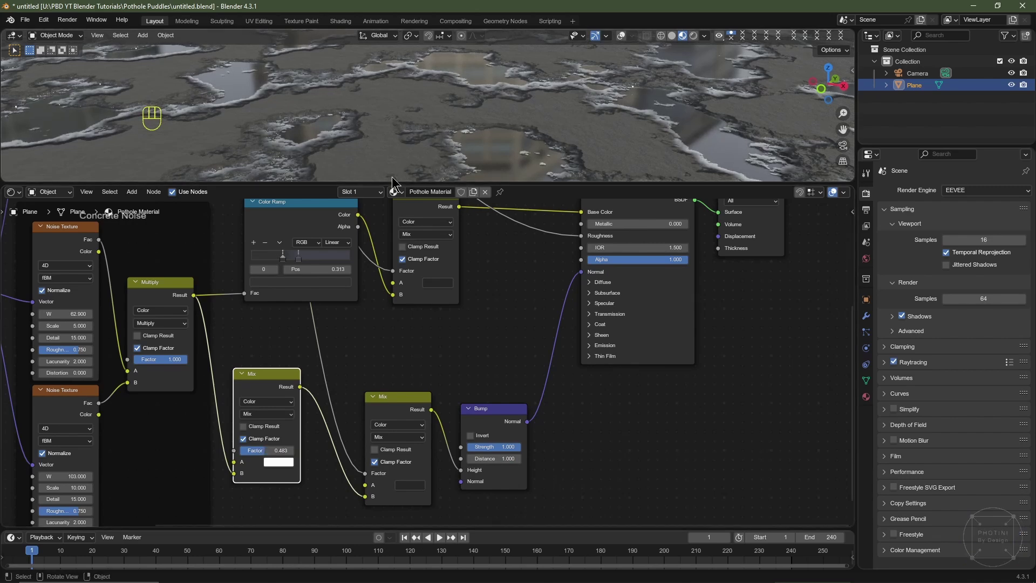
Set bump Mix B to #404040, switch the render engine to Cycles, and show the World nodes
click(410, 489)
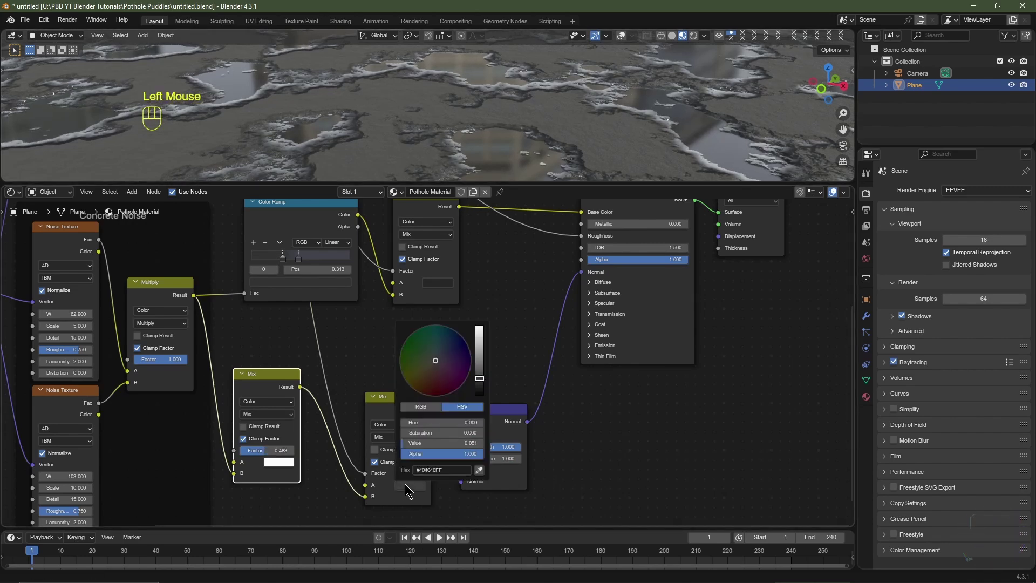
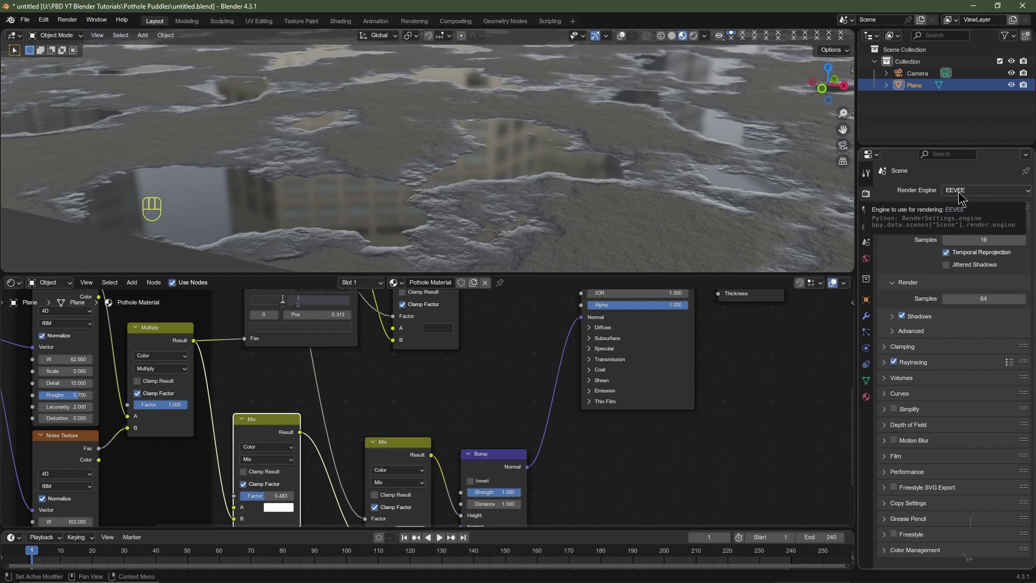
drag(963, 197, 758, 307)
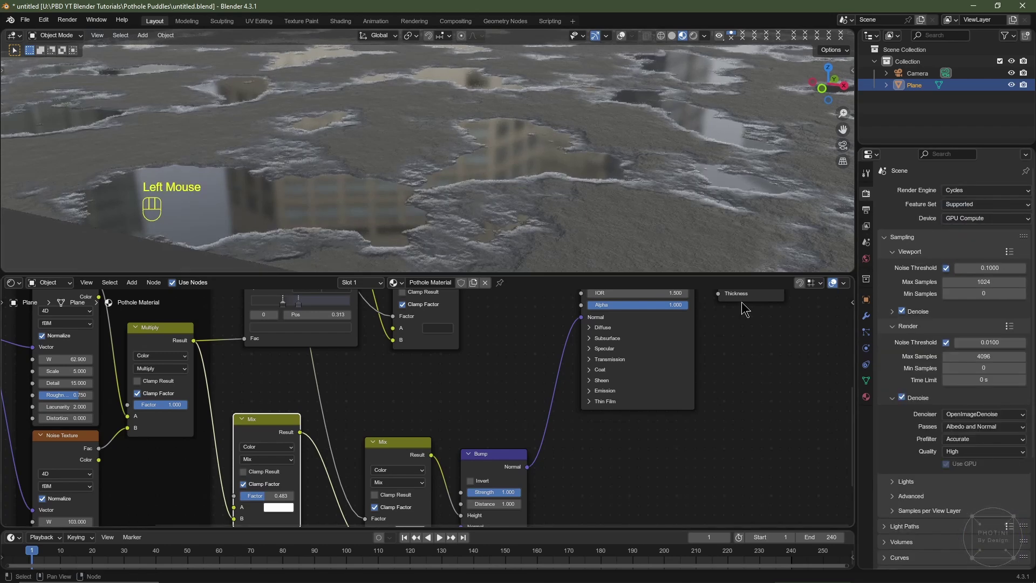
scroll(down, 3)
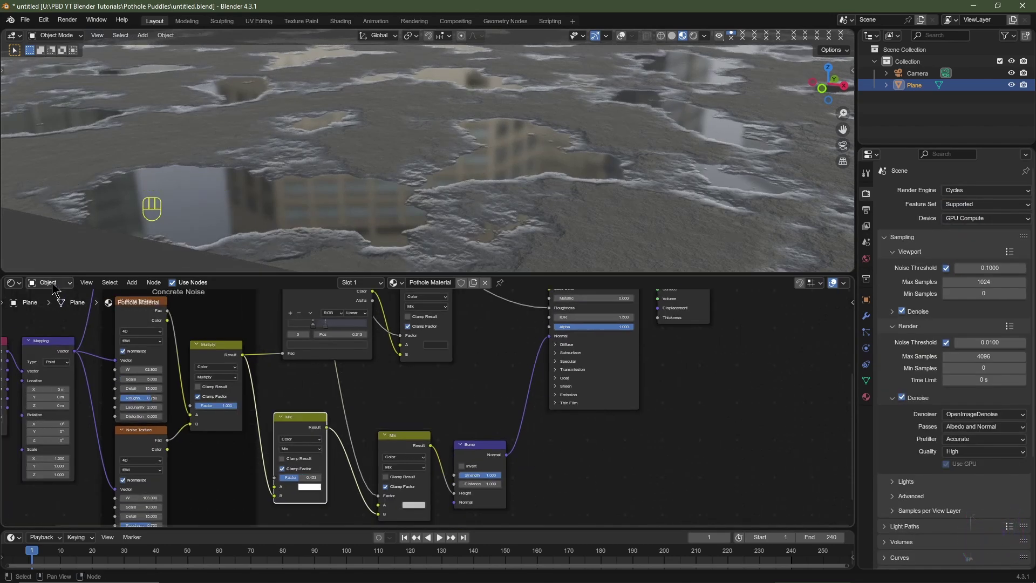
drag(55, 283, 128, 343)
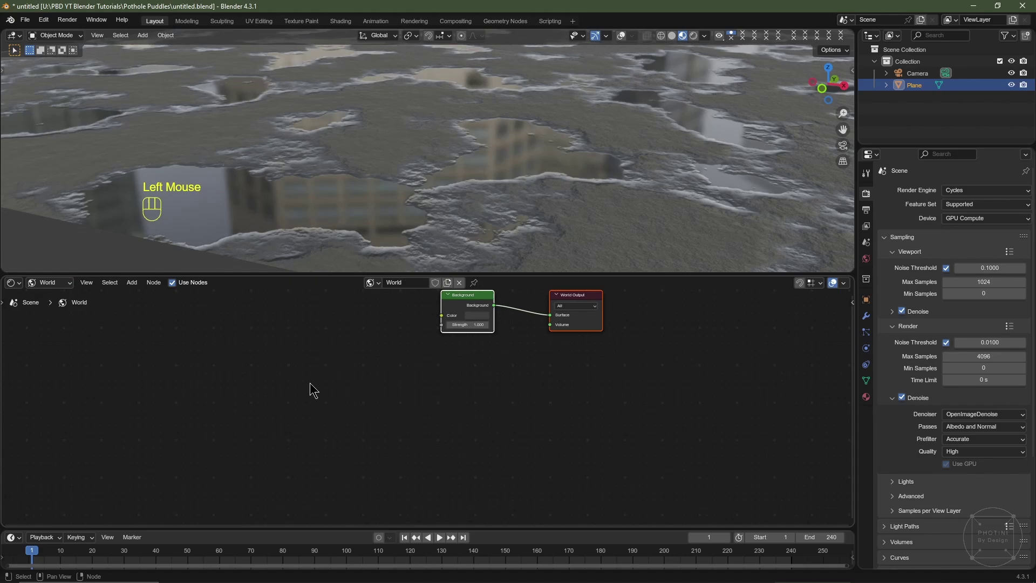
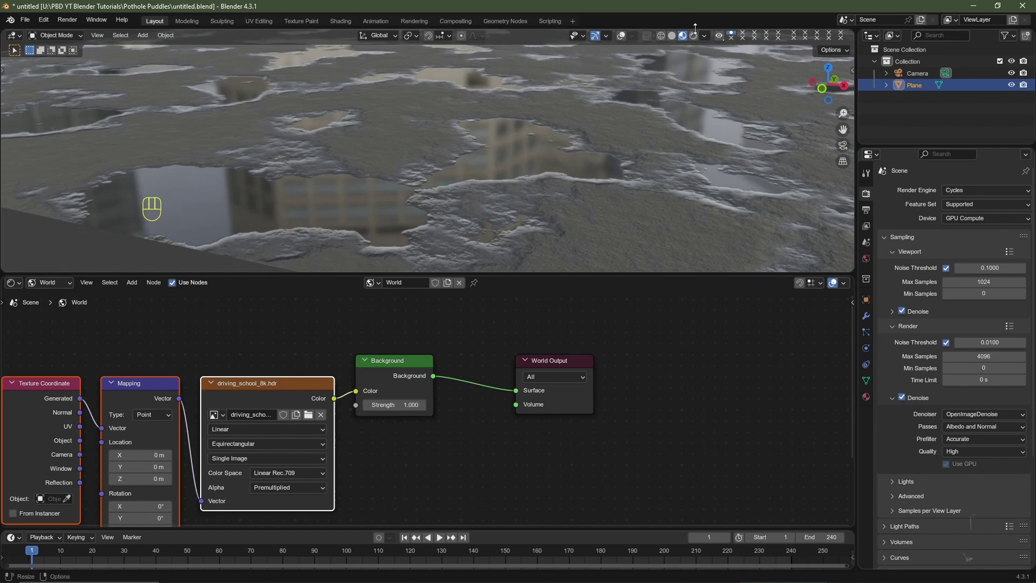
Preview the plane lit by the world environment and look up at the reflected sky
click(697, 43)
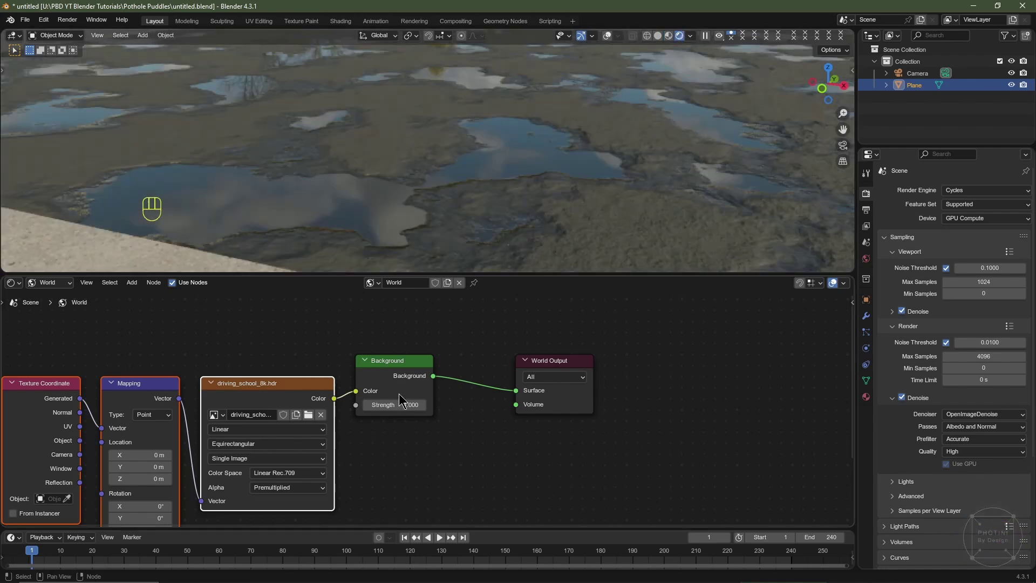
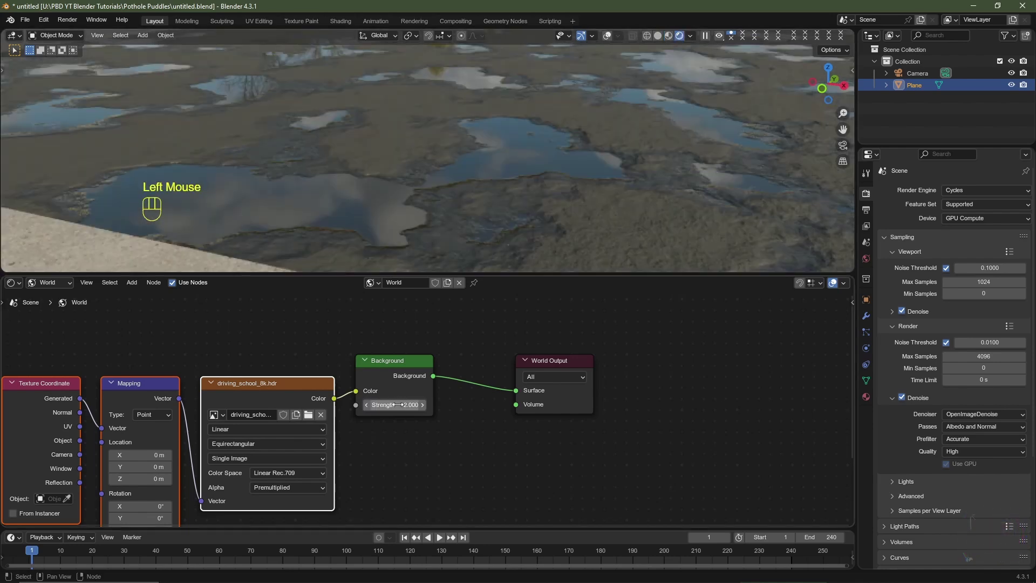
middle_click(512, 151)
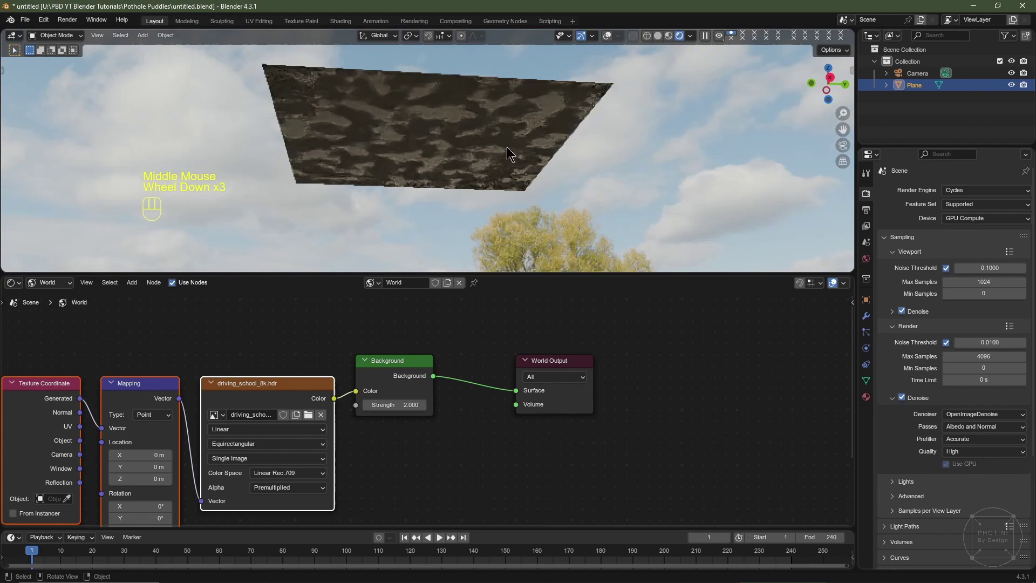
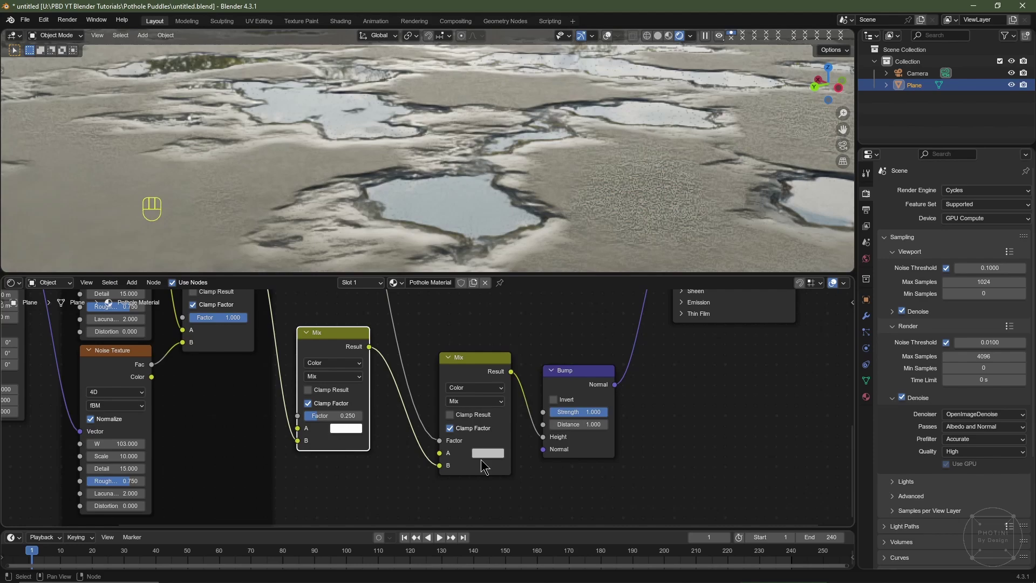
Lower the material Mix factor to 0.250 and pan across the node tree to review it
click(483, 456)
scroll(down, 3)
middle_click(532, 219)
scroll(up, 3)
middle_click(528, 212)
middle_click(526, 223)
middle_click(523, 238)
middle_click(525, 254)
scroll(down, 3)
middle_click(404, 357)
middle_click(414, 419)
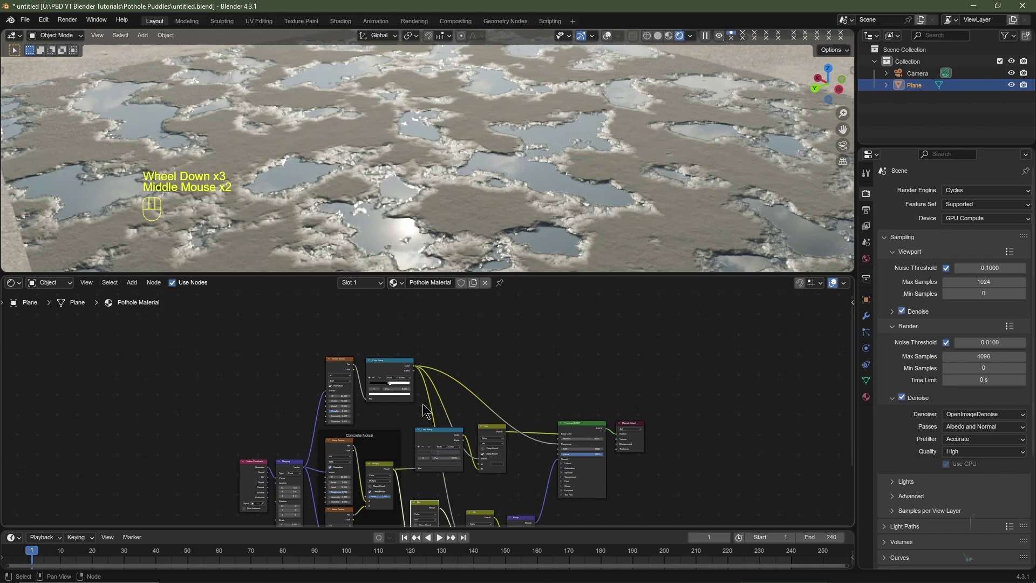
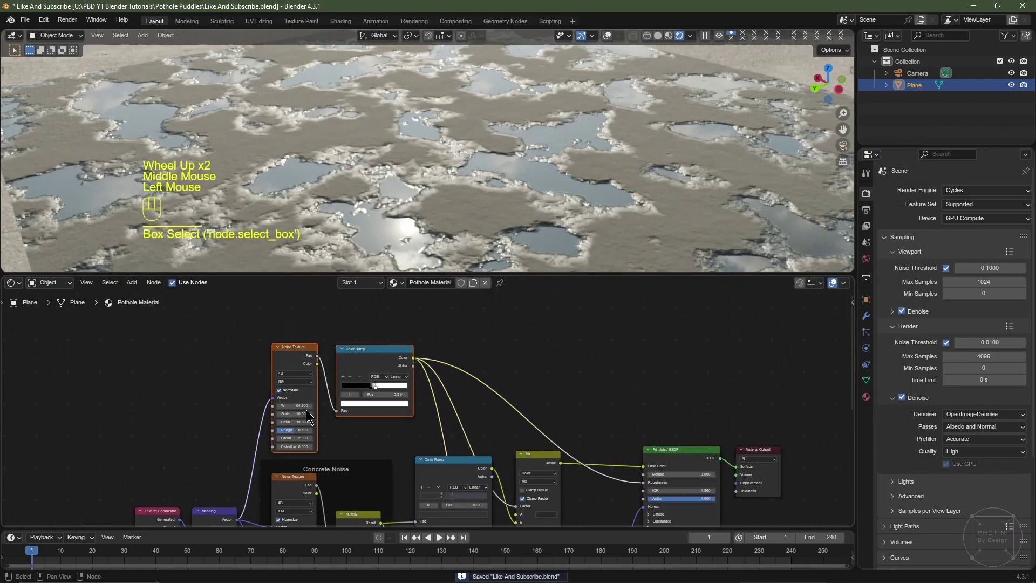
Reposition the mix nodes by the noise texture and move over toward the shader output nodes
key(g)
click(310, 385)
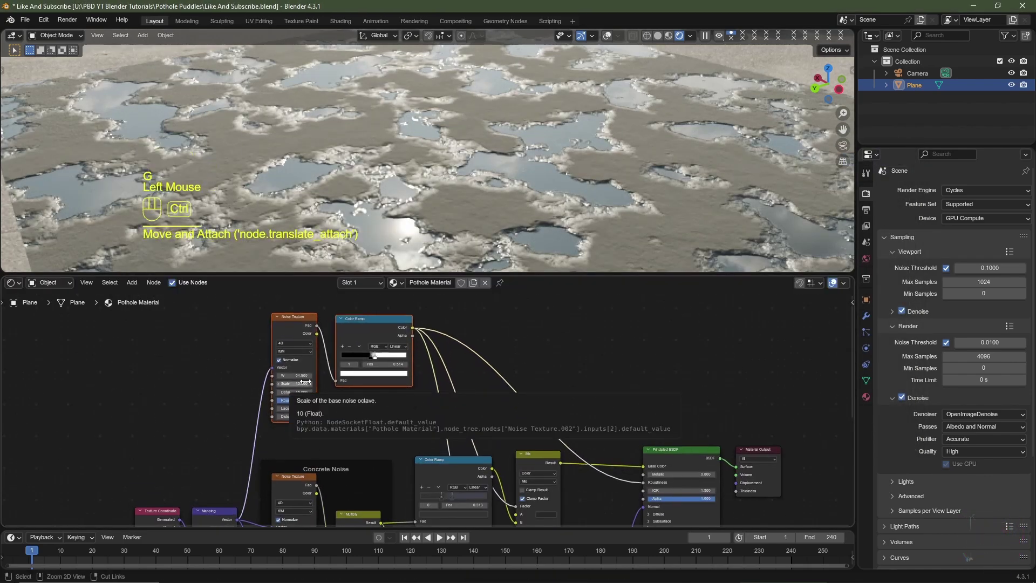
key(ctrl+j)
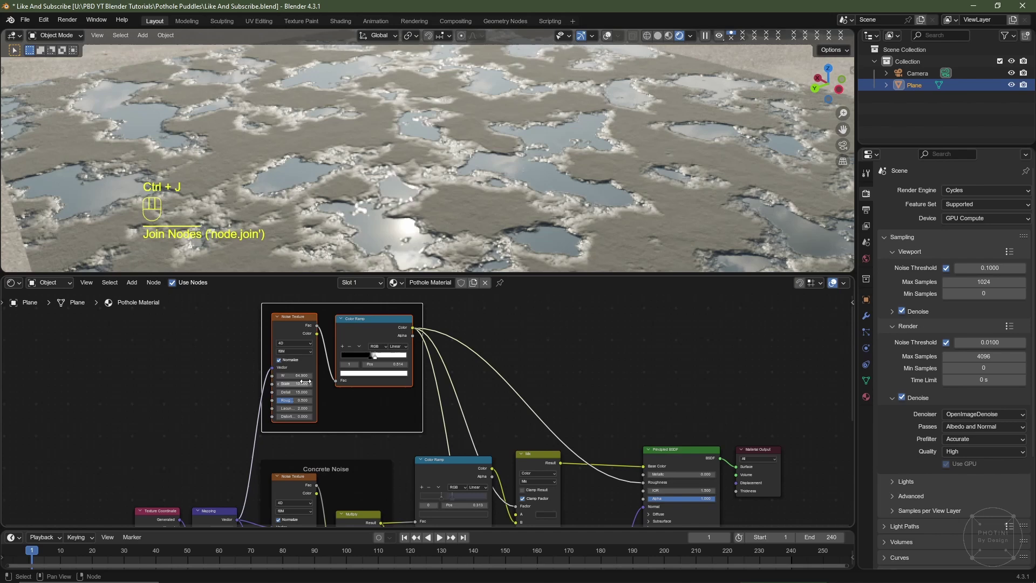
key(F2)
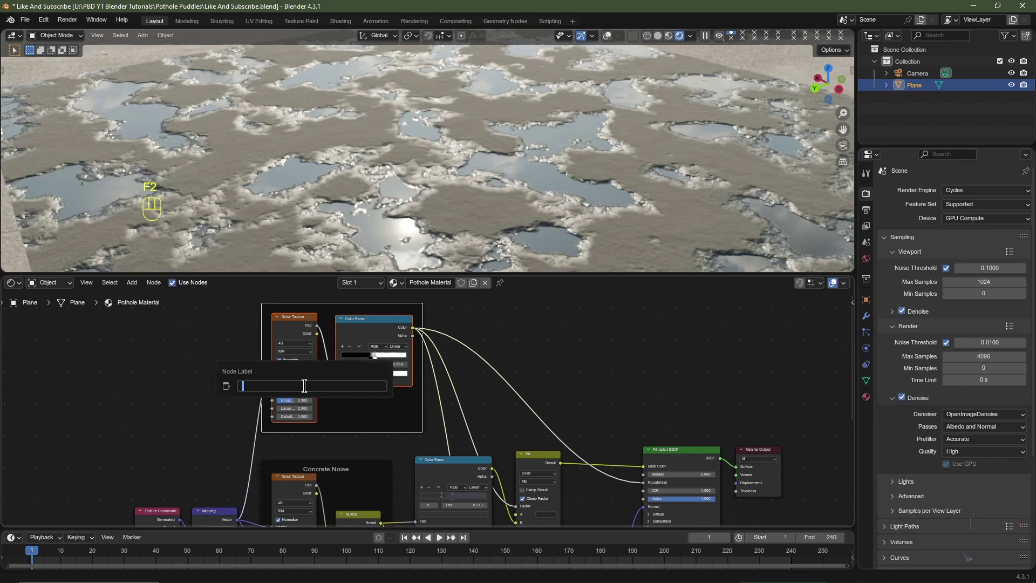
key(d)
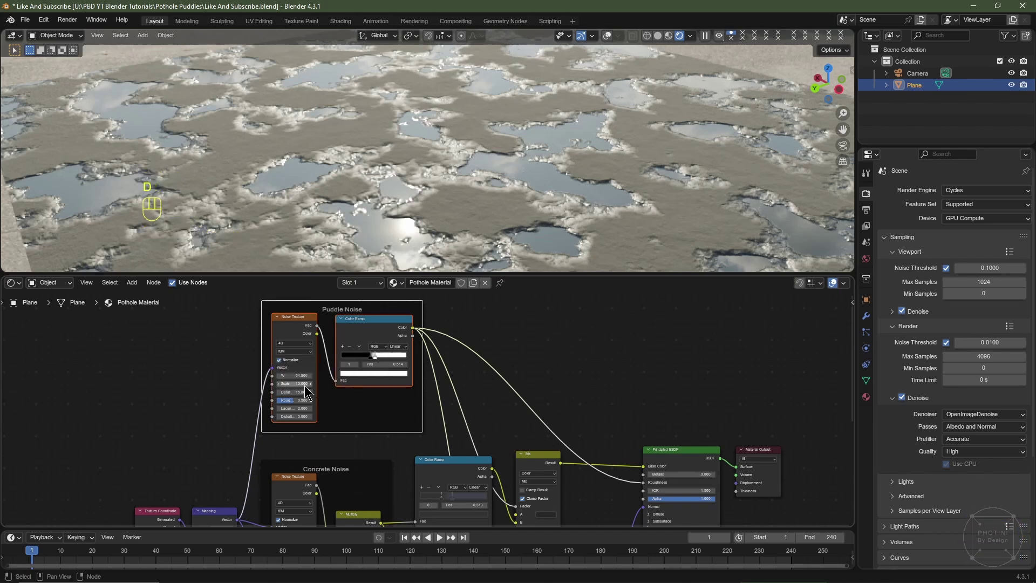
scroll(down, 3)
middle_click(634, 443)
scroll(up, 3)
scroll(down, 3)
Select the Mix node feeding the Bump height and wrap it in a frame with Ctrl+J
click(602, 334)
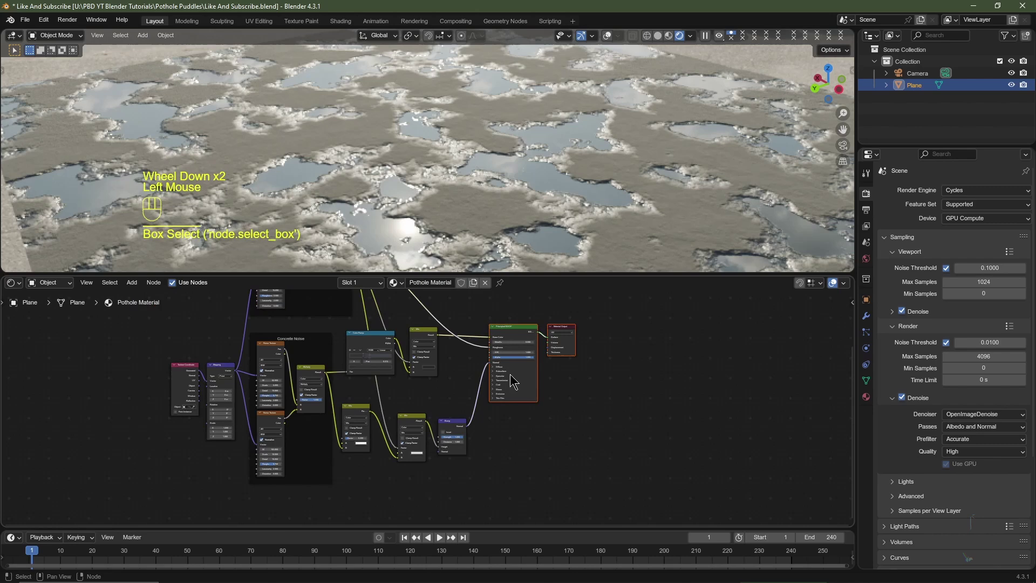
key(g)
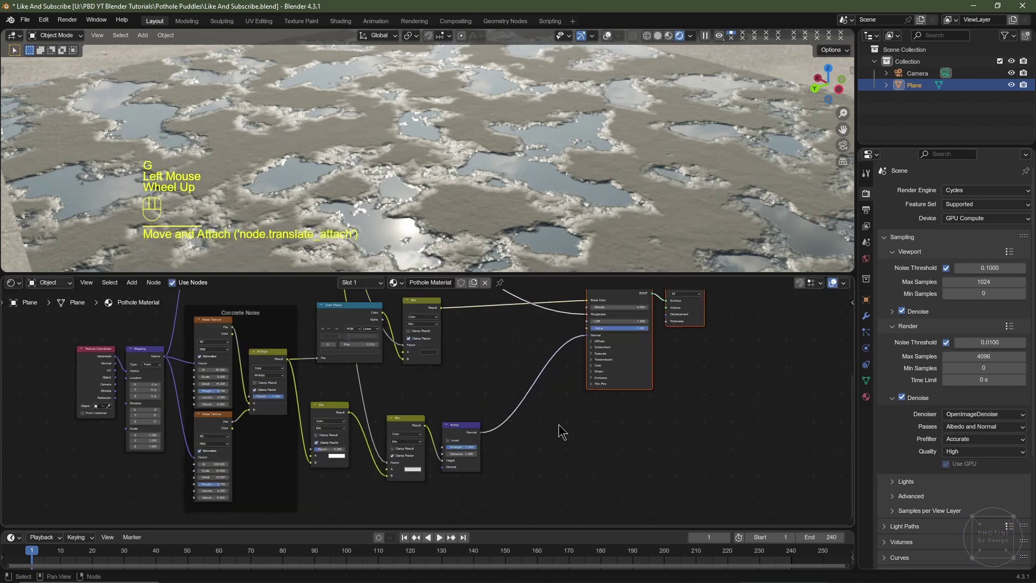
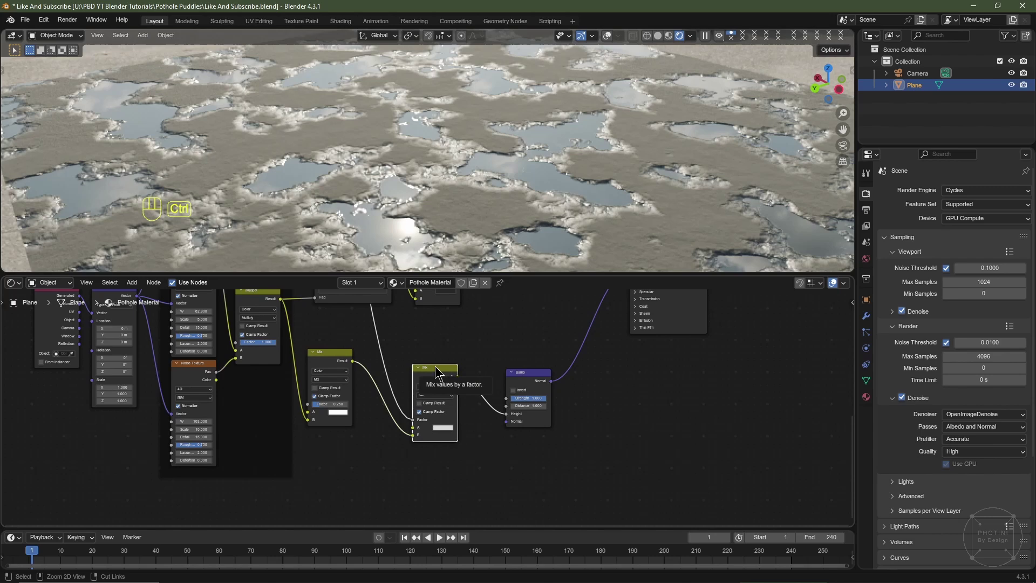
key(ctrl+j)
Name the new frame Pothole Bump
key(F2)
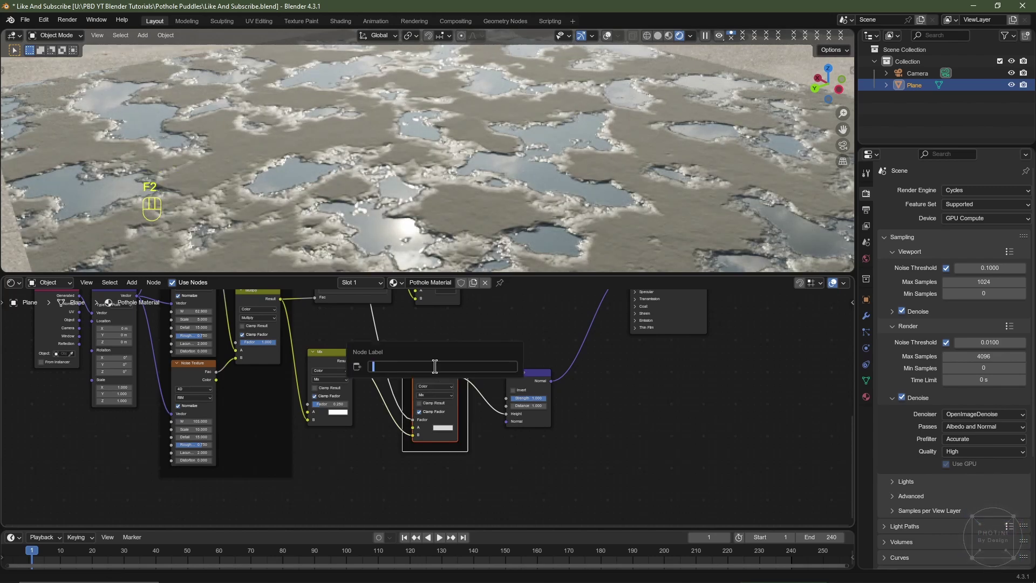
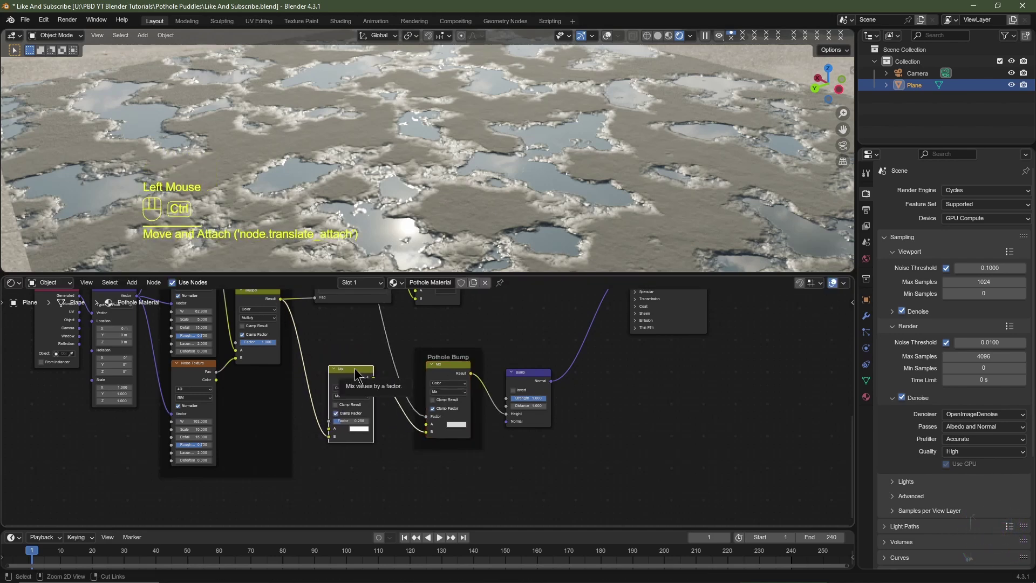
key(ctrl+j)
key(F2)
key(F2)
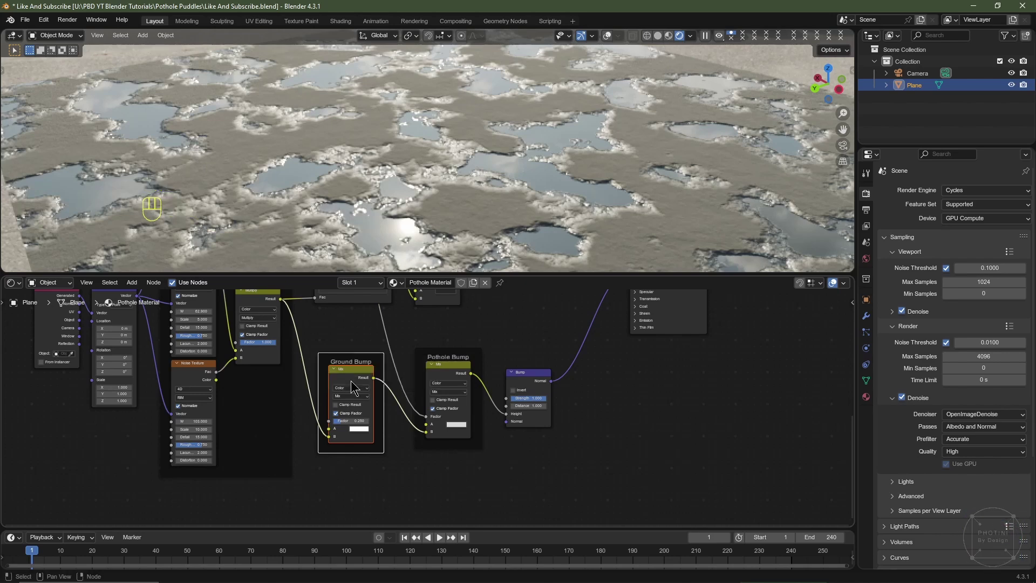
scroll(up, 3)
middle_click(472, 458)
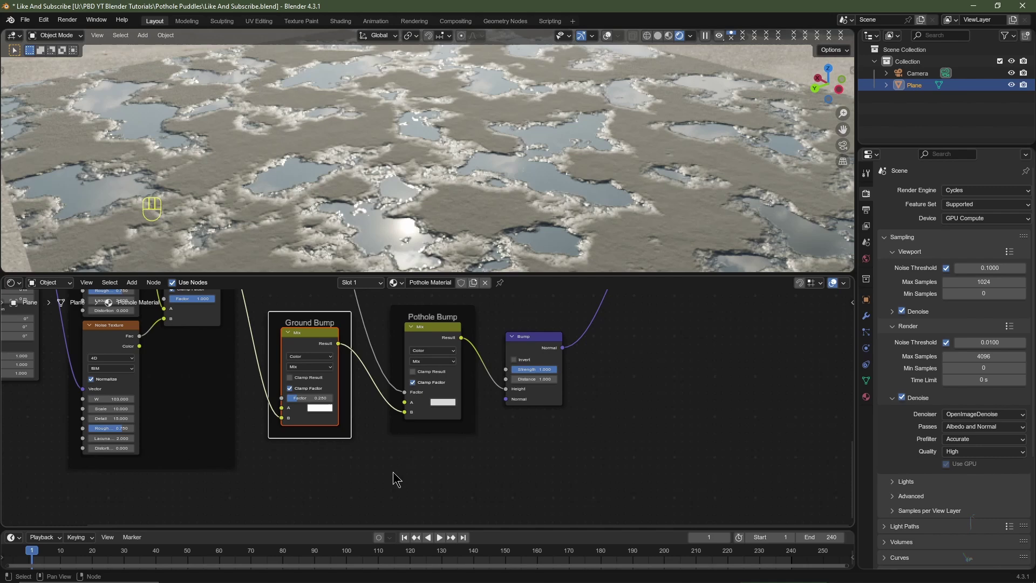
middle_click(396, 493)
Add two Value input nodes and lighten the Pothole Bump mix colour A to a 0.7 grey
key(shift+a)
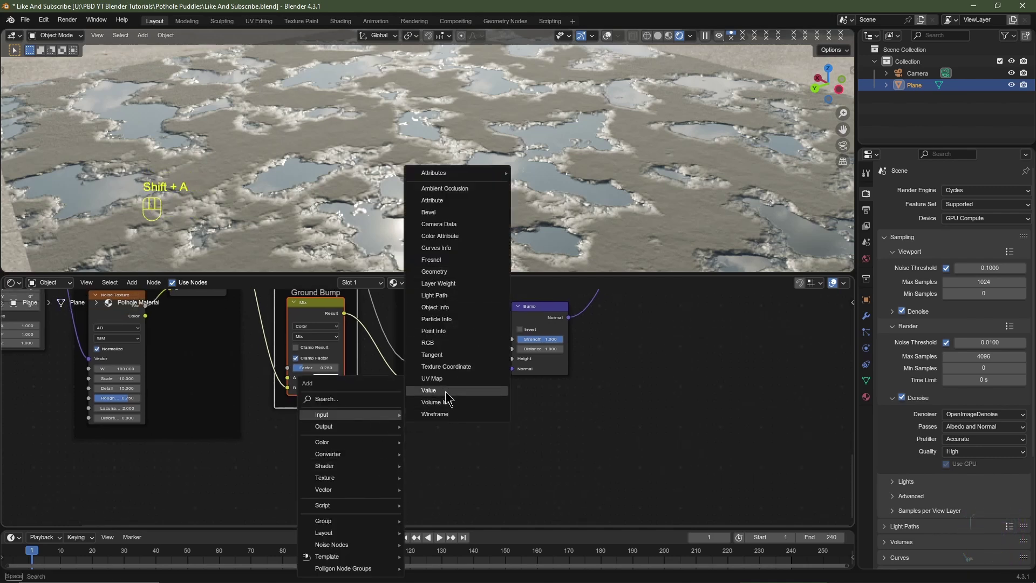
click(330, 450)
key(shift+d)
scroll(up, 3)
middle_click(479, 405)
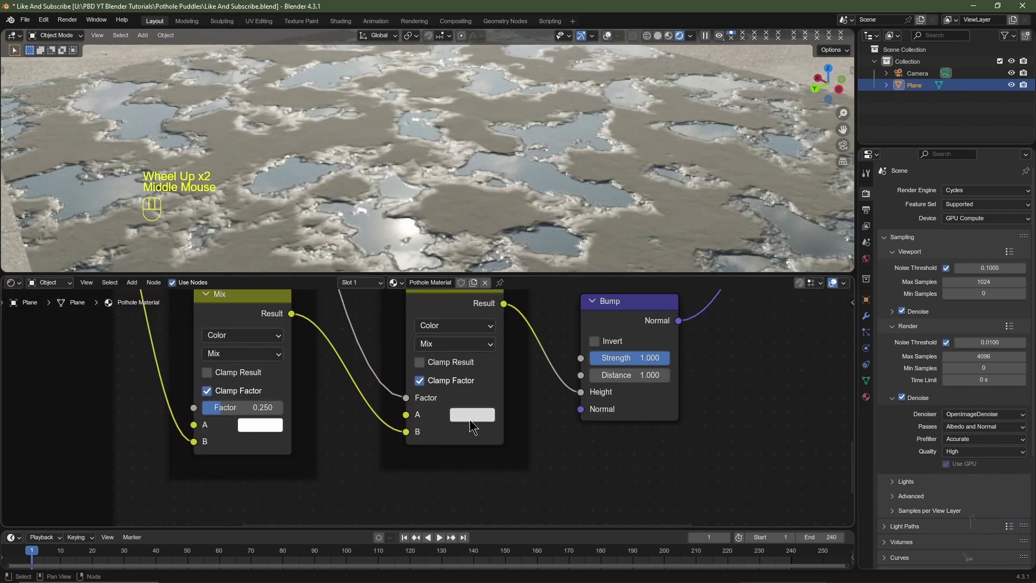
click(474, 416)
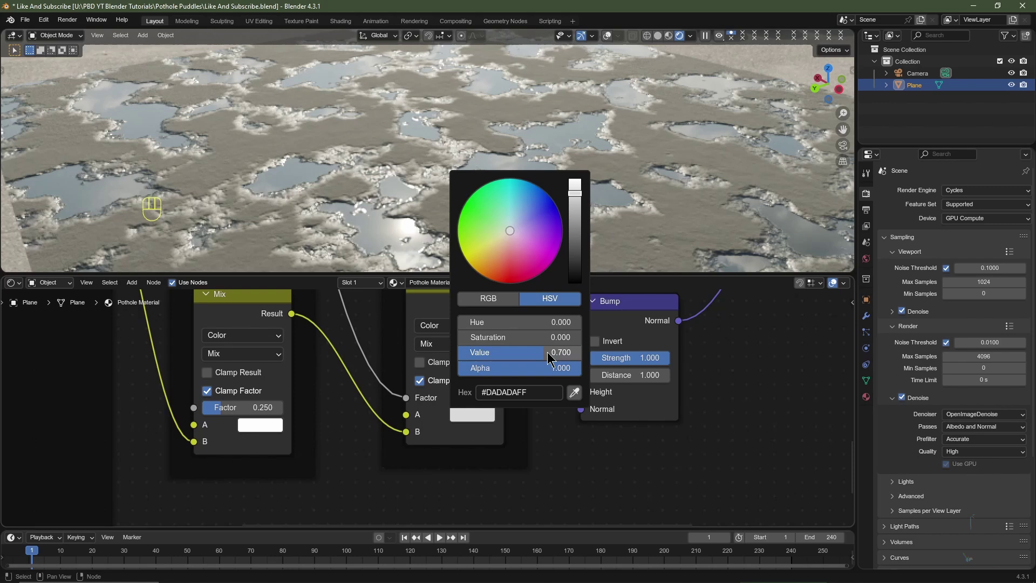
scroll(down, 3)
Feed a Value of 0.700 into the Pothole Bump mix and nudge the other Value node up and down
middle_click(540, 473)
scroll(up, 3)
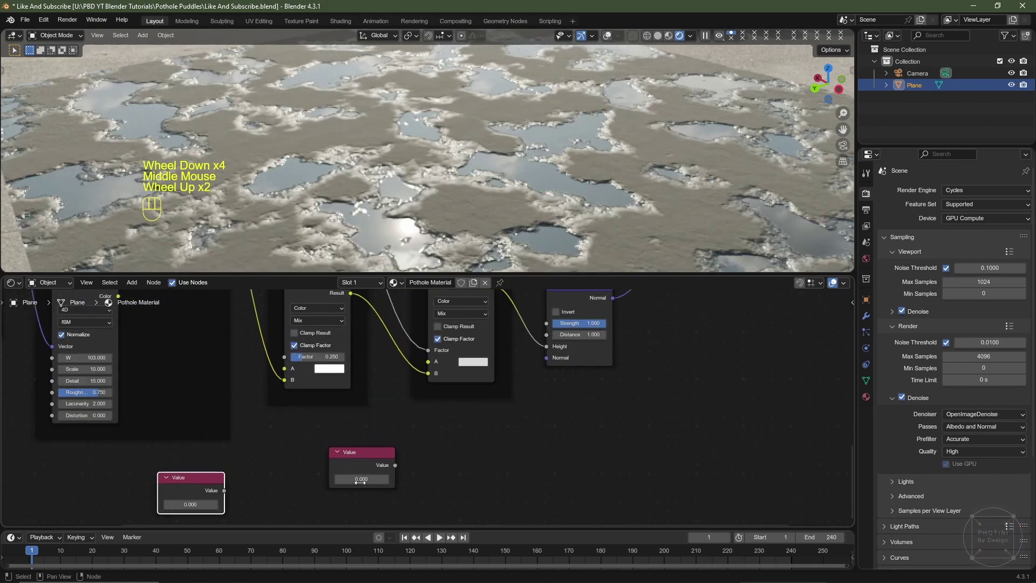
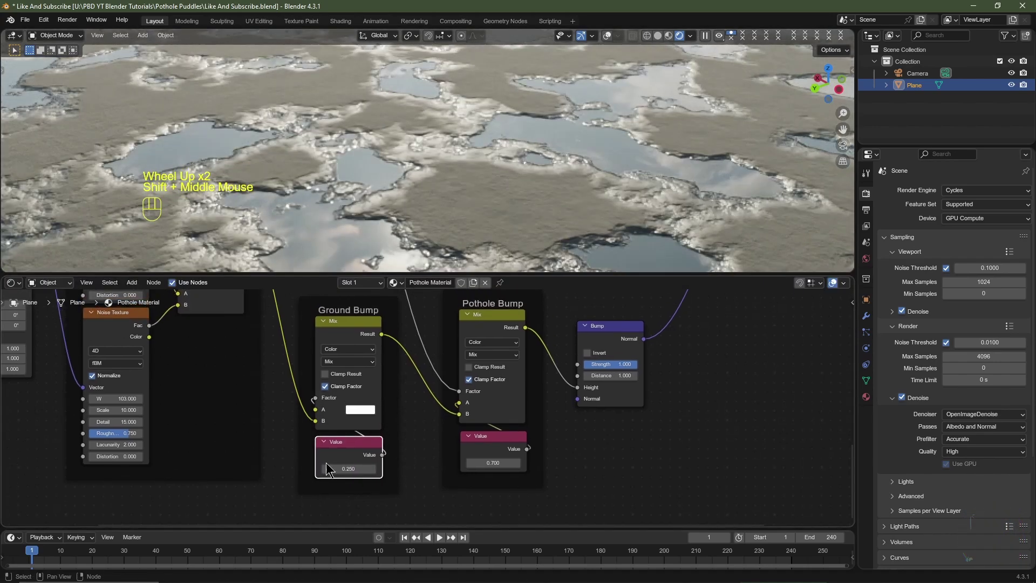
click(327, 469)
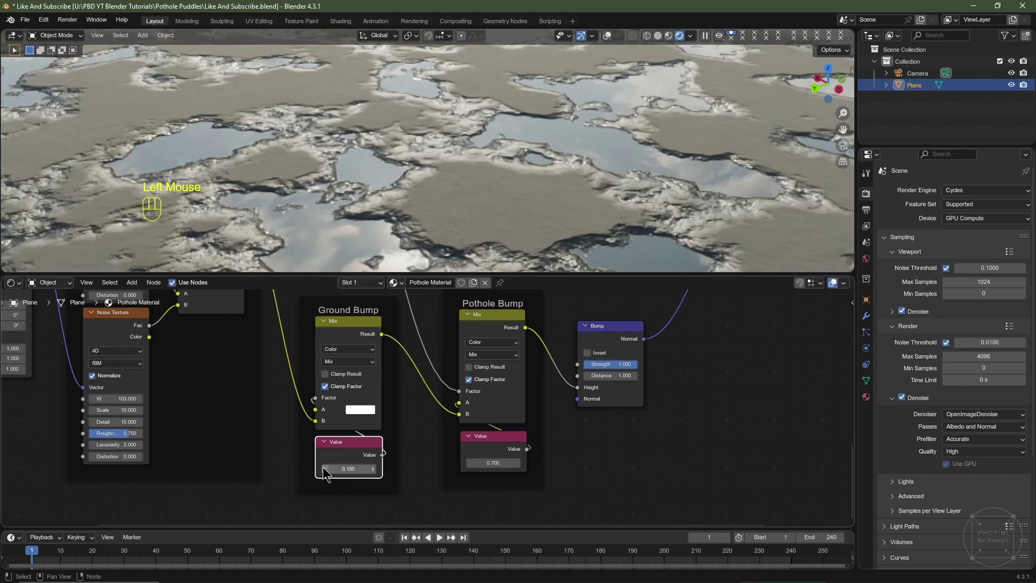
click(328, 468)
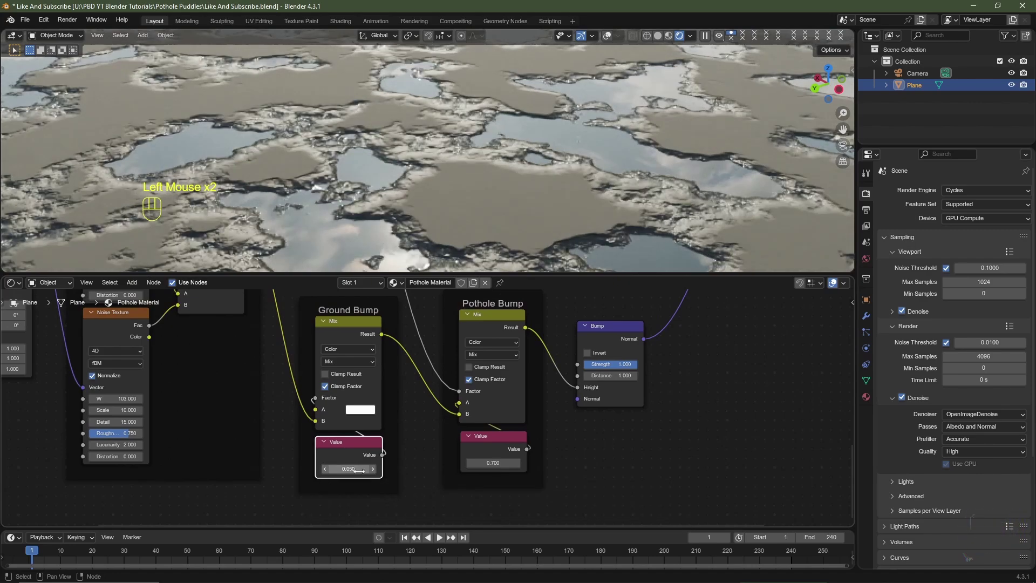
click(376, 472)
click(377, 473)
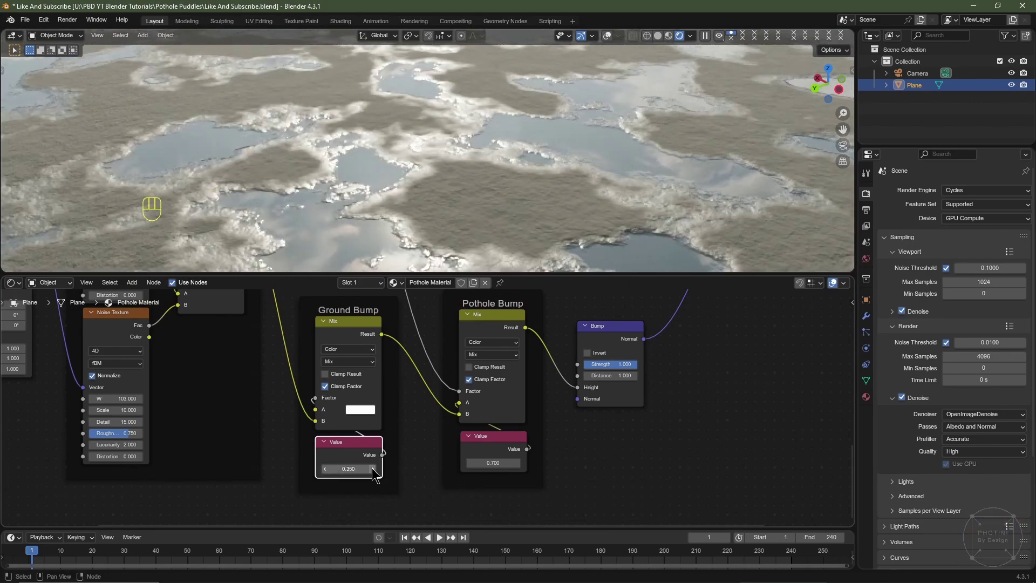
click(327, 472)
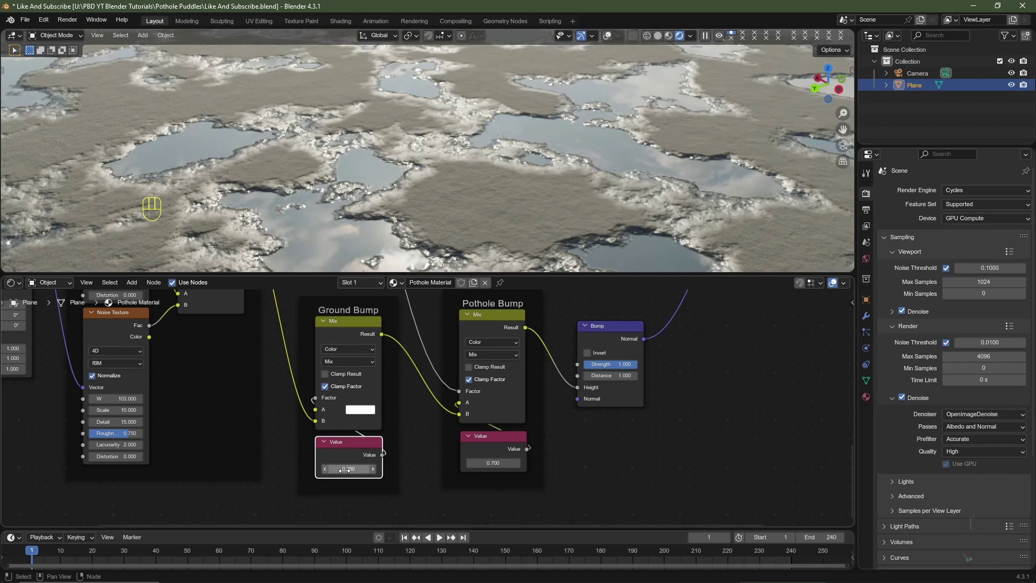
scroll(down, 3)
Drag the Concrete Noise Color Ramp stops to new positions, one at 0.313 with Ease interpolation
middle_click(479, 399)
middle_click(406, 474)
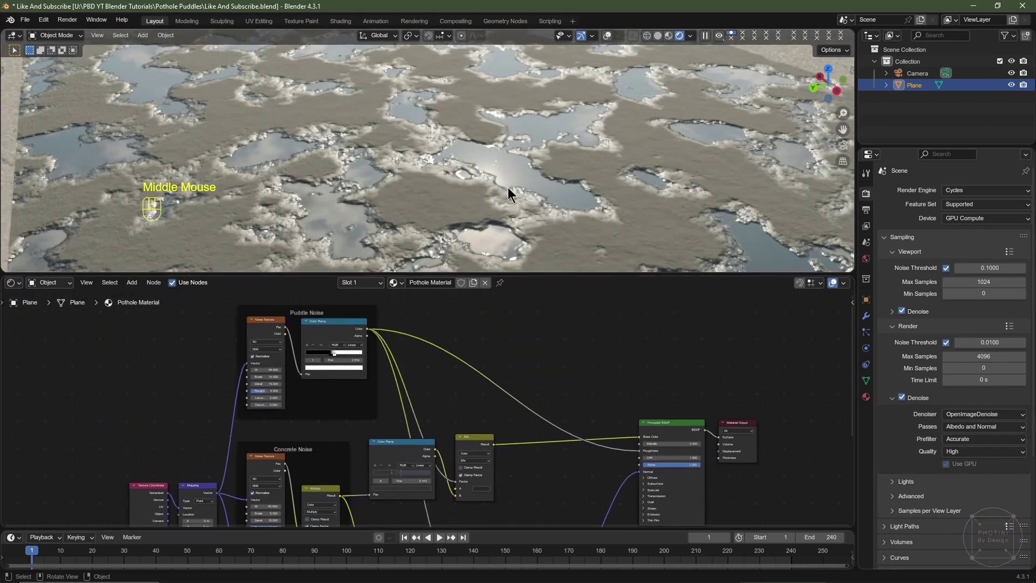
scroll(up, 3)
middle_click(374, 364)
scroll(up, 3)
middle_click(348, 355)
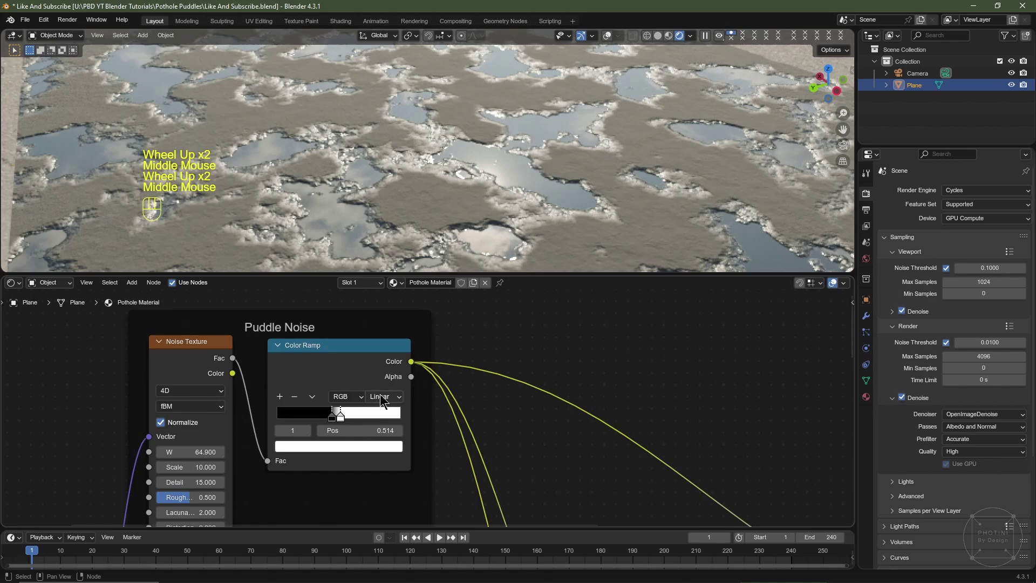
drag(385, 399, 391, 430)
scroll(down, 3)
middle_click(577, 428)
scroll(up, 3)
drag(469, 443, 466, 468)
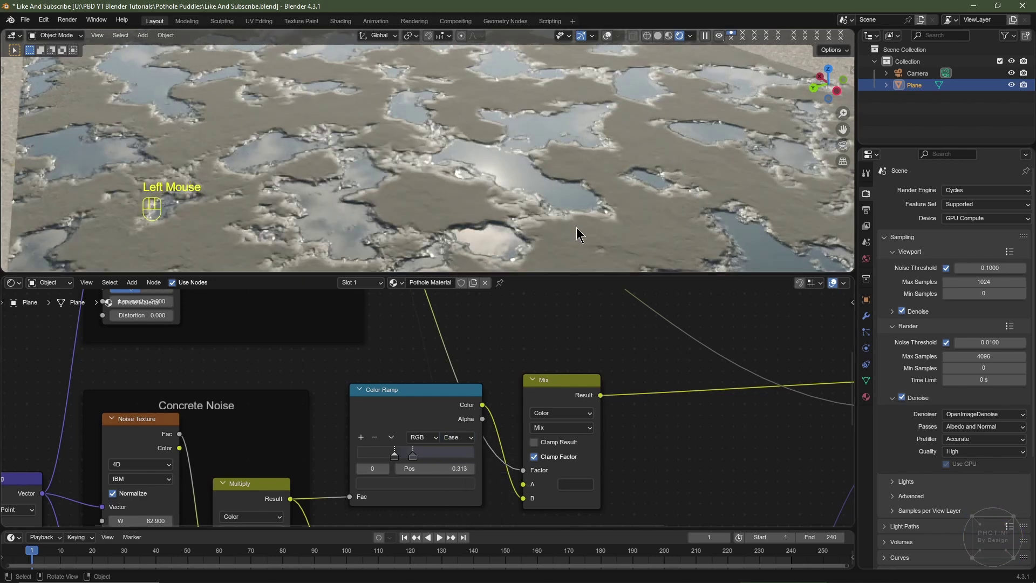
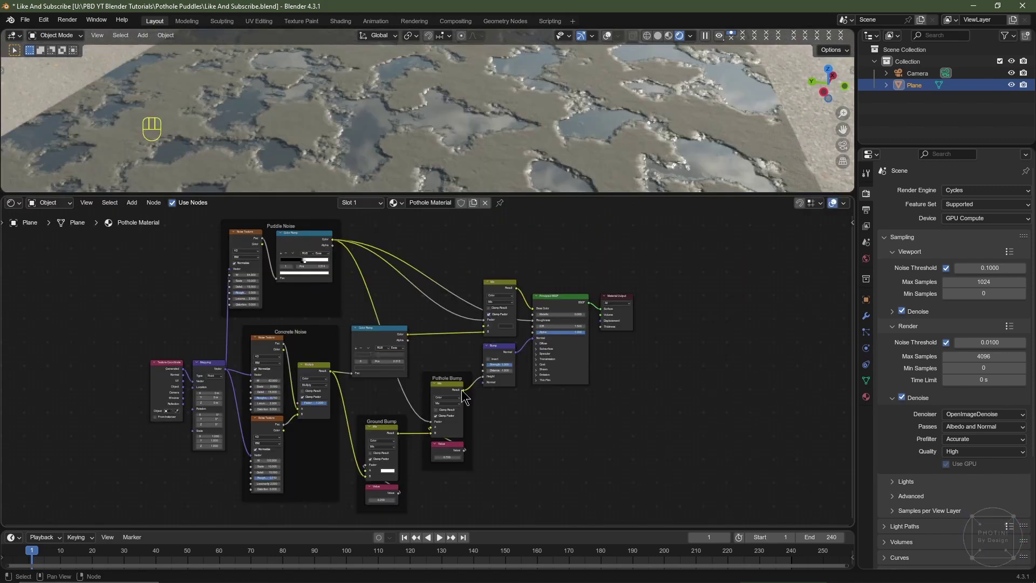
Move the output nodes right, add an RGB Curves node and wire its Color into the base-colour Mix
drag(669, 267, 487, 430)
key(g)
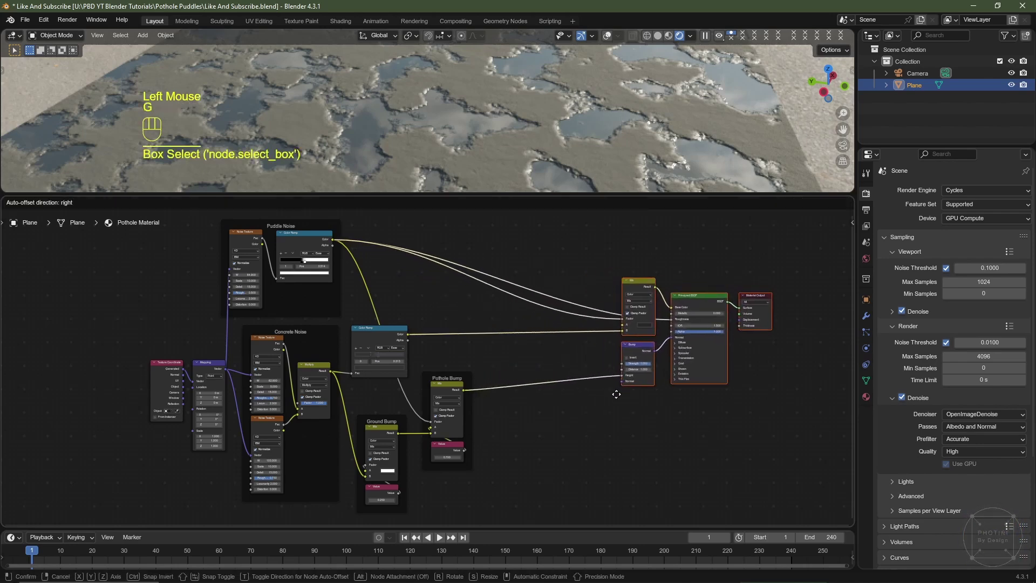
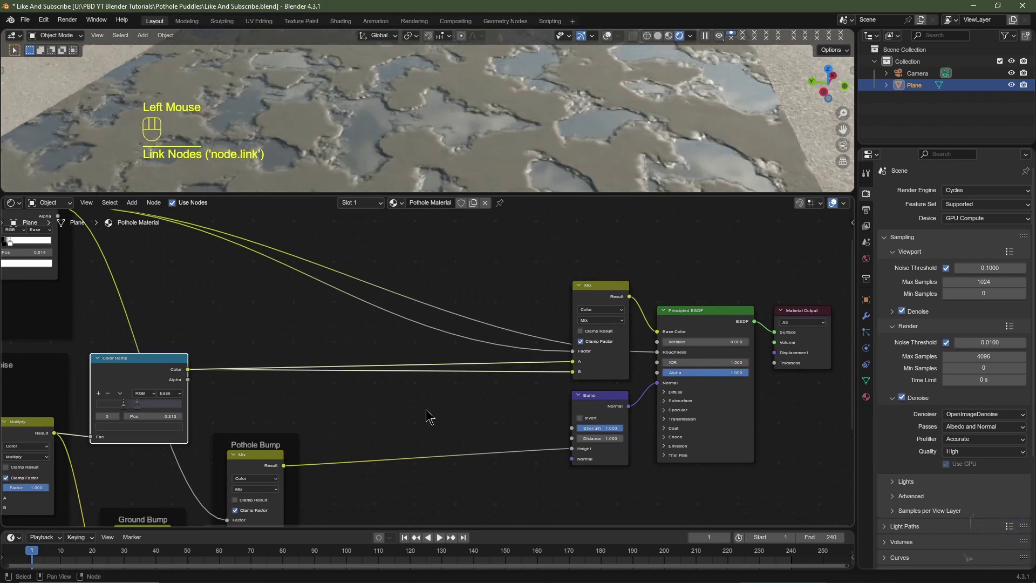
key(shift+a)
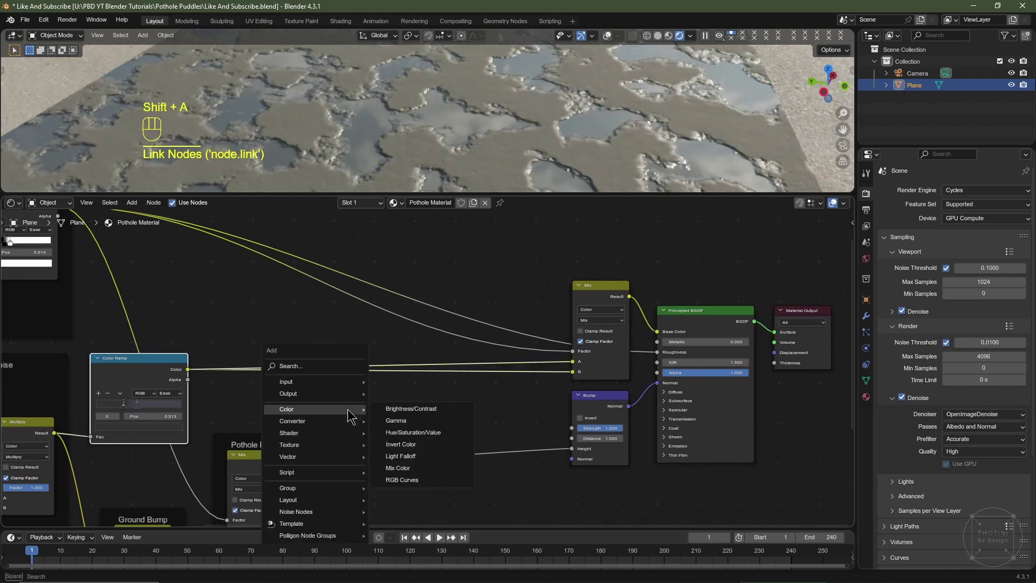
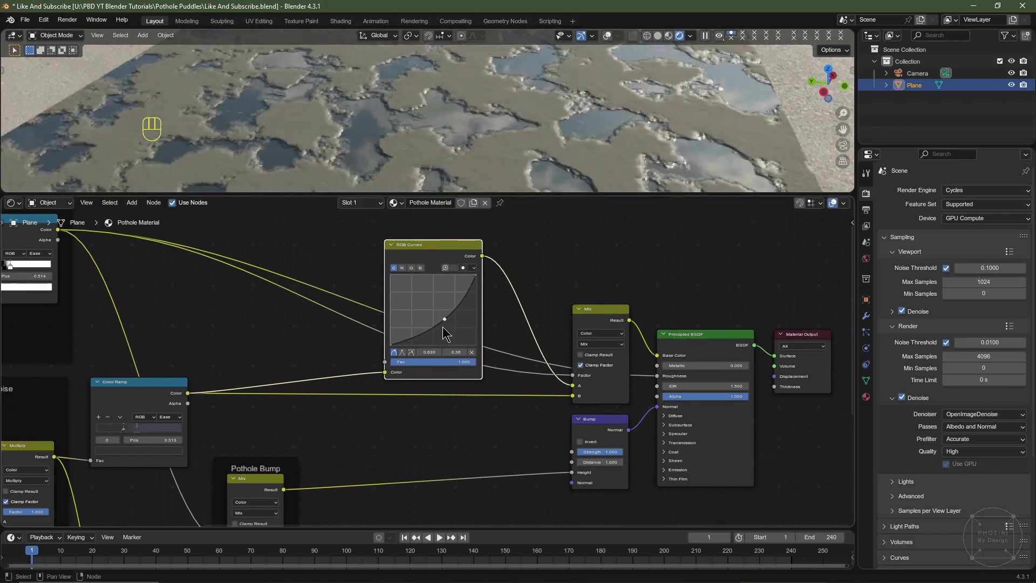
right_click(321, 363)
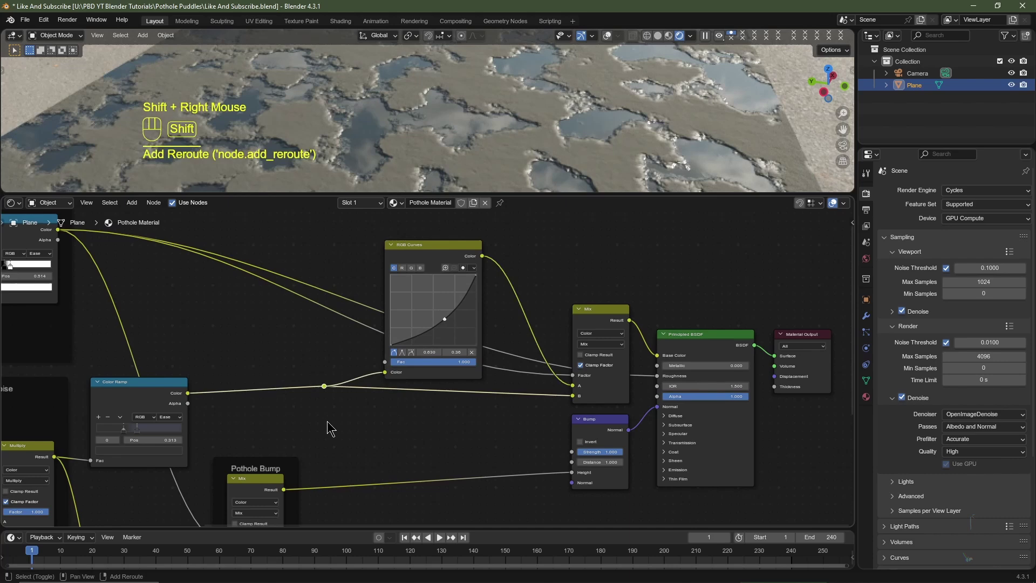
key(g)
click(346, 399)
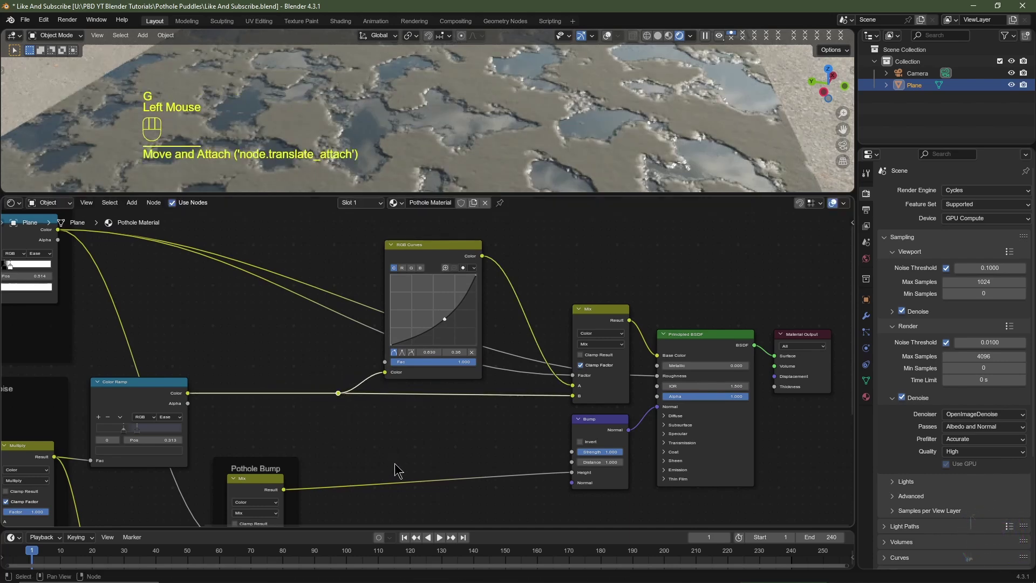
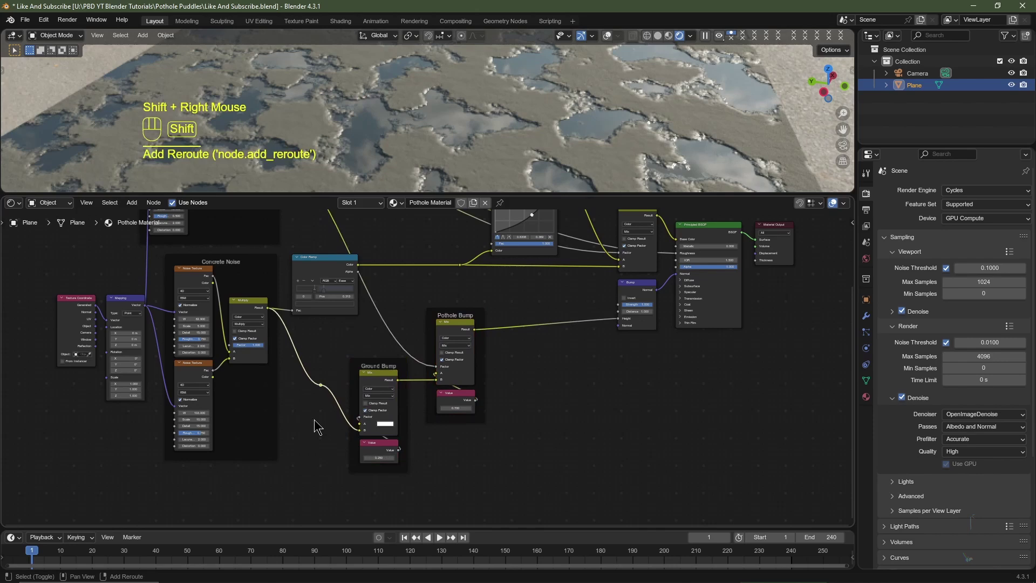
Grab the RGB Curves and neighbouring nodes and spread them out for room
key(g)
click(331, 446)
scroll(down, 3)
middle_click(541, 401)
click(383, 339)
scroll(up, 3)
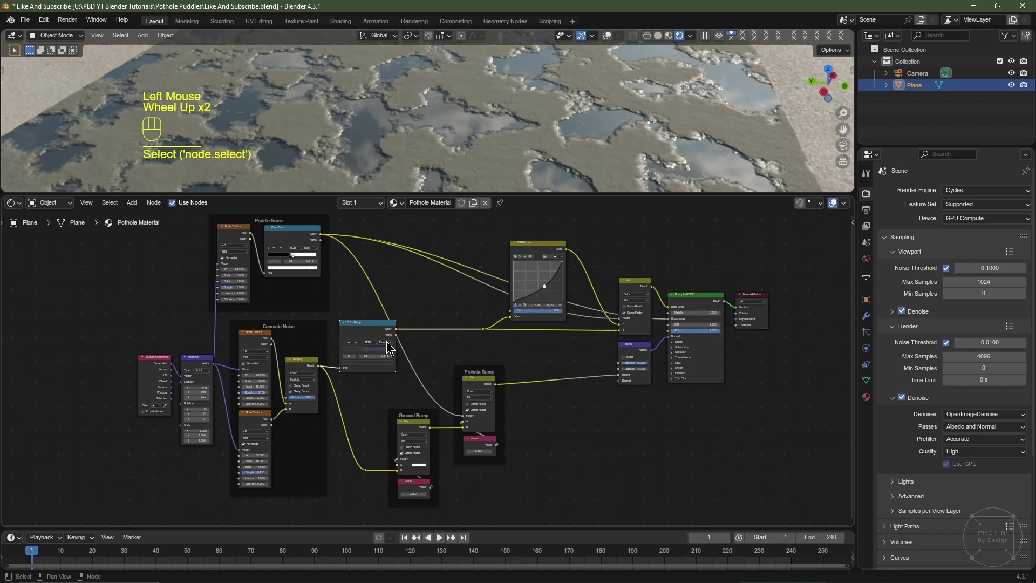
key(g)
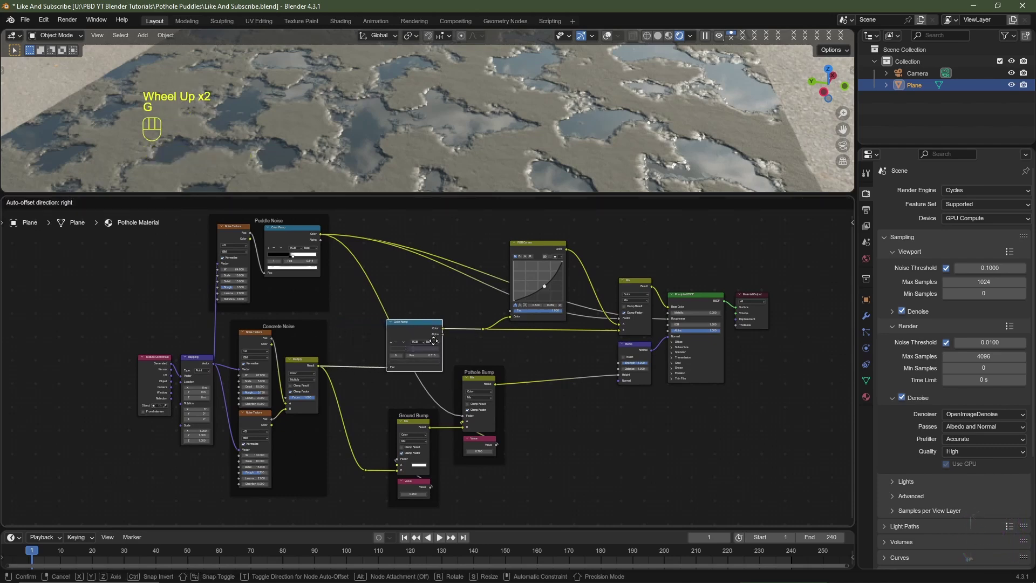
click(438, 345)
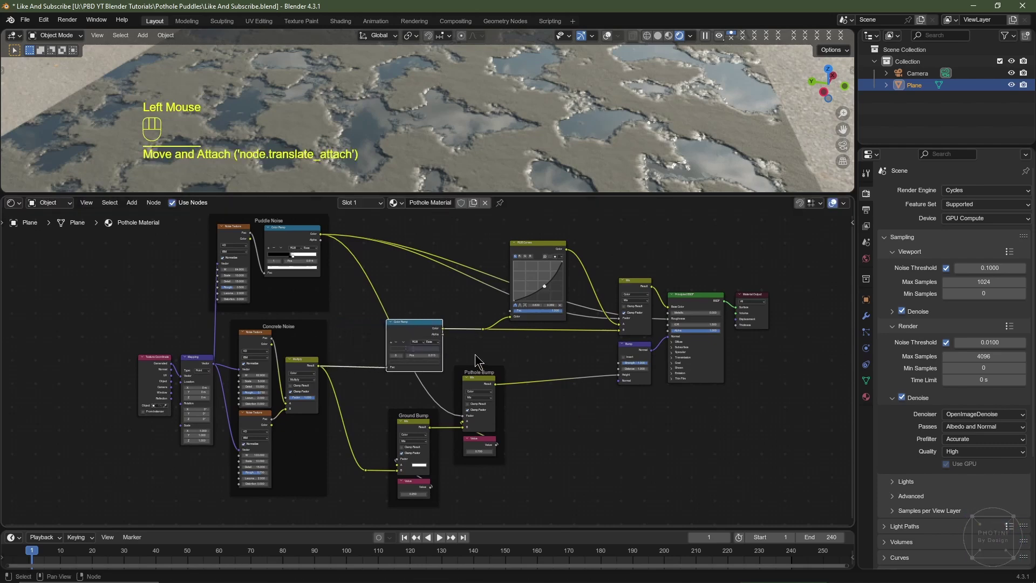
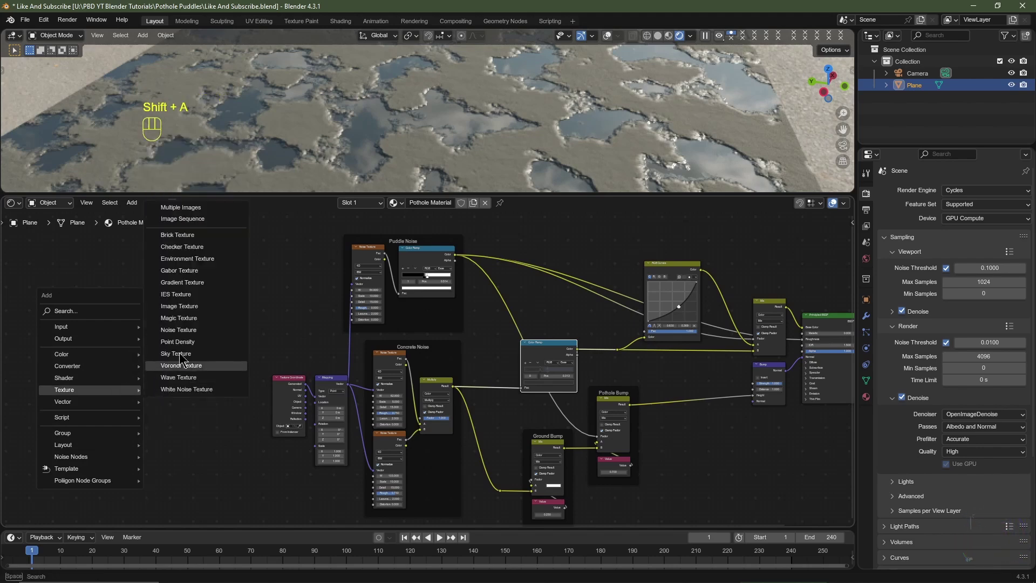
Shift over to the leftmost Texture Coordinate and Mapping nodes
click(144, 358)
key(ctrl+t)
middle_click(139, 418)
scroll(up, 3)
middle_click(153, 426)
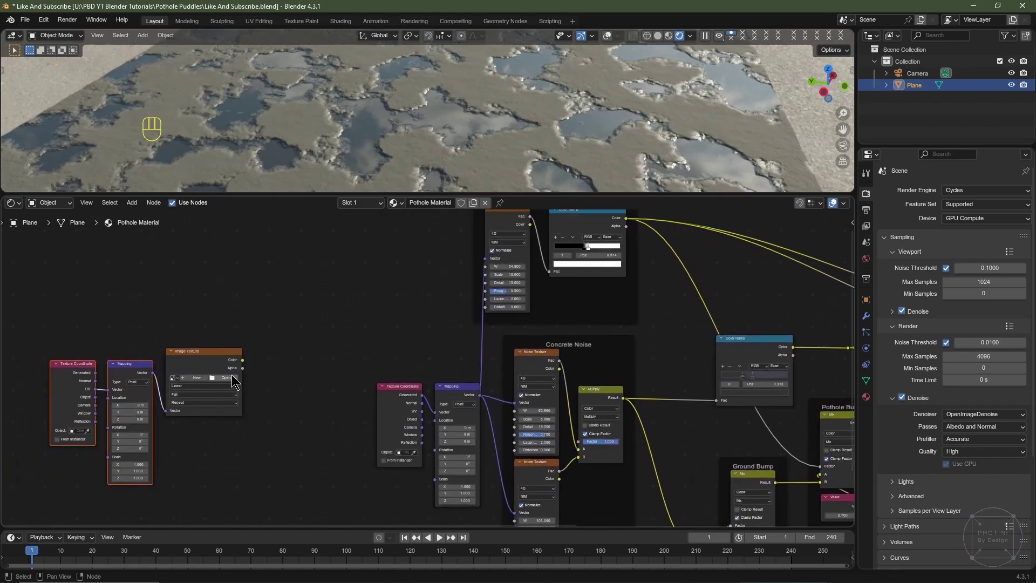
click(236, 376)
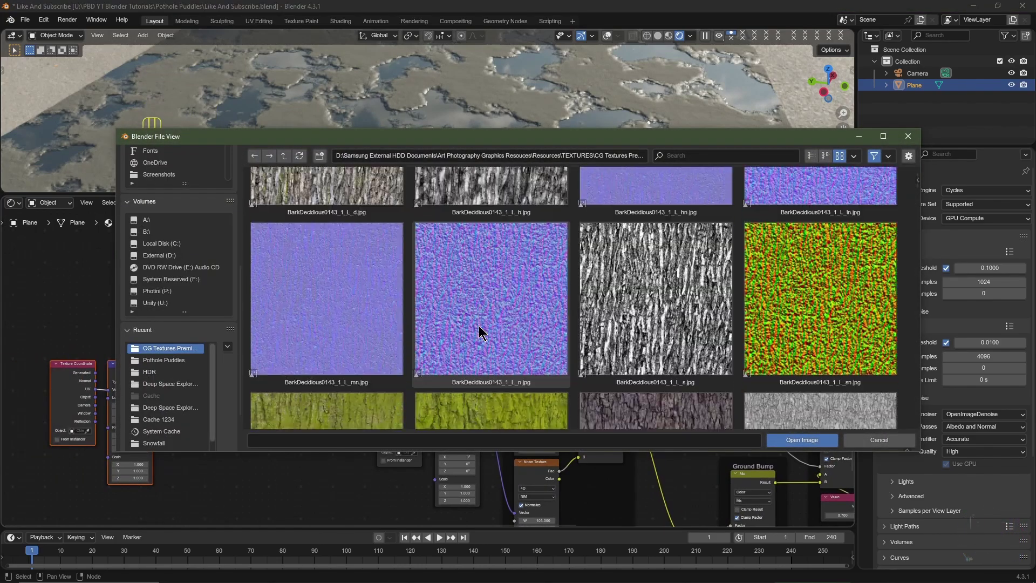
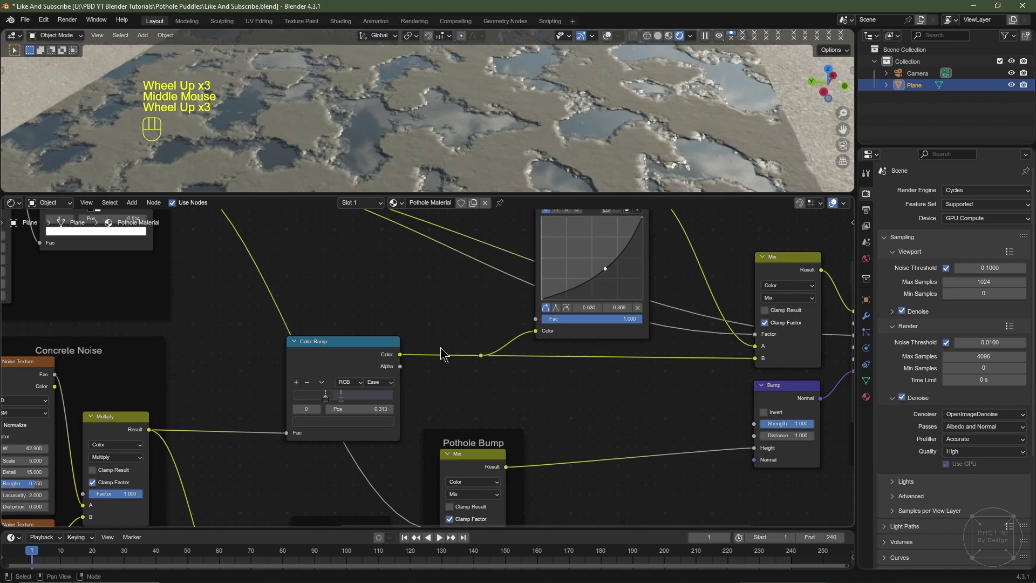
Add a reroute point on the wire into the Ground Bump mix and place it neatly
right_click(446, 352)
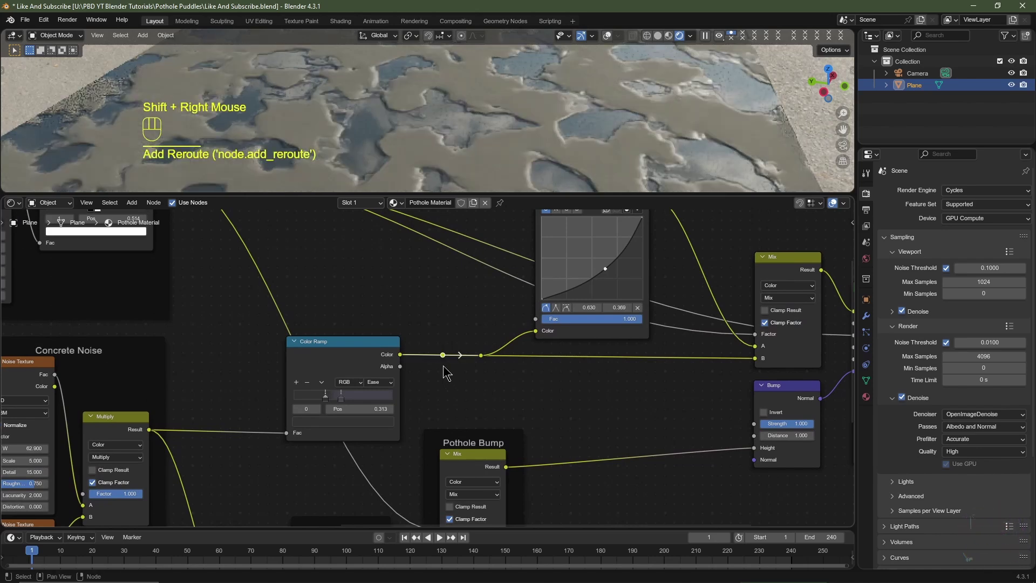
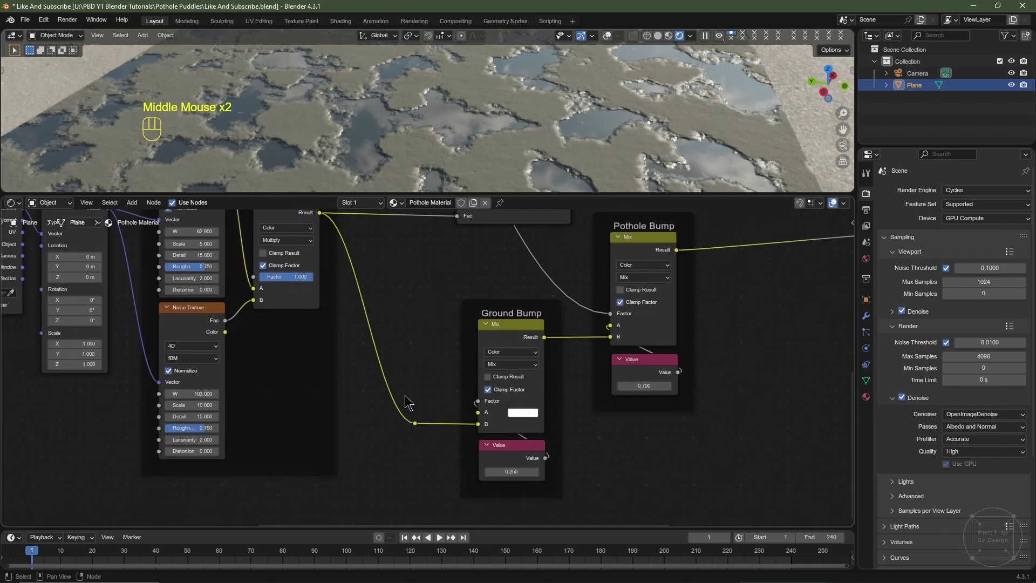
right_click(409, 400)
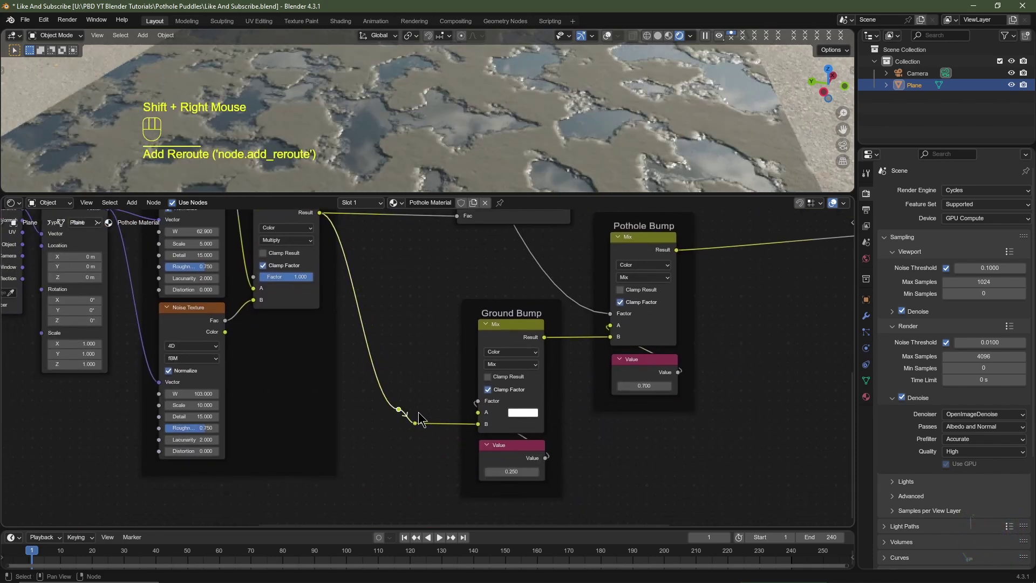
key(g)
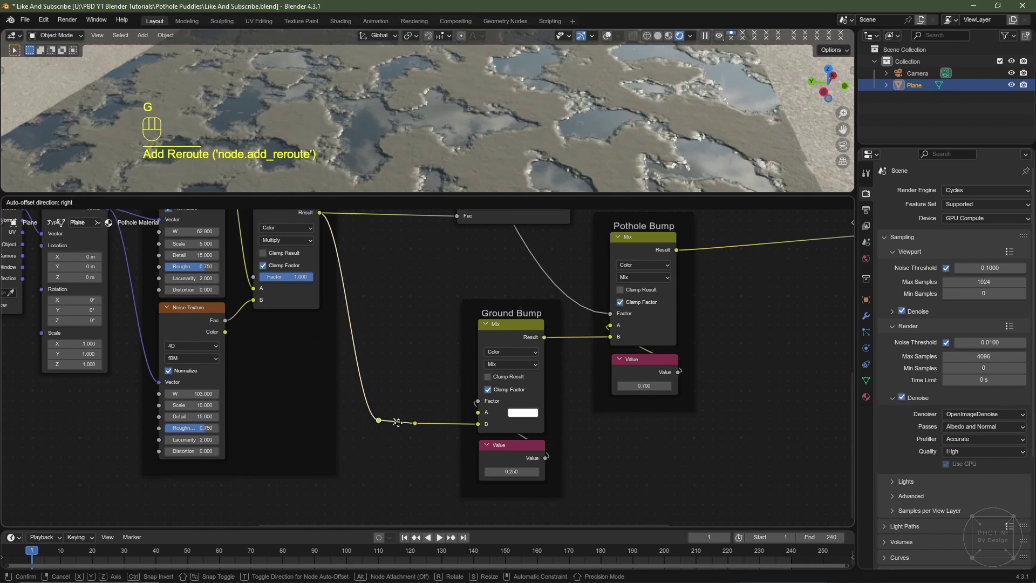
click(402, 430)
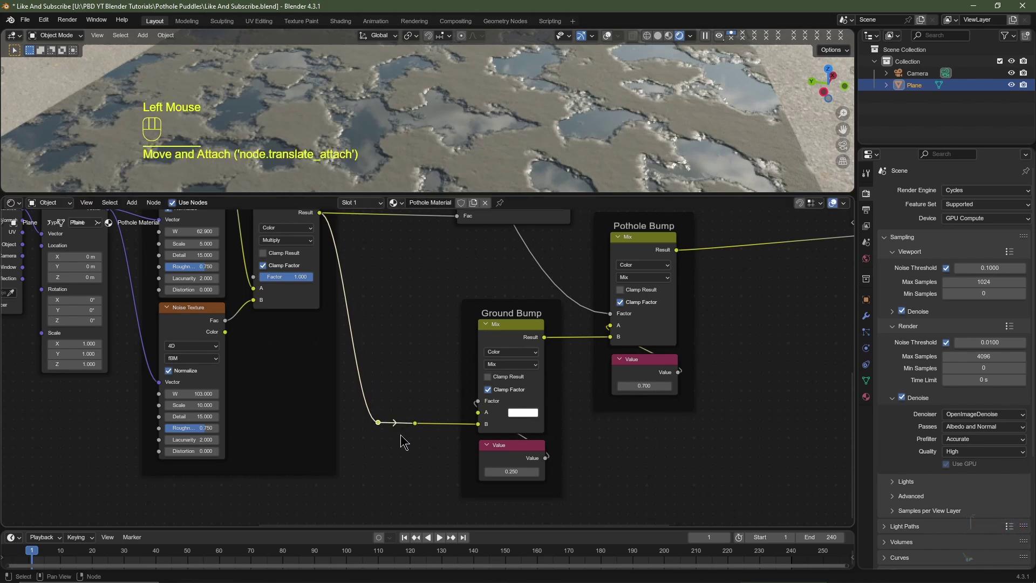
middle_click(674, 359)
scroll(down, 3)
middle_click(685, 327)
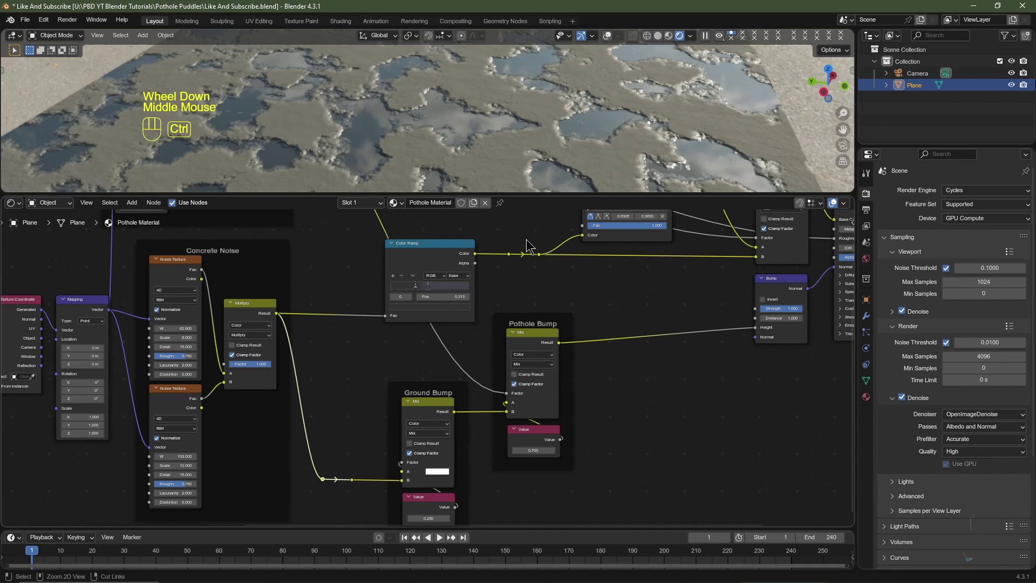
Reroute the wire into the RGB Curves node and zoom out to see the whole tree
right_click(530, 241)
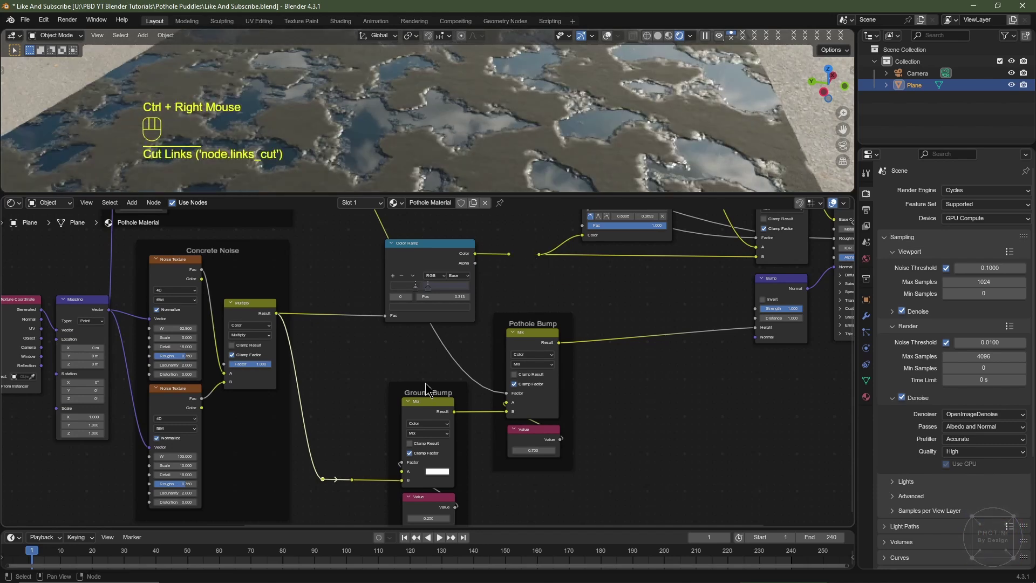
right_click(341, 470)
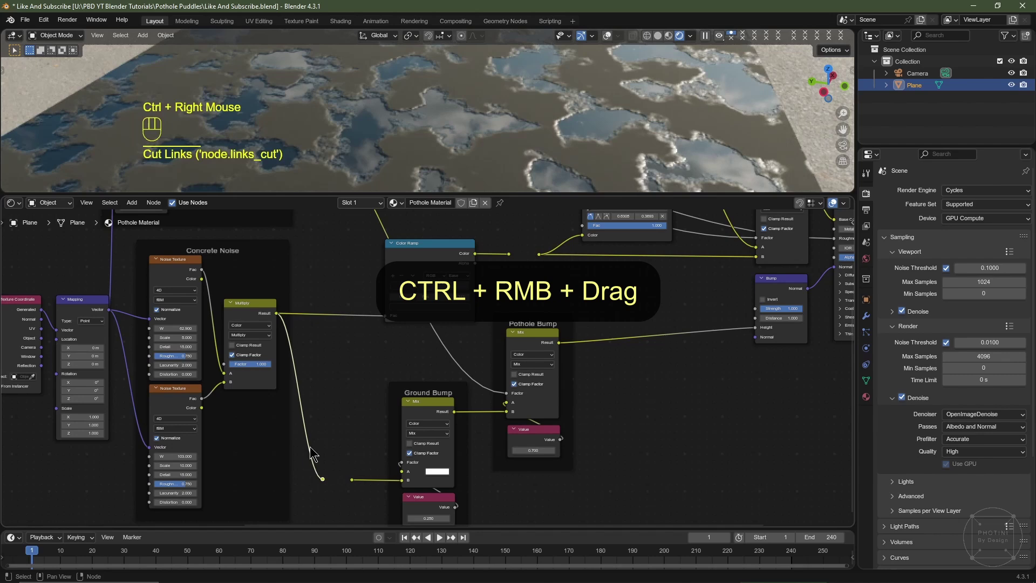
middle_click(356, 443)
scroll(down, 3)
middle_click(236, 432)
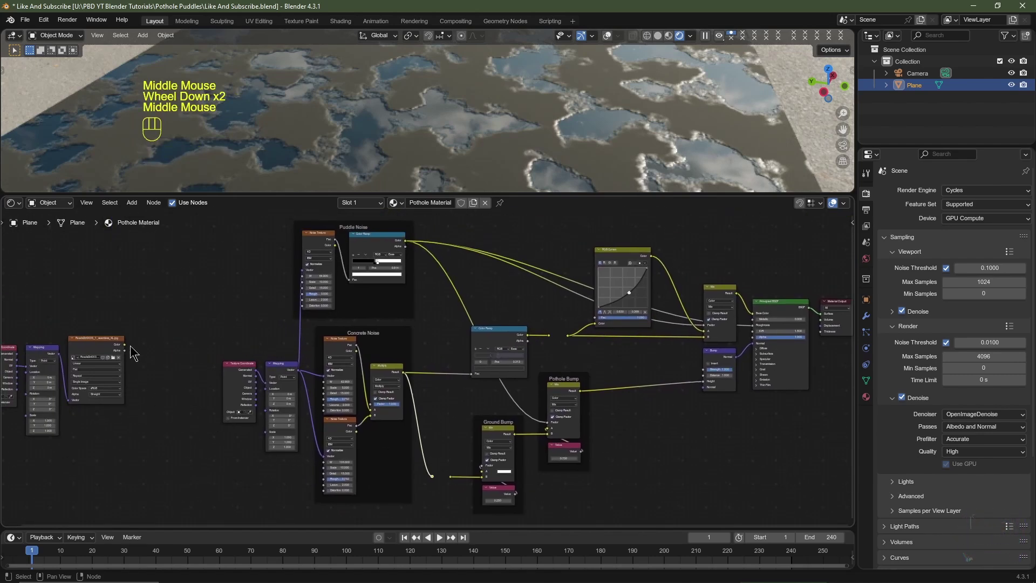
Orbit and zoom the 3D preview to check the puddles before adjusting contrast
drag(128, 349, 571, 345)
drag(128, 350, 460, 475)
drag(585, 145, 573, 110)
middle_click(577, 127)
middle_click(562, 148)
drag(544, 158, 551, 121)
scroll(up, 3)
middle_click(550, 138)
drag(574, 122, 552, 158)
scroll(up, 3)
middle_click(582, 364)
Undo a stray edit and steepen the RGB Curves curve to sharpen the puddle mask
key(ctrl+z)
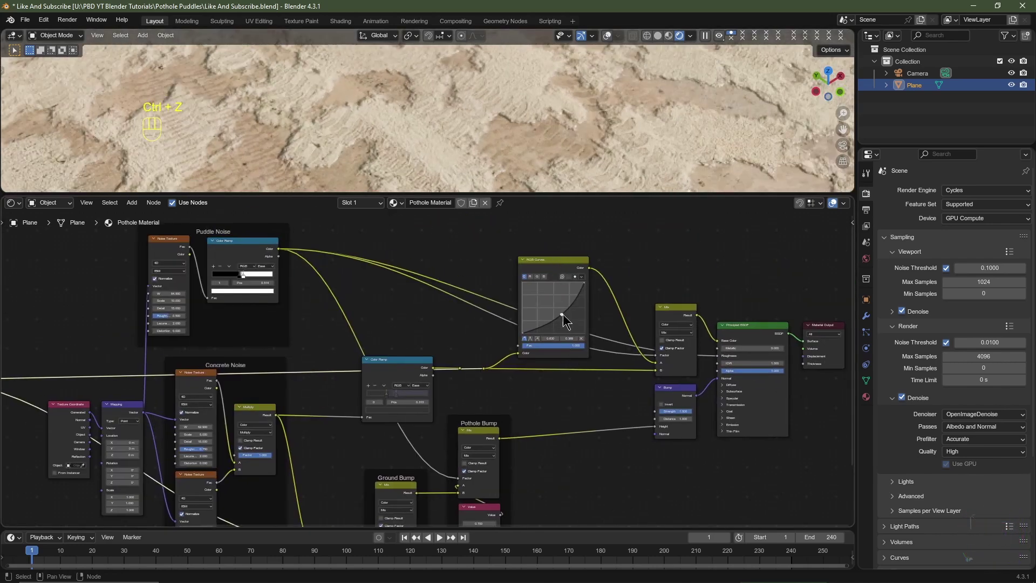
drag(566, 319, 571, 322)
middle_click(511, 150)
middle_click(534, 149)
middle_click(571, 140)
drag(620, 124, 608, 138)
scroll(down, 3)
scroll(up, 3)
middle_click(510, 344)
scroll(down, 3)
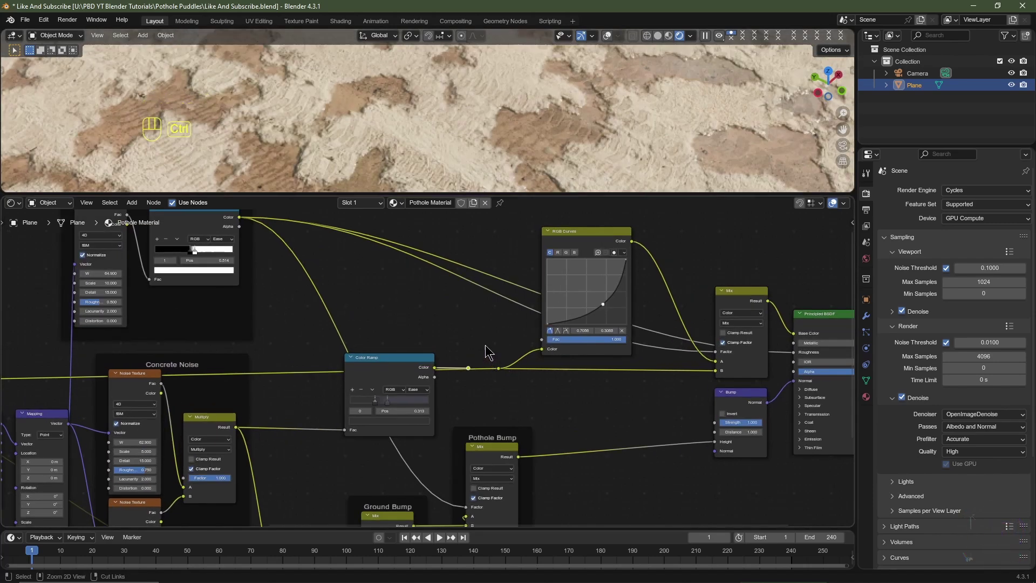
Refine the curve point further, undoing one attempt, until the puddle edges read crisply
right_click(490, 346)
key(ctrl+z)
click(492, 398)
drag(473, 372, 504, 375)
middle_click(573, 465)
middle_click(514, 419)
scroll(up, 3)
middle_click(390, 397)
click(469, 382)
right_click(469, 379)
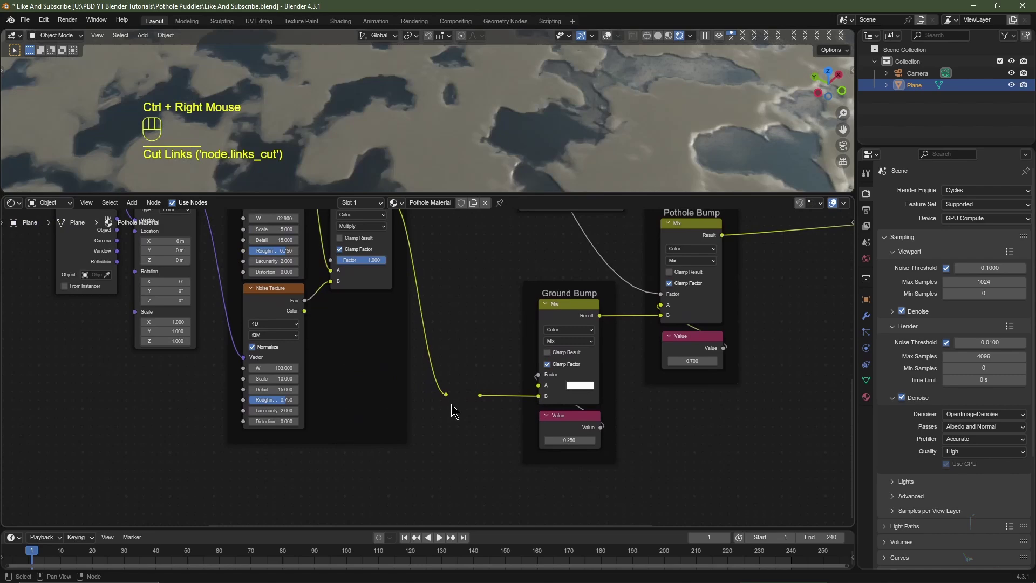
Orbit the preview to look across the sharpened puddles
drag(451, 396, 484, 399)
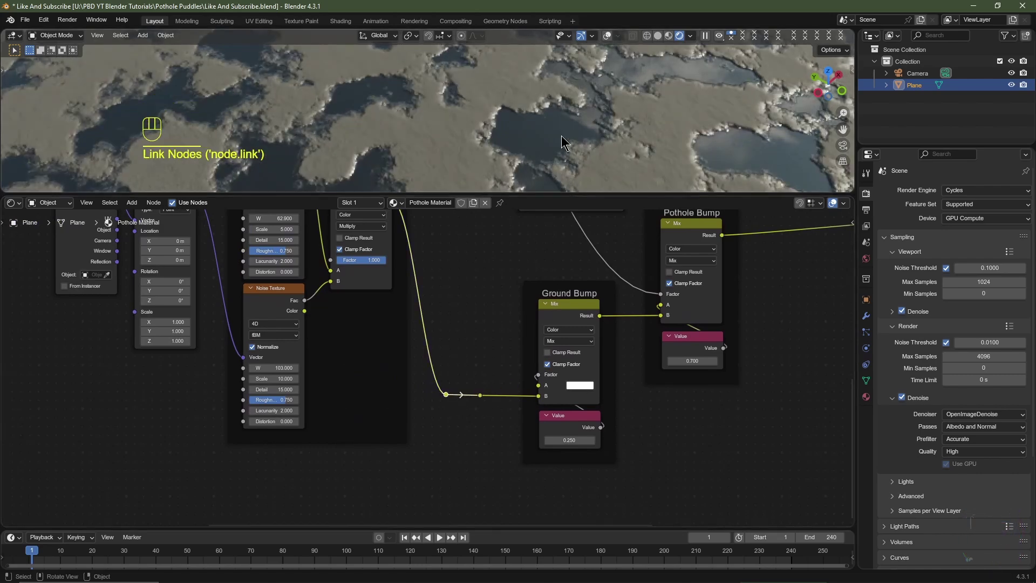
middle_click(563, 121)
middle_click(561, 116)
scroll(down, 3)
middle_click(578, 128)
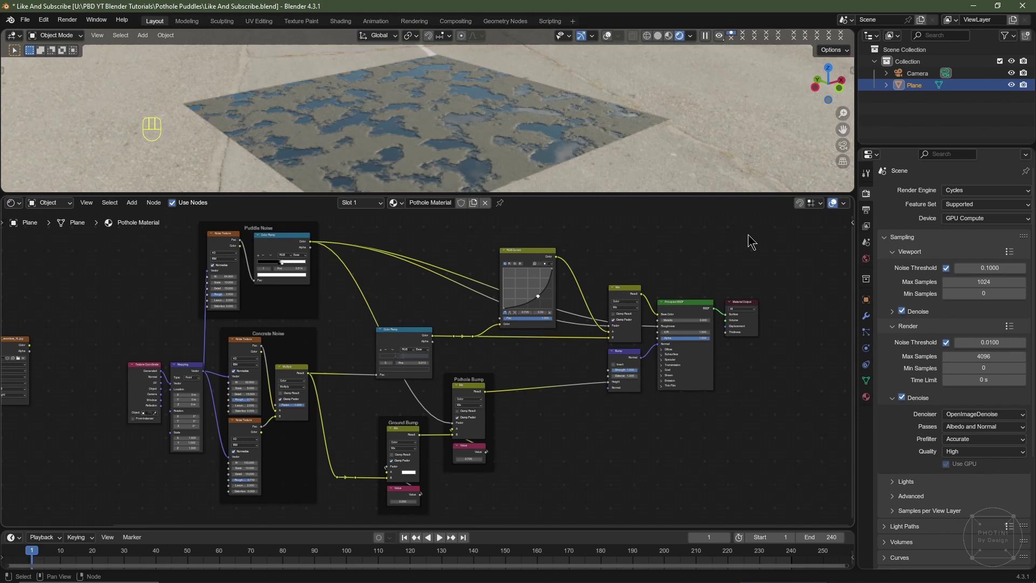